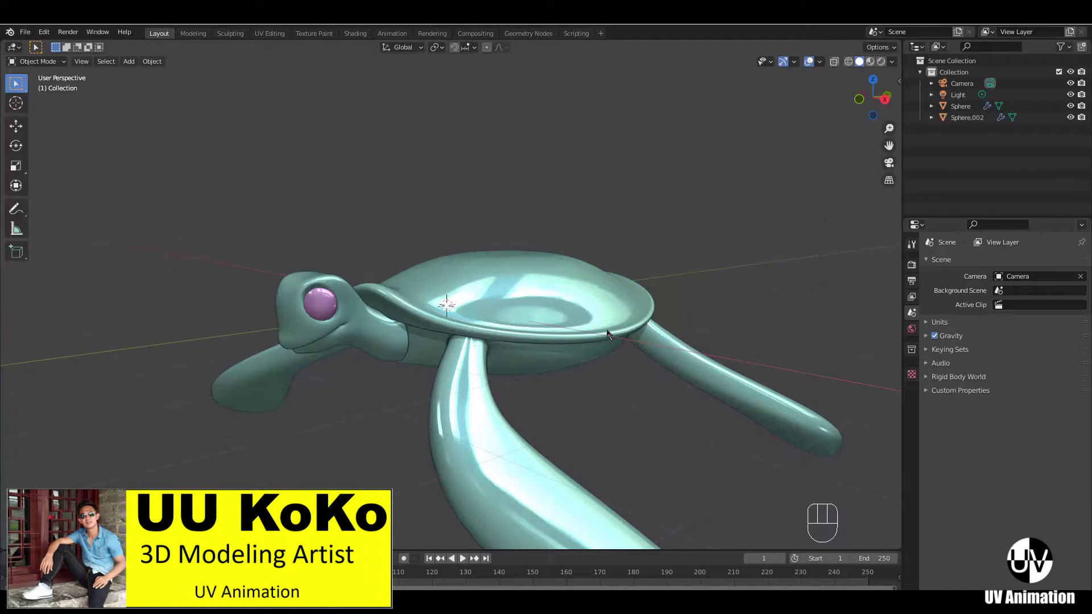
# - Orbit around the finished turtle to review it before clearing the scene
pyautogui.moveTo(544, 368); pyautogui.dragTo(597, 358)
pyautogui.moveTo(617, 365); pyautogui.dragTo(561, 369)
pyautogui.middleClick(356, 343)
pyautogui.moveTo(585, 359); pyautogui.dragTo(397, 358)
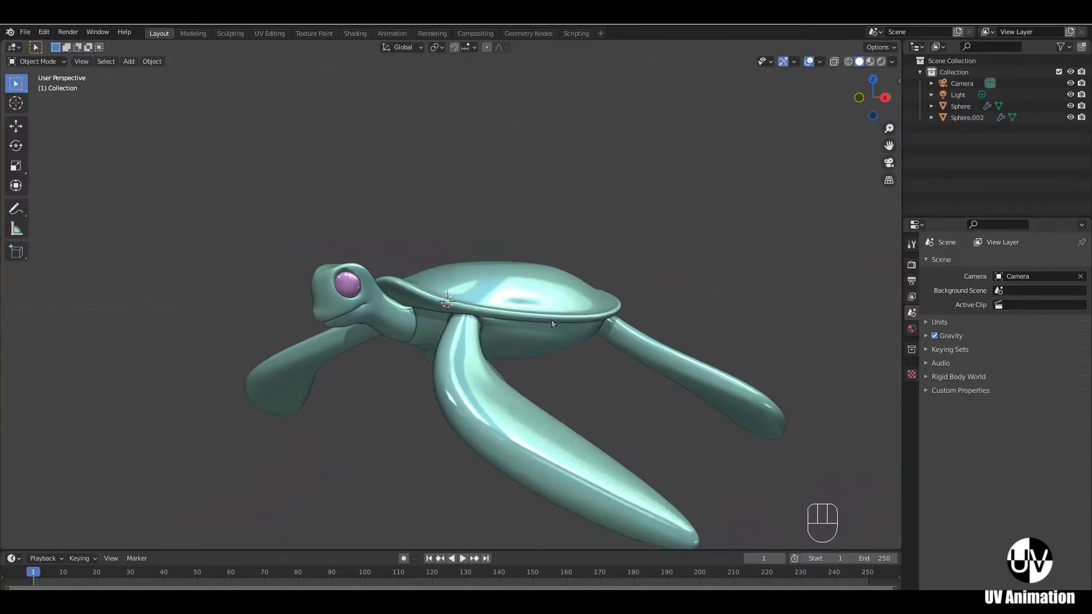
pyautogui.middleClick(554, 330)
# - Add a UV sphere with 10 segments and 6 rings and enter Edit Mode with X-ray on it
pyautogui.press('shift+a')
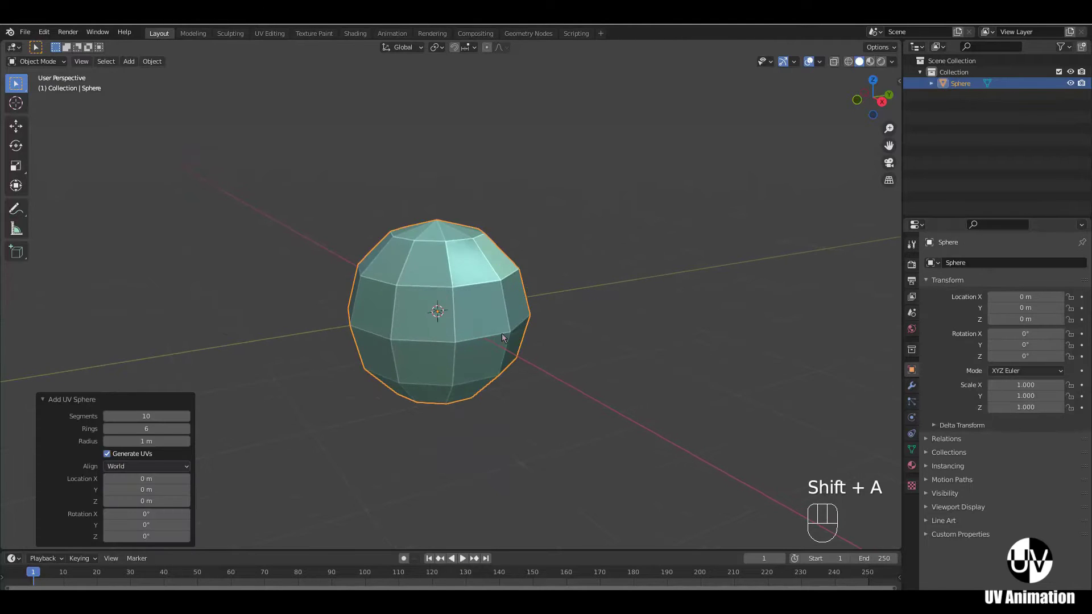
pyautogui.press('KP_1')
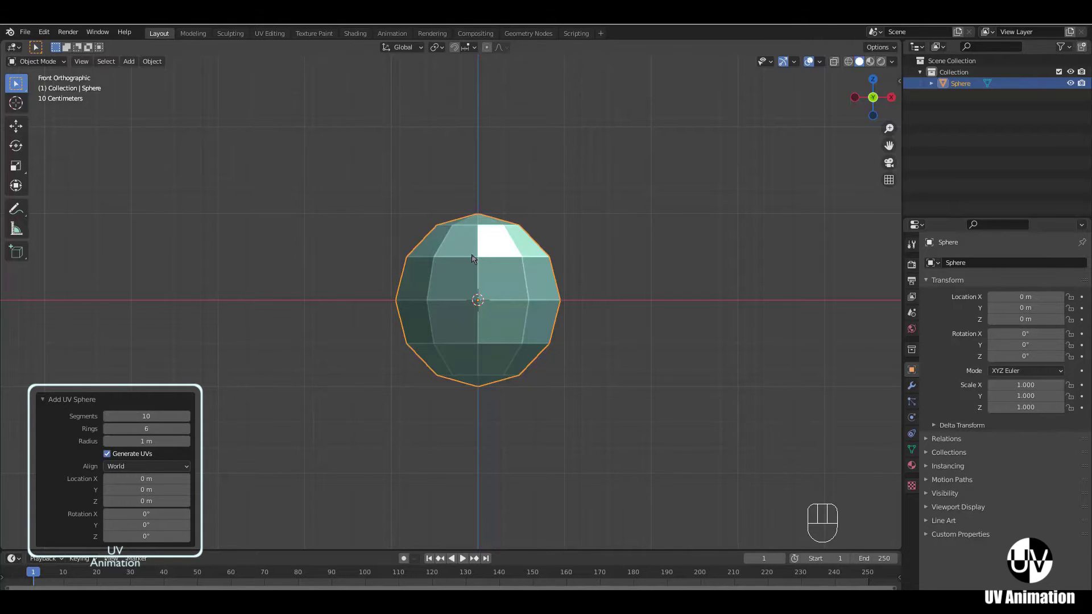
pyautogui.press('KP_7')
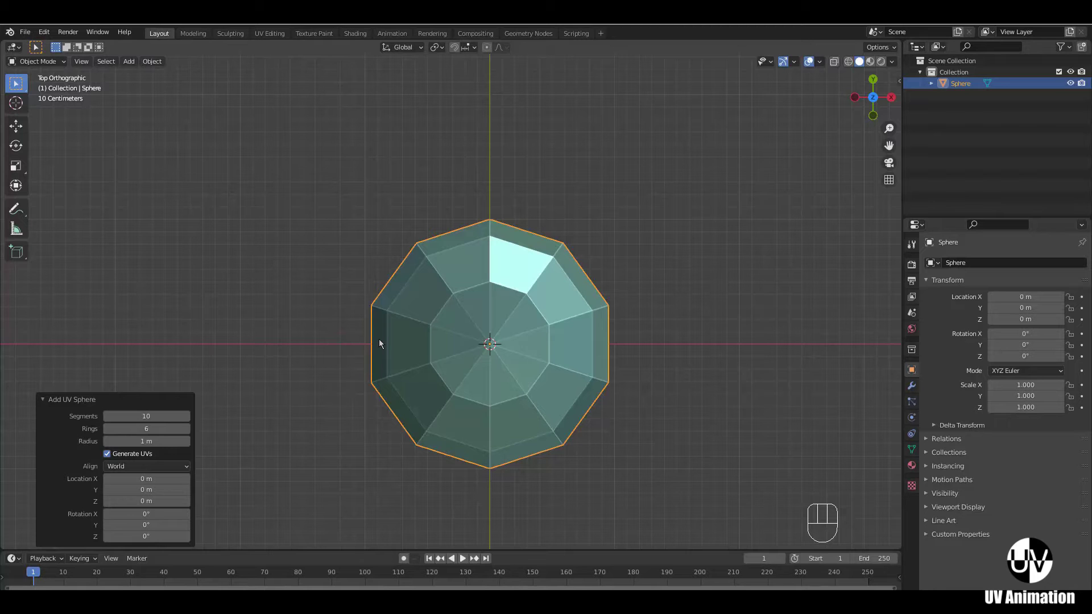
pyautogui.moveTo(459, 347); pyautogui.dragTo(452, 318)
pyautogui.press('KP_1')
pyautogui.press('Tab')
pyautogui.middleClick(475, 266)
# - Box-select the sphere's upper half and flatten it down along Z
pyautogui.press('z')
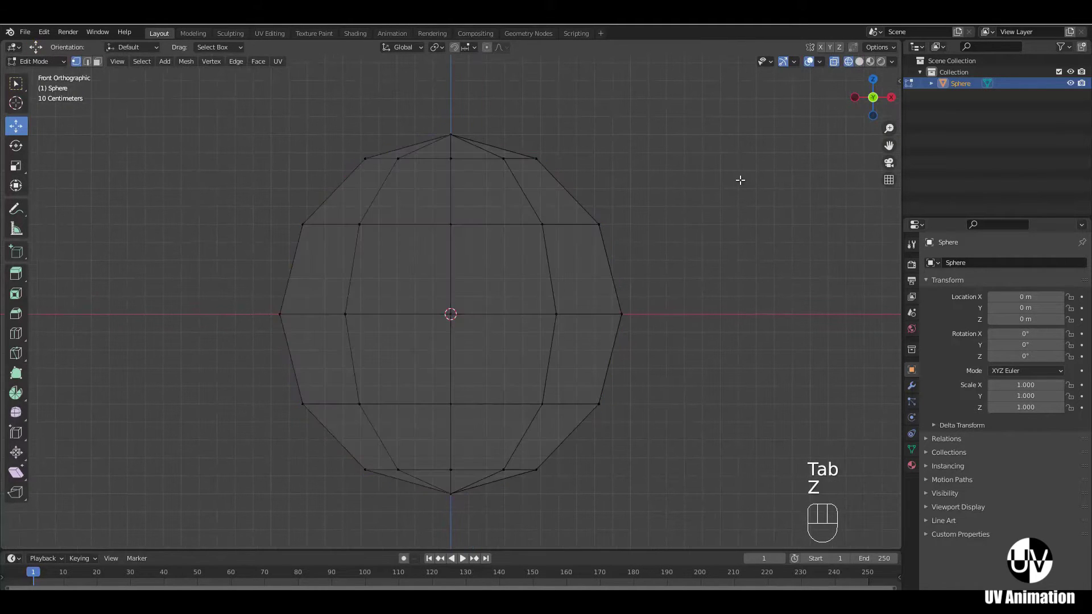
pyautogui.press('b')
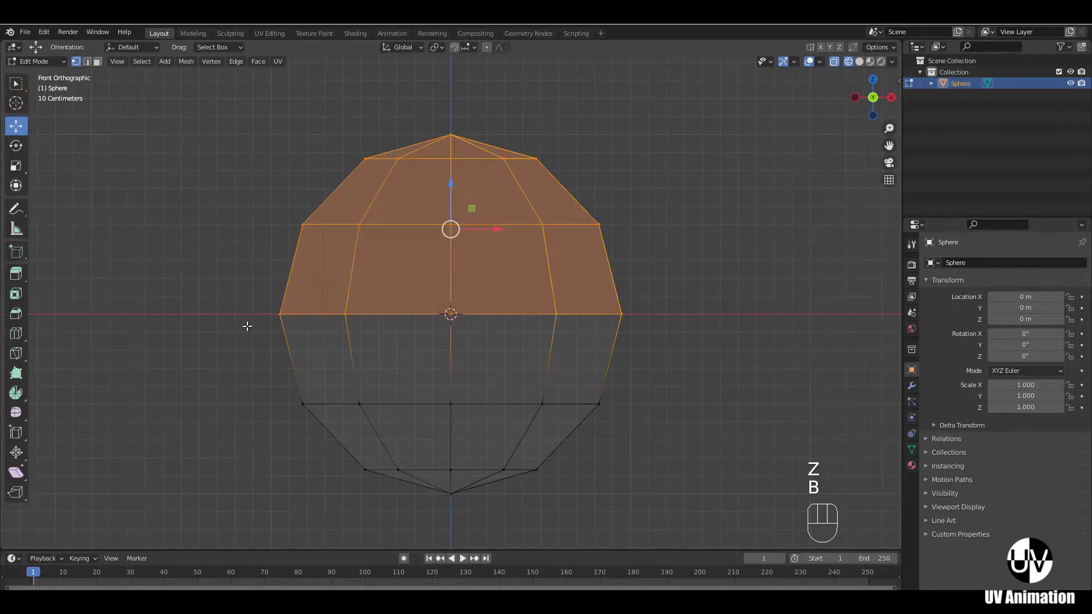
pyautogui.moveTo(532, 290); pyautogui.dragTo(506, 269)
pyautogui.press('s')
pyautogui.press('z')
pyautogui.press('Escape')
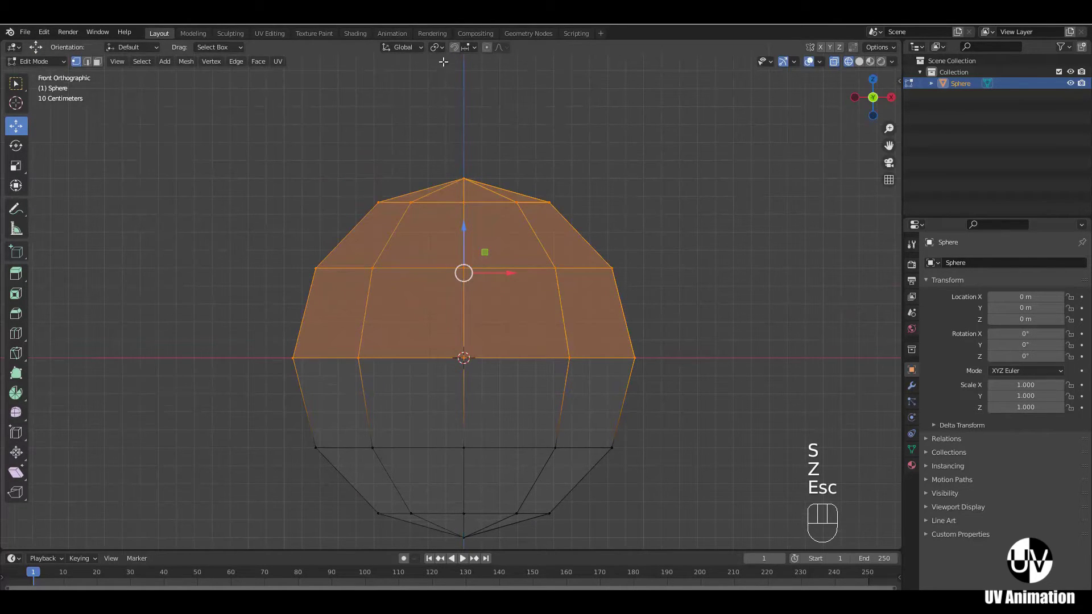
pyautogui.moveTo(444, 52); pyautogui.dragTo(481, 123)
pyautogui.press('s')
pyautogui.press('z')
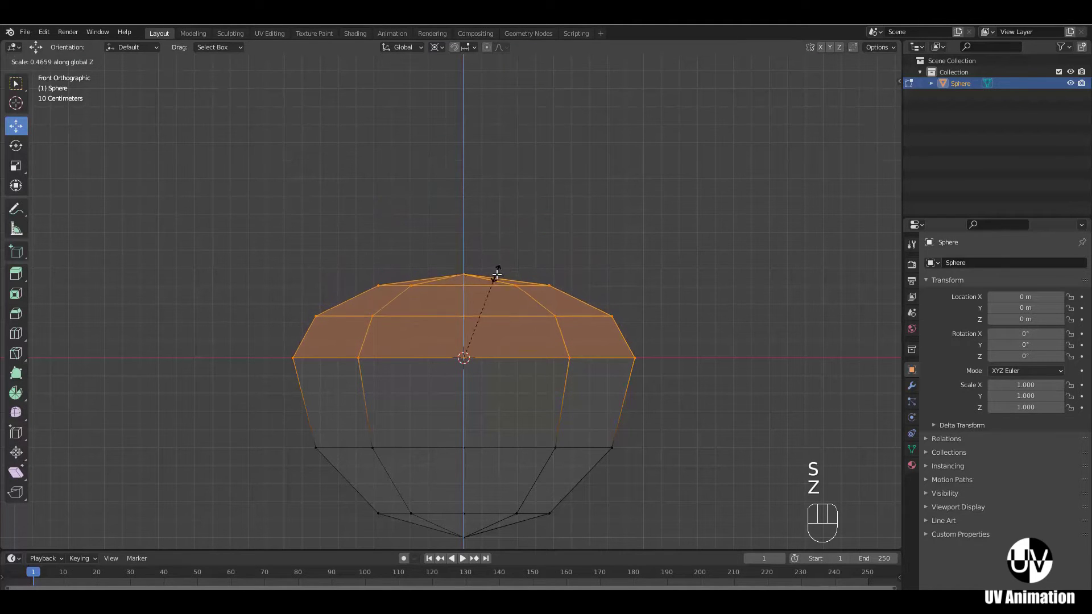
pyautogui.click(496, 270)
pyautogui.moveTo(490, 348); pyautogui.dragTo(444, 319)
pyautogui.moveTo(475, 316); pyautogui.dragTo(539, 296)
pyautogui.click(702, 303)
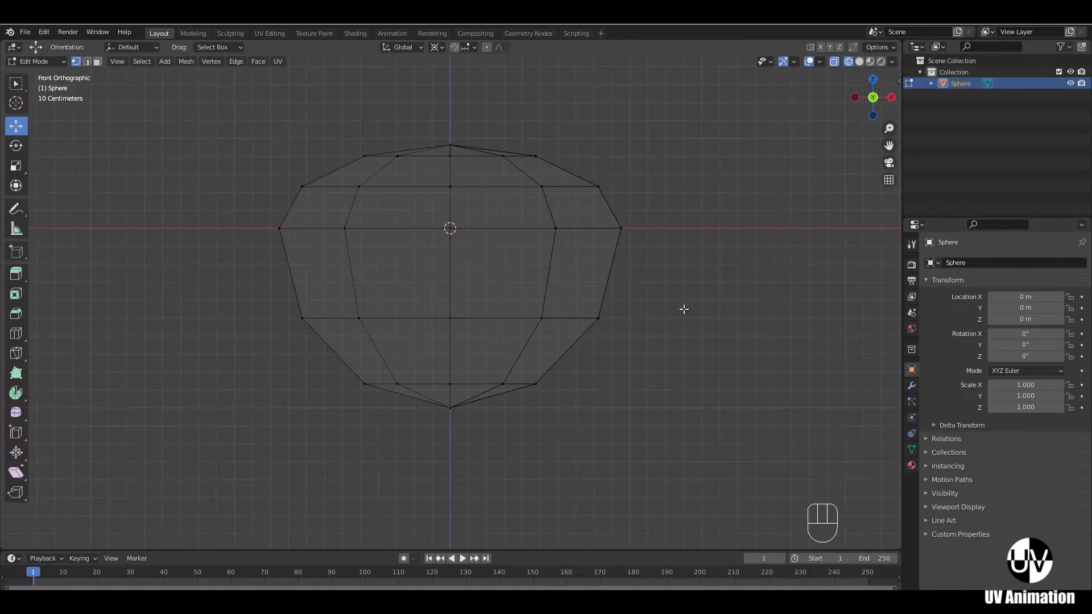
# - Select all vertices and squash the whole sphere along Z to about 0.42 into a low dome
pyautogui.press('b')
pyautogui.press('s')
pyautogui.press('z')
pyautogui.press('Escape')
pyautogui.middleClick(571, 288)
pyautogui.press('s')
pyautogui.press('z')
pyautogui.moveTo(519, 215); pyautogui.dragTo(518, 216)
pyautogui.middleClick(533, 315)
pyautogui.press('z')
pyautogui.moveTo(498, 314); pyautogui.dragTo(534, 317)
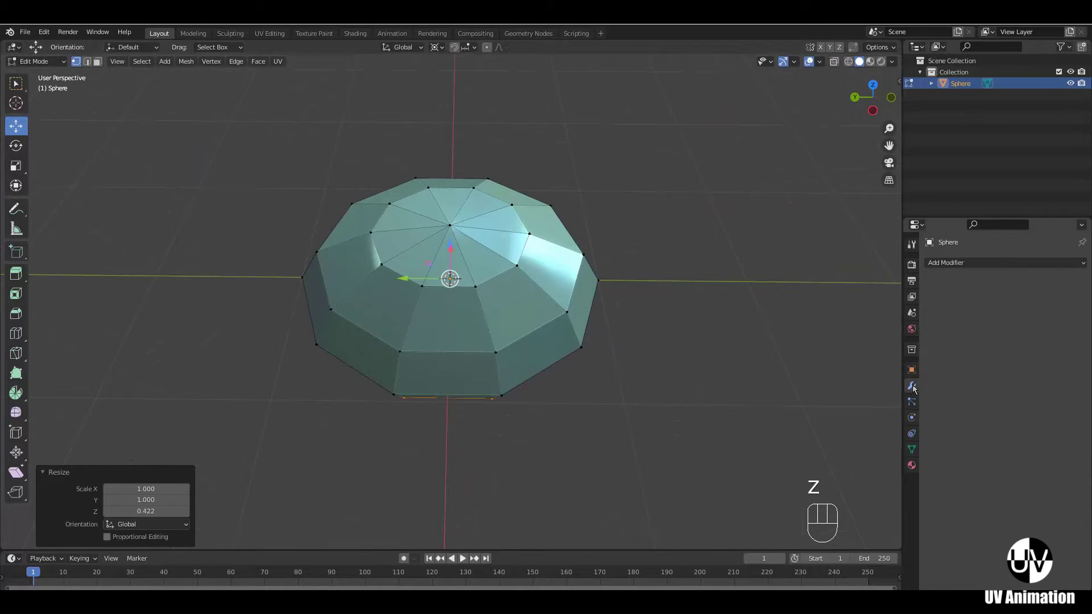
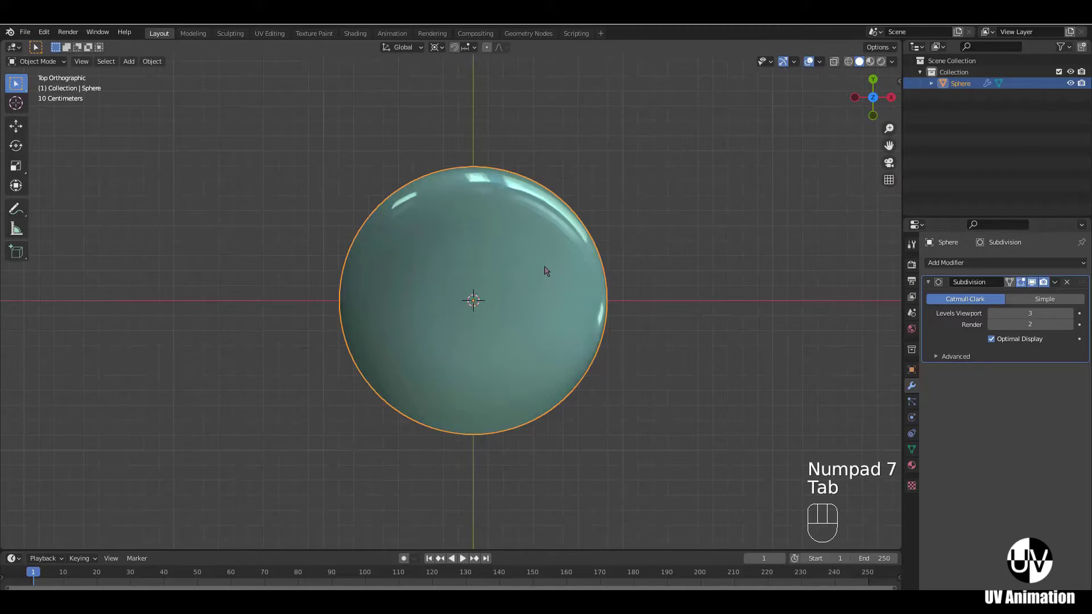
# - Stretch the smoothed dome along Y to 1.103 into a lengthwise oval
pyautogui.press('s')
pyautogui.press('y')
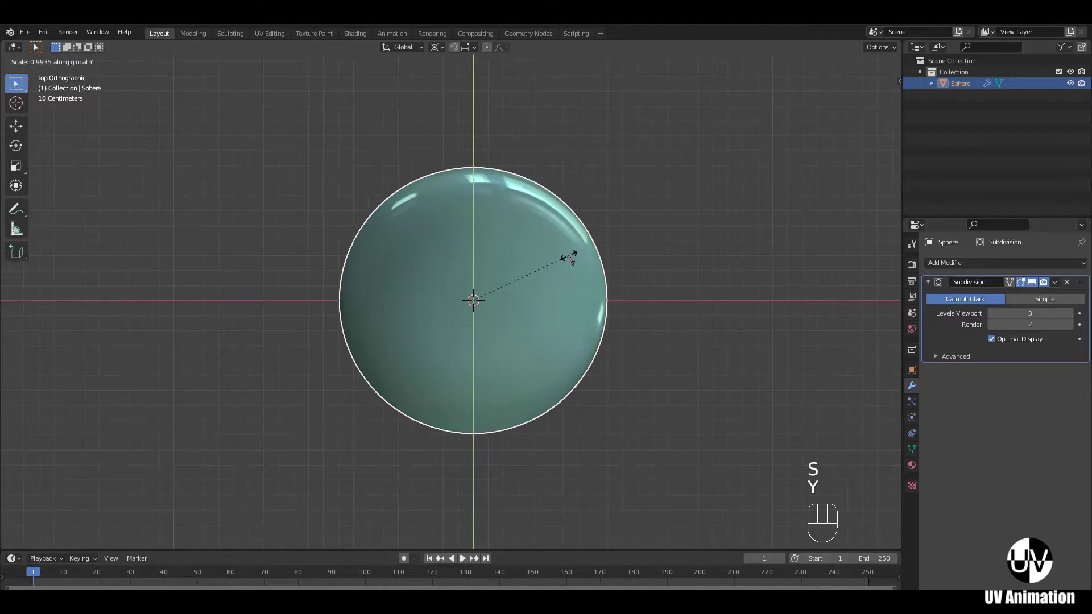
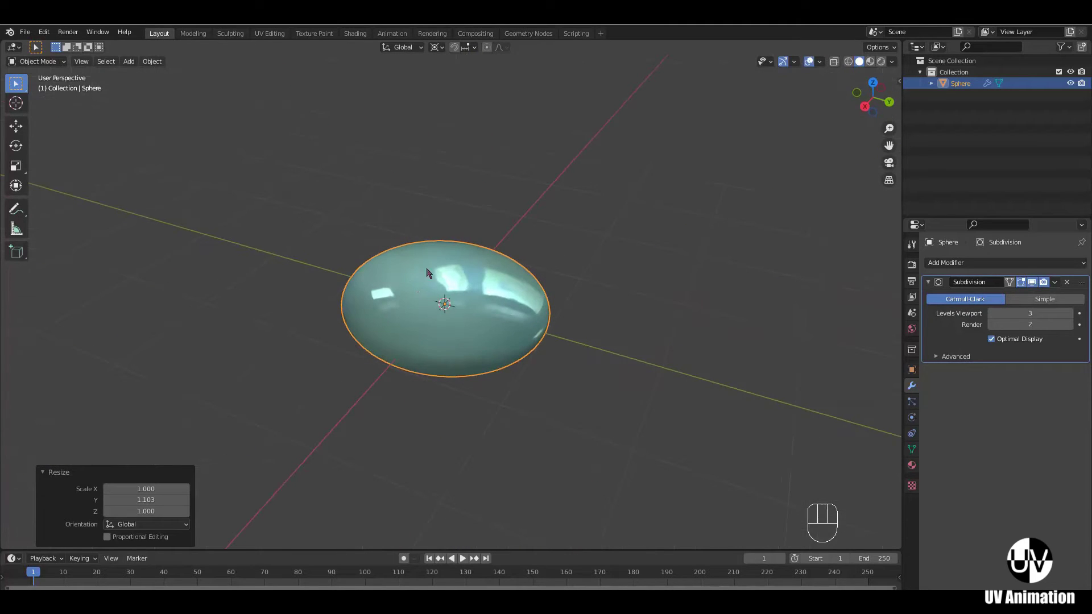
pyautogui.middleClick(479, 281)
pyautogui.moveTo(504, 319); pyautogui.dragTo(594, 307)
# - In Edit Mode scale down the bottom vertices so the underside narrows beneath an overhanging rim
pyautogui.press('Tab')
pyautogui.middleClick(571, 332)
pyautogui.press('KP_1')
pyautogui.press('z')
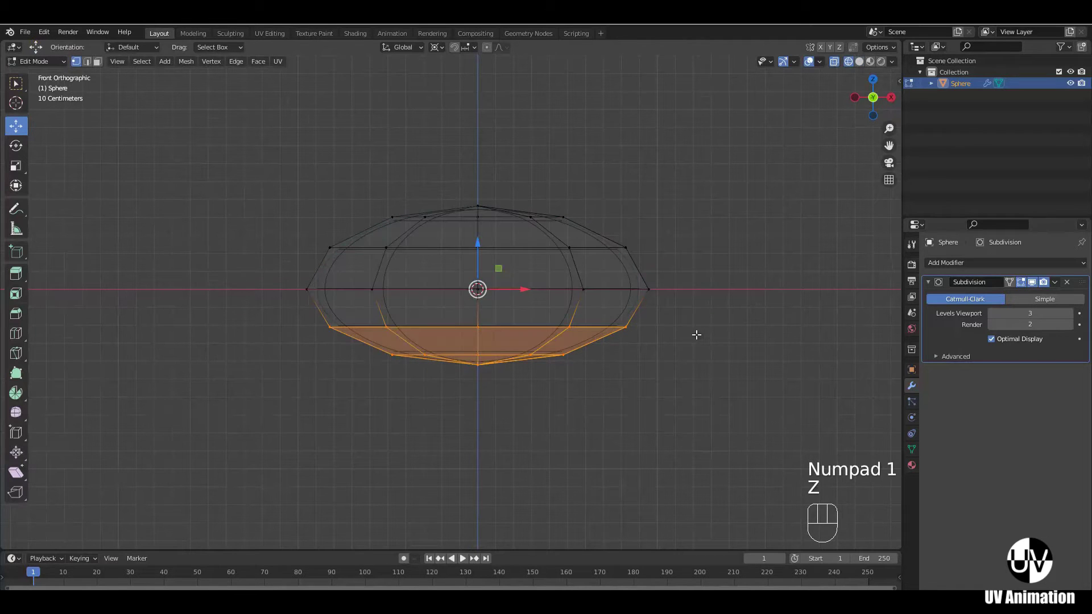
pyautogui.press('s')
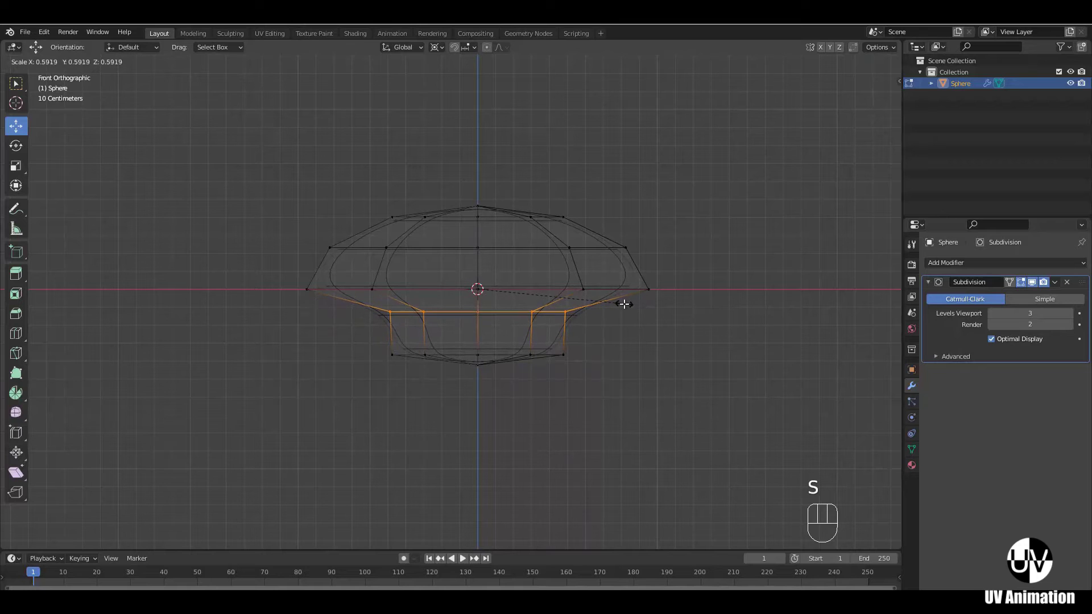
pyautogui.click(624, 300)
pyautogui.moveTo(493, 226); pyautogui.dragTo(488, 212)
pyautogui.press('z')
pyautogui.moveTo(597, 306); pyautogui.dragTo(583, 313)
pyautogui.middleClick(550, 331)
pyautogui.moveTo(517, 376); pyautogui.dragTo(518, 287)
pyautogui.middleClick(528, 296)
# - Add an edge loop with Ctrl+R and slide it out near the shell's rim
pyautogui.press('ctrl+r')
pyautogui.click(478, 208)
pyautogui.moveTo(544, 277); pyautogui.dragTo(513, 336)
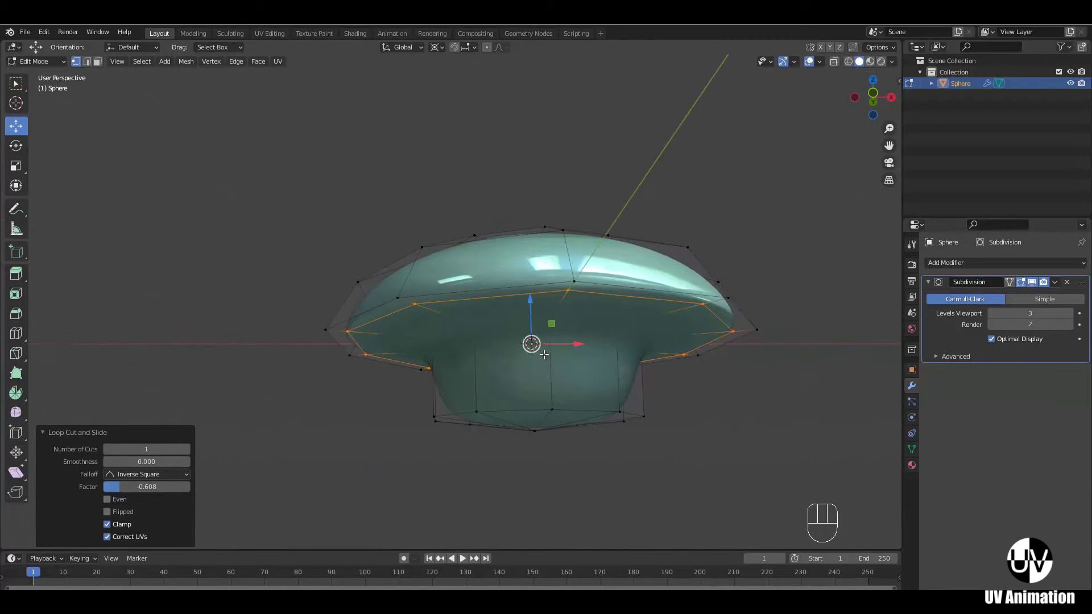
pyautogui.press('KP_1')
pyautogui.middleClick(522, 316)
pyautogui.moveTo(556, 271); pyautogui.dragTo(471, 305)
pyautogui.middleClick(448, 336)
pyautogui.middleClick(433, 323)
pyautogui.click(387, 398)
# - From top view widen the rim ring slightly along X for a rounder outline
pyautogui.press('KP_7')
pyautogui.press('s')
pyautogui.press('x')
pyautogui.click(656, 231)
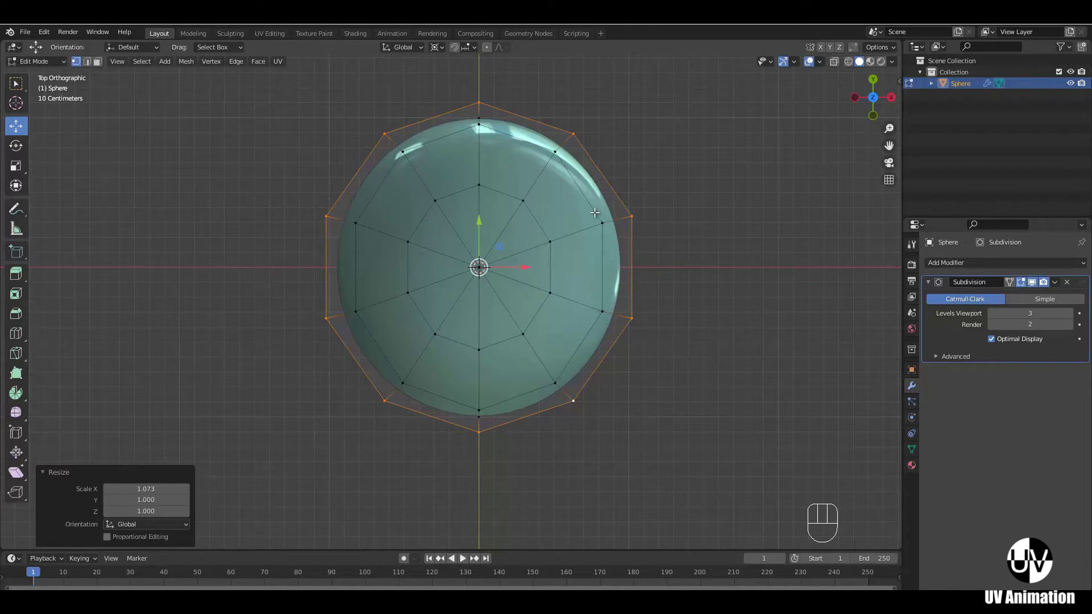
# - Stretch the rim ring along Y and edge-slide it so it flares into a flat brim
pyautogui.press('s')
pyautogui.press('y')
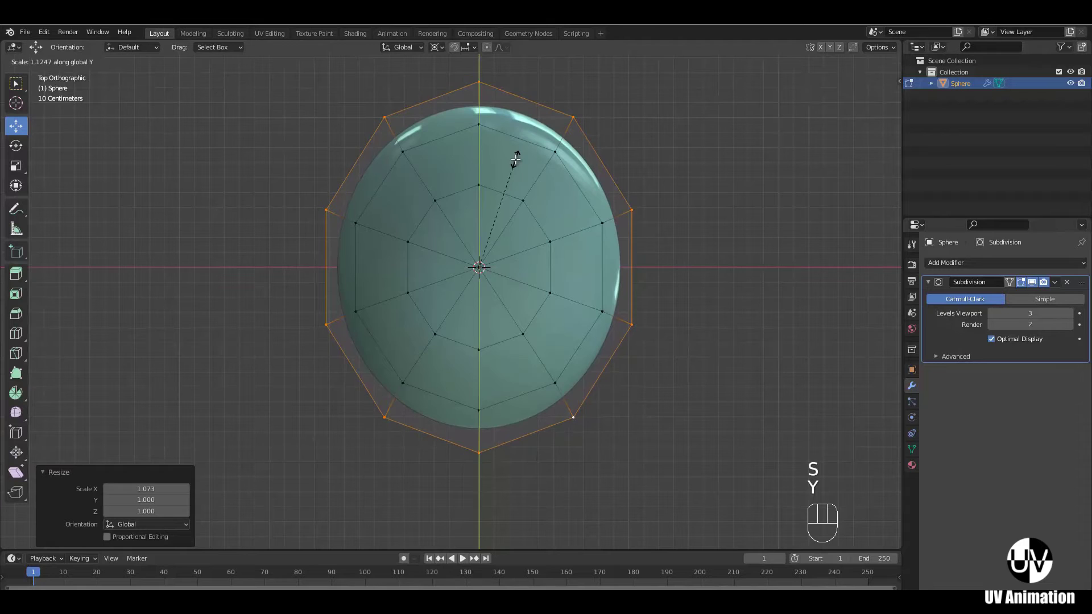
pyautogui.click(515, 155)
pyautogui.moveTo(636, 310); pyautogui.dragTo(554, 260)
pyautogui.moveTo(517, 274); pyautogui.dragTo(498, 306)
pyautogui.press('ctrl+r')
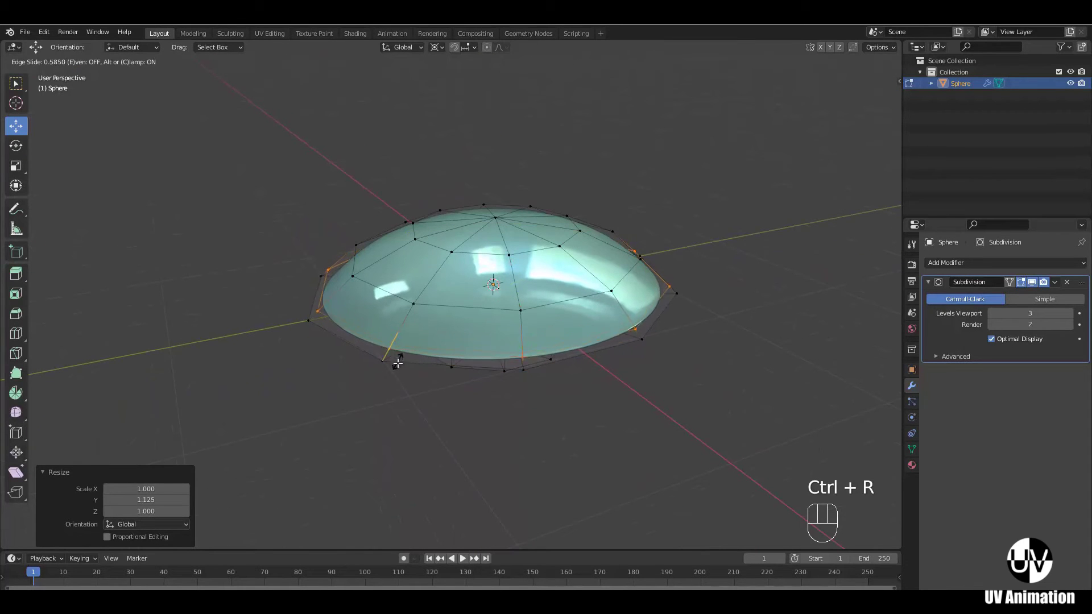
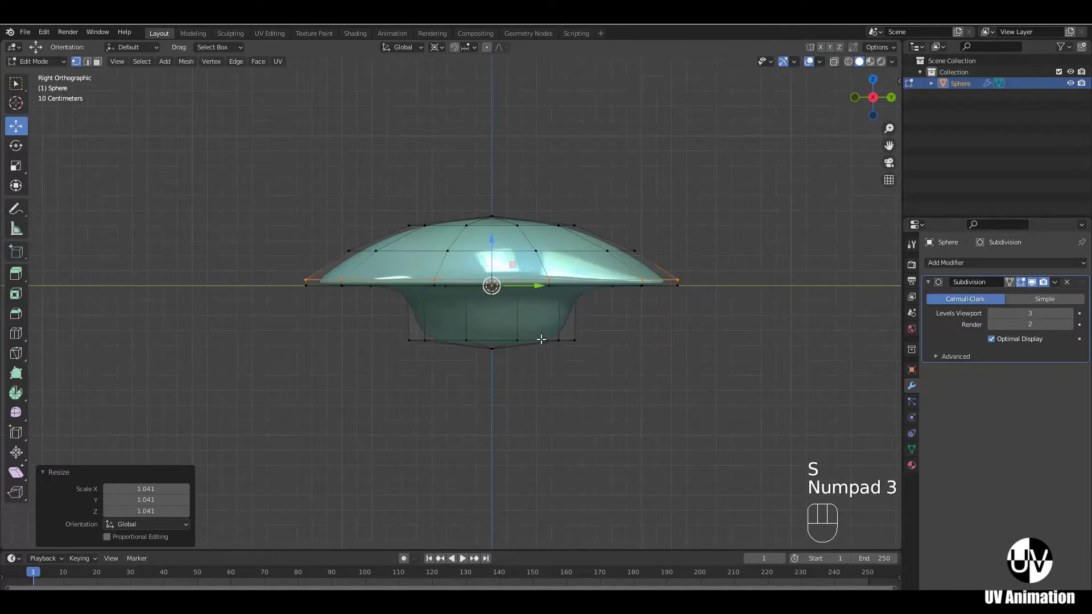
pyautogui.click(523, 230)
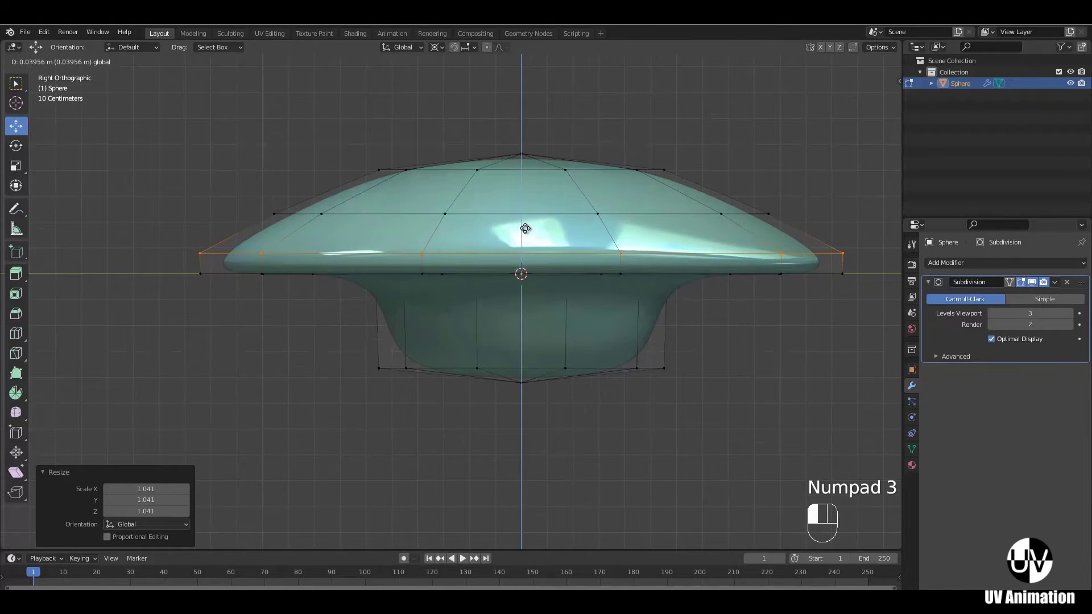
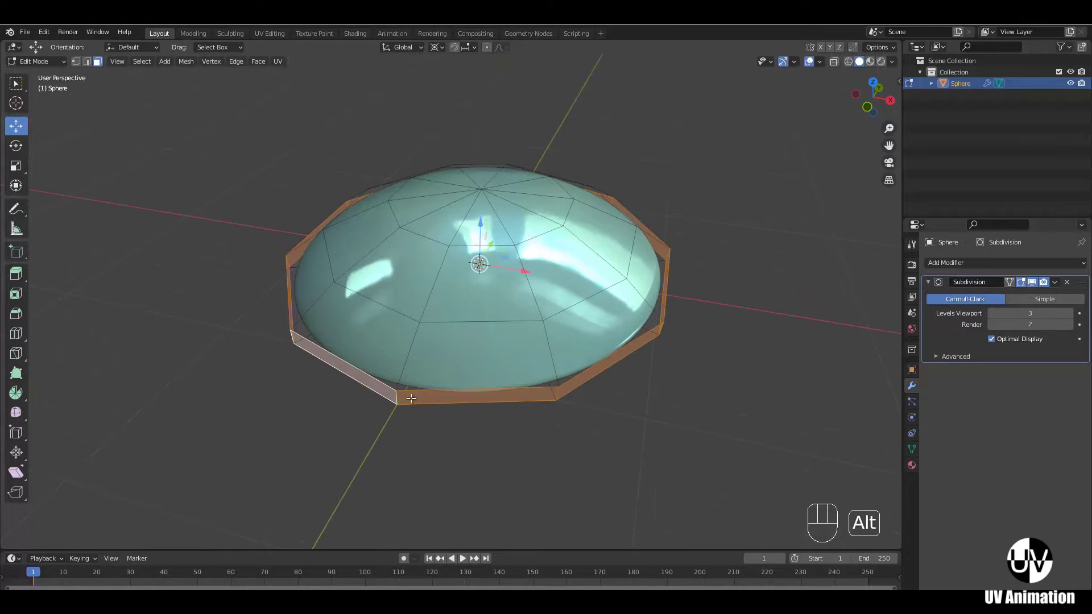
# - Extrude the rim faces and fatten them outward with Alt+S into a thicker brim band
pyautogui.middleClick(549, 402)
pyautogui.press('e')
pyautogui.press('Escape')
pyautogui.press('alt+s')
pyautogui.moveTo(613, 222); pyautogui.dragTo(646, 262)
pyautogui.moveTo(626, 290); pyautogui.dragTo(599, 285)
pyautogui.press('KP_1')
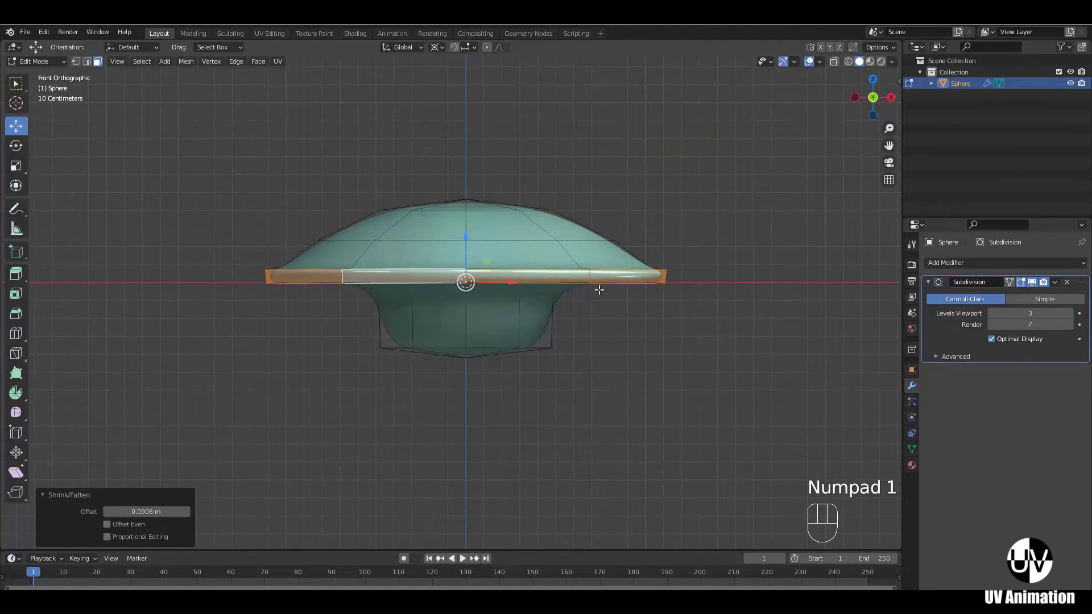
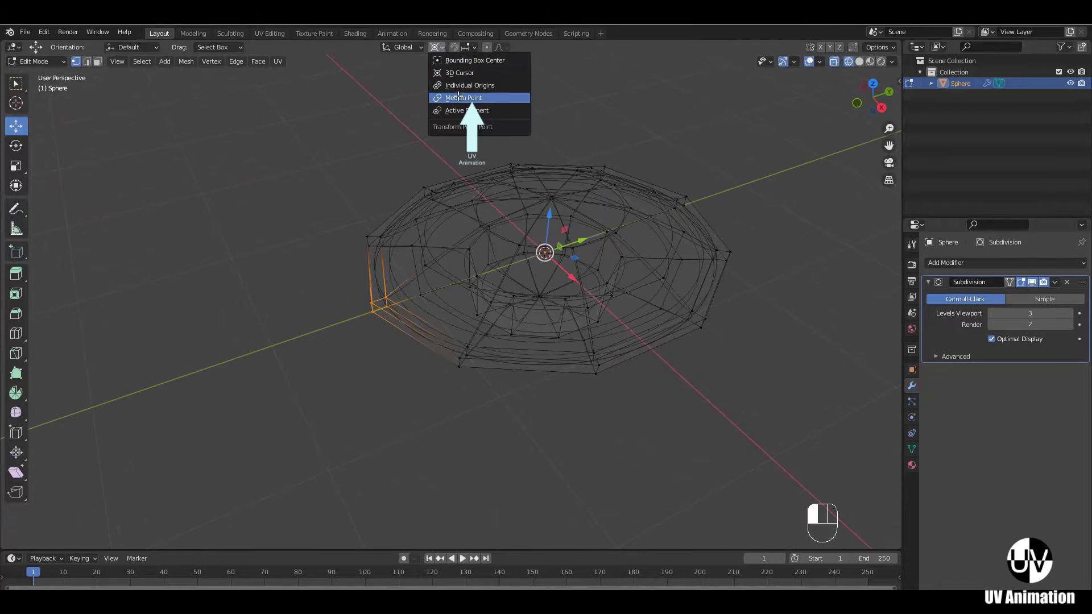
# - From top view circle-select the front rim vertices of the shell
pyautogui.middleClick(467, 307)
pyautogui.press('z')
pyautogui.middleClick(481, 340)
pyautogui.moveTo(470, 288); pyautogui.dragTo(445, 297)
pyautogui.moveTo(400, 279); pyautogui.dragTo(414, 224)
pyautogui.moveTo(461, 300); pyautogui.dragTo(554, 290)
pyautogui.moveTo(510, 335); pyautogui.dragTo(508, 373)
pyautogui.press('KP_7')
pyautogui.press('z')
pyautogui.middleClick(487, 329)
pyautogui.press('c')
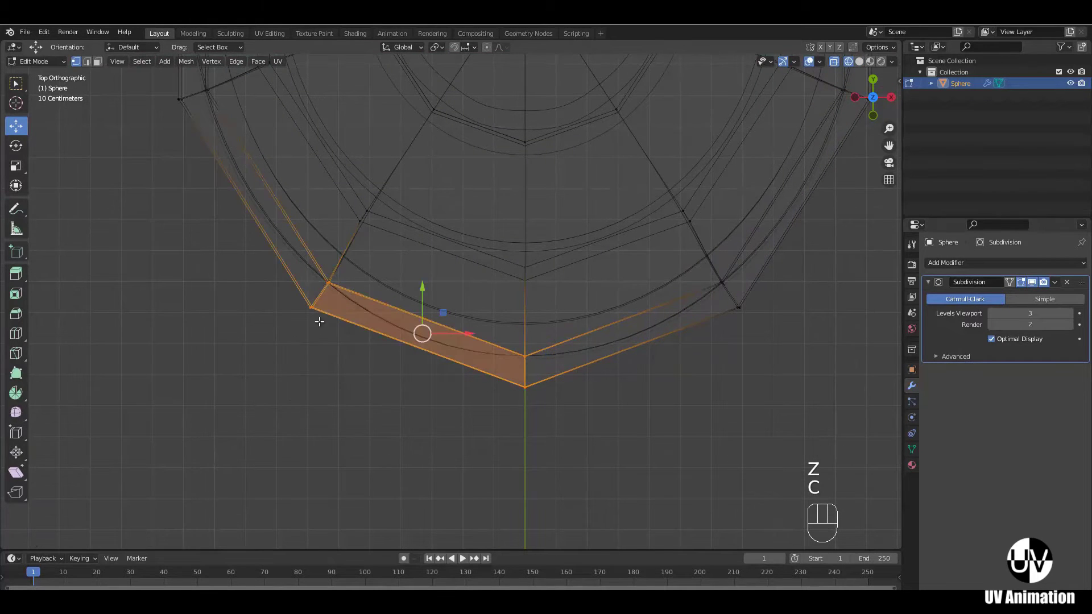
pyautogui.press('c')
pyautogui.rightClick(316, 302)
pyautogui.press('c')
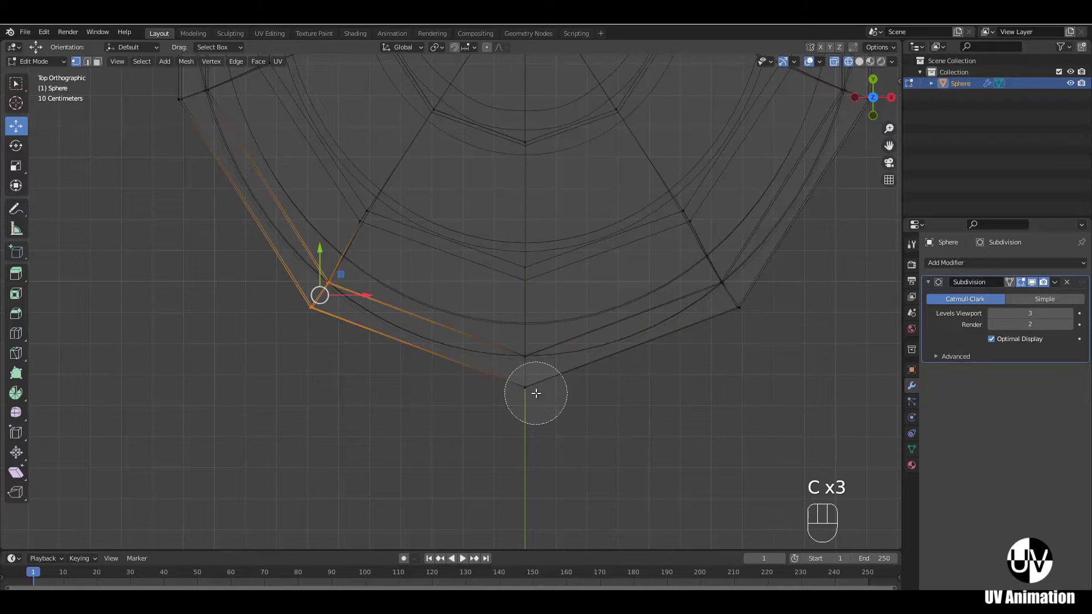
pyautogui.moveTo(732, 290); pyautogui.dragTo(748, 345)
pyautogui.rightClick(695, 344)
pyautogui.moveTo(534, 261); pyautogui.dragTo(539, 284)
# - Pull the front rim forward and narrow it along X to 0.772 into a tapered neck point
pyautogui.press('s')
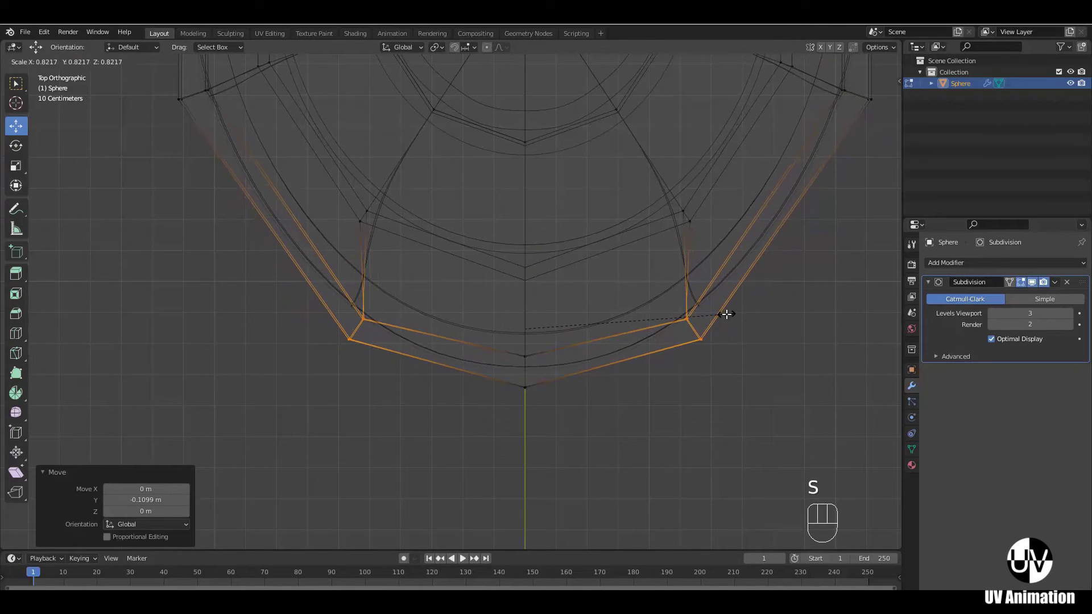
pyautogui.press('x')
pyautogui.moveTo(714, 314); pyautogui.dragTo(663, 303)
pyautogui.press('z')
pyautogui.moveTo(630, 389); pyautogui.dragTo(632, 297)
pyautogui.moveTo(573, 327); pyautogui.dragTo(574, 333)
pyautogui.moveTo(547, 294); pyautogui.dragTo(527, 260)
pyautogui.moveTo(640, 290); pyautogui.dragTo(672, 296)
pyautogui.moveTo(638, 286); pyautogui.dragTo(486, 266)
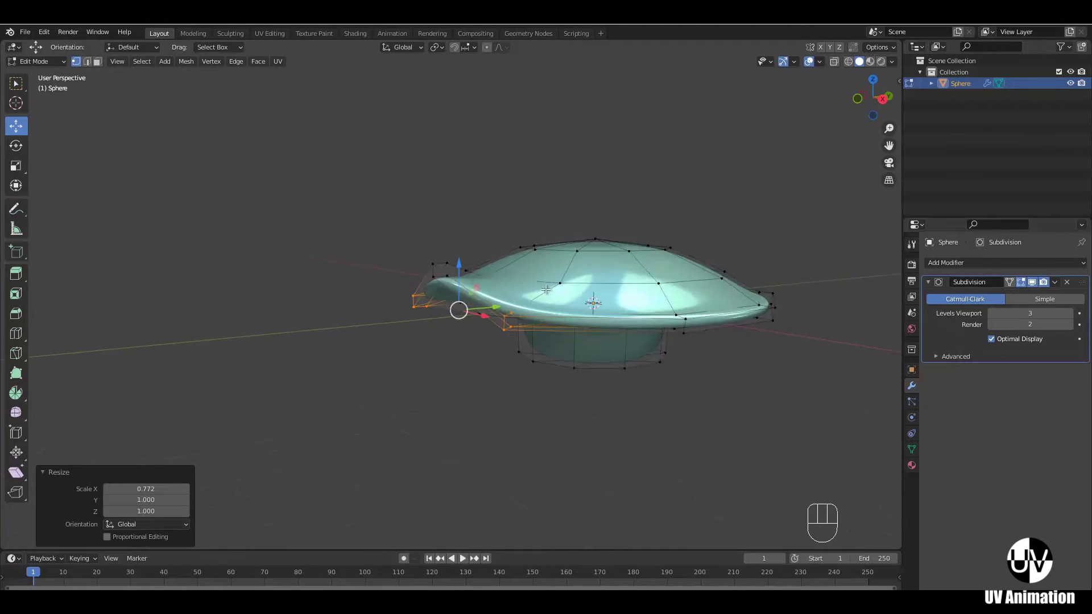
pyautogui.moveTo(649, 315); pyautogui.dragTo(608, 331)
# - In side X-ray view select the middle band of body faces under the brim
pyautogui.press('KP_2')
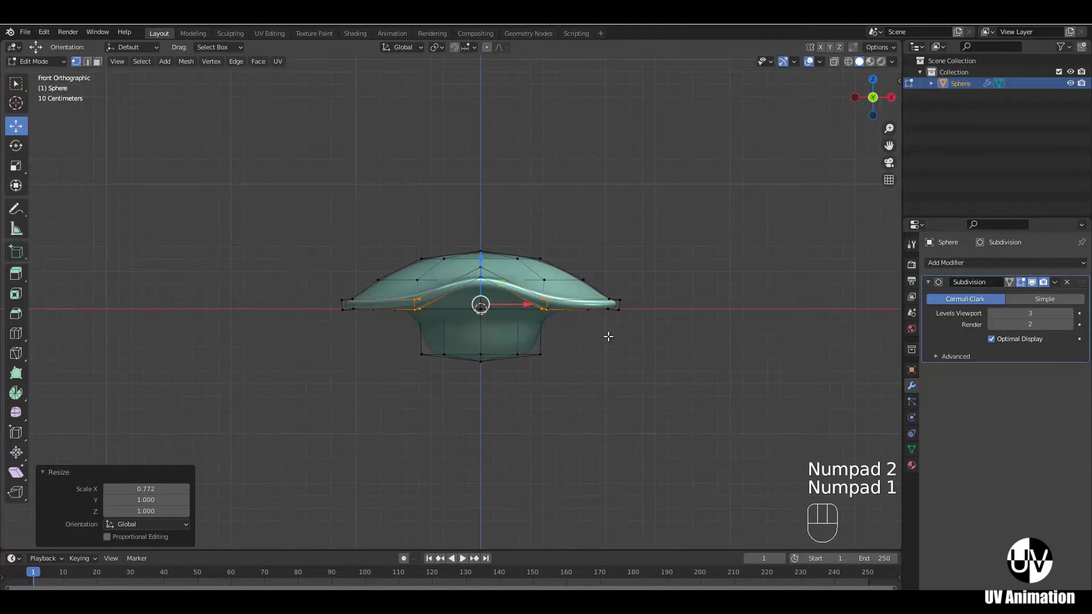
pyautogui.moveTo(595, 343); pyautogui.dragTo(454, 300)
pyautogui.press('z')
pyautogui.click(389, 101)
pyautogui.press('c')
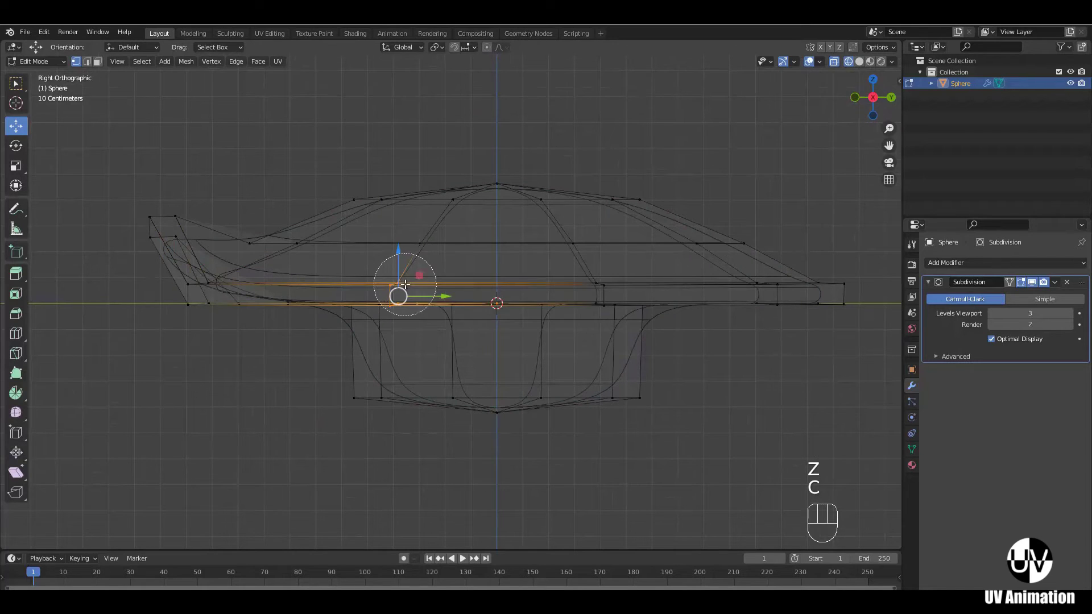
pyautogui.click(614, 290)
pyautogui.moveTo(613, 290); pyautogui.dragTo(551, 272)
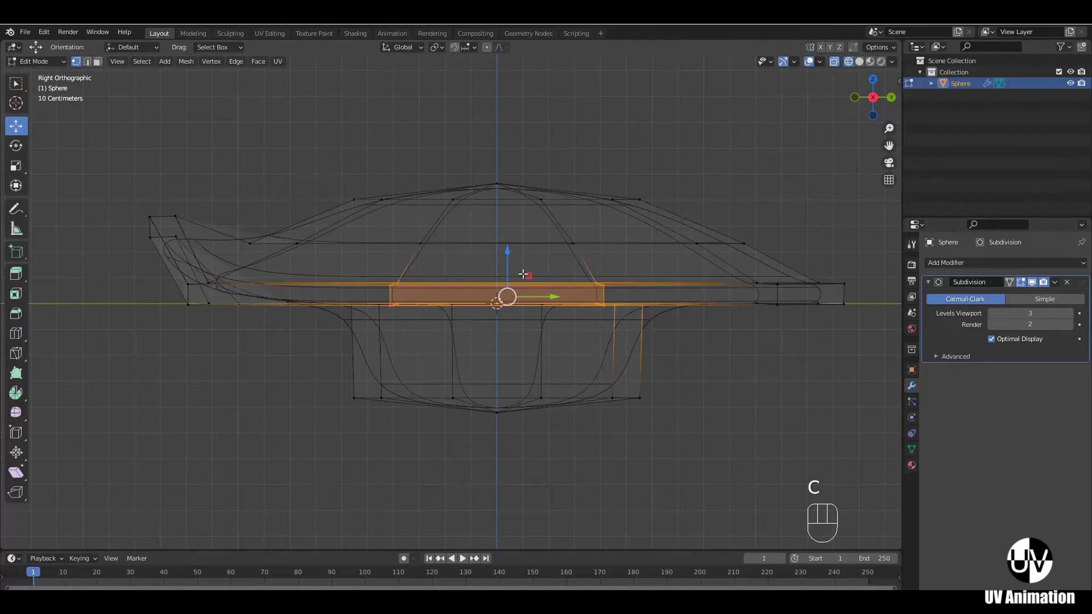
# - Lower the selected middle band along Z, deepening the band between brim and belly
pyautogui.press('KP_7')
pyautogui.press('c')
pyautogui.rightClick(522, 214)
pyautogui.press('KP_1')
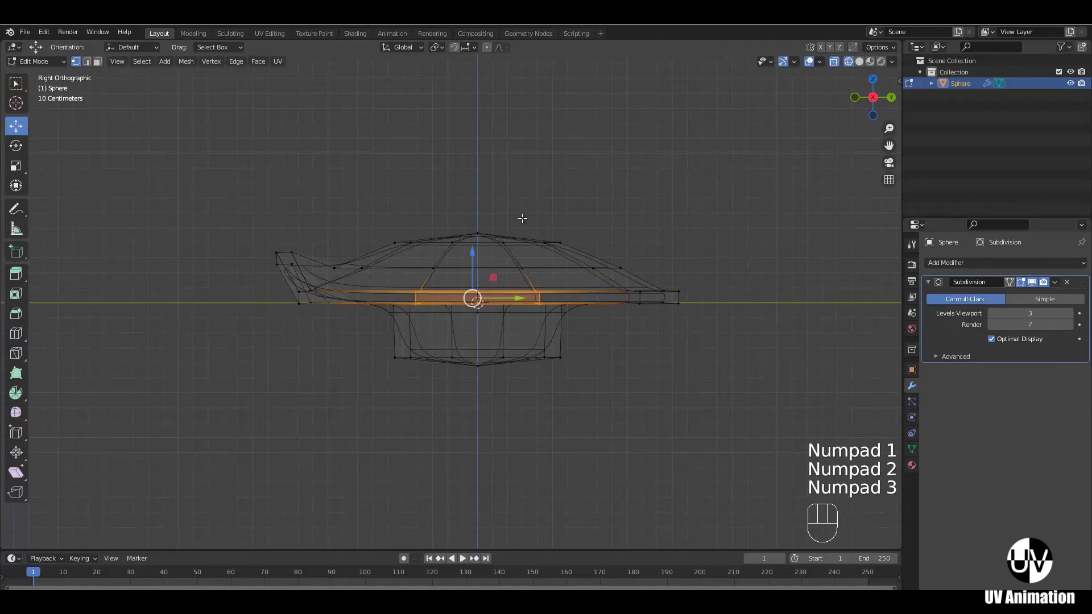
pyautogui.moveTo(514, 259); pyautogui.dragTo(519, 258)
pyautogui.press('z')
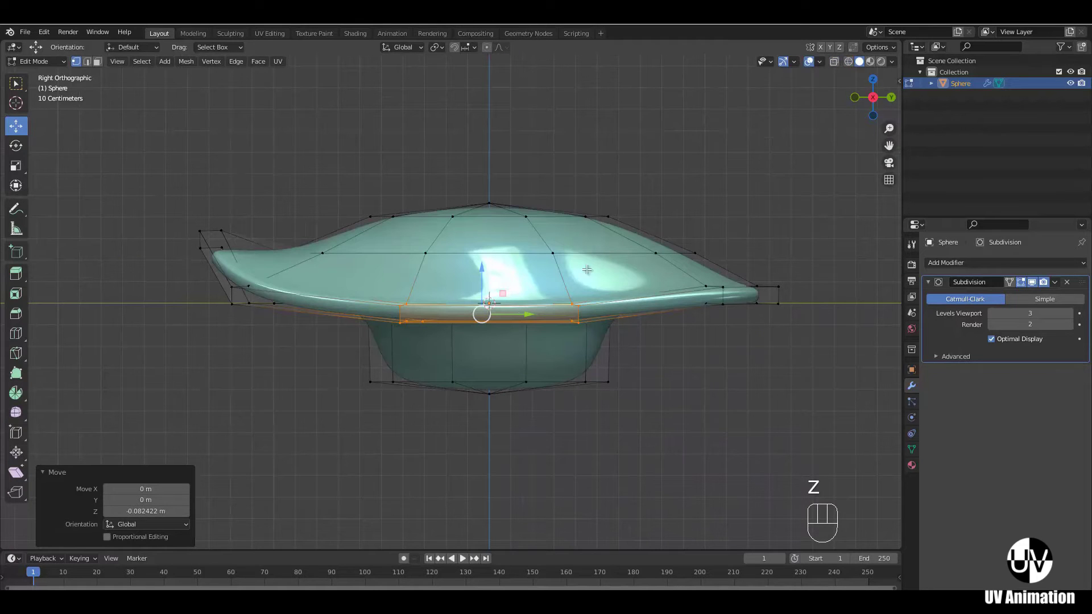
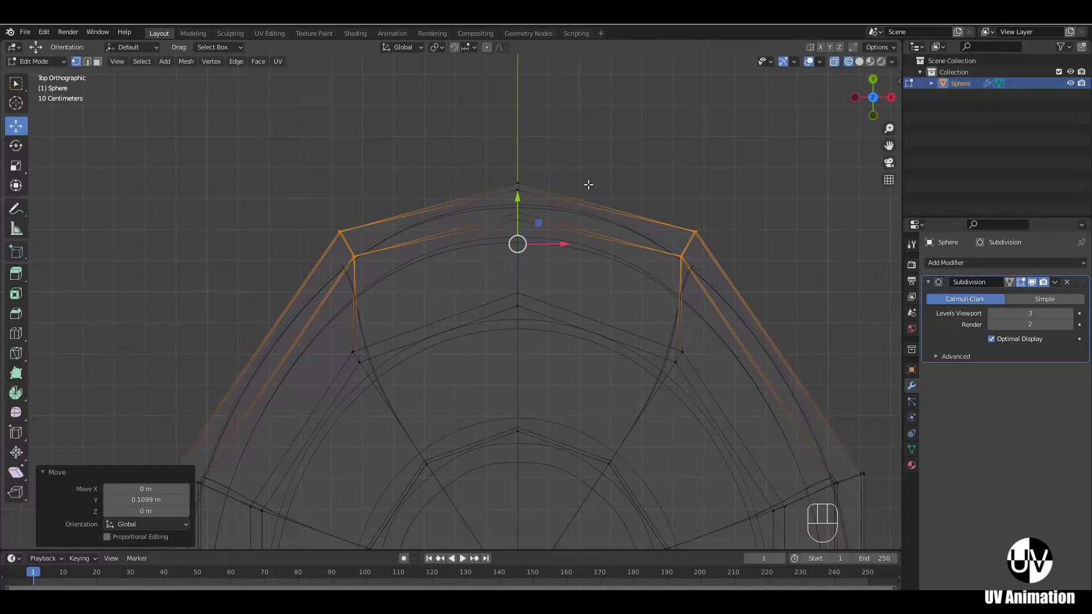
# - Inspect the body all around and switch the Subdivision modifier from Catmull-Clark to Simple
pyautogui.press('z')
pyautogui.moveTo(639, 305); pyautogui.dragTo(515, 267)
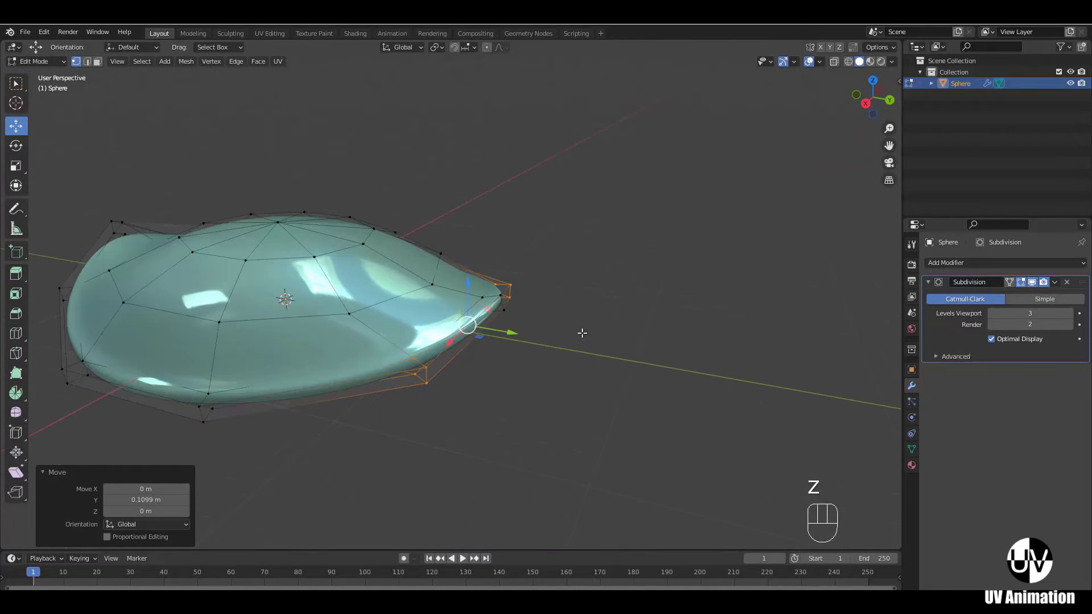
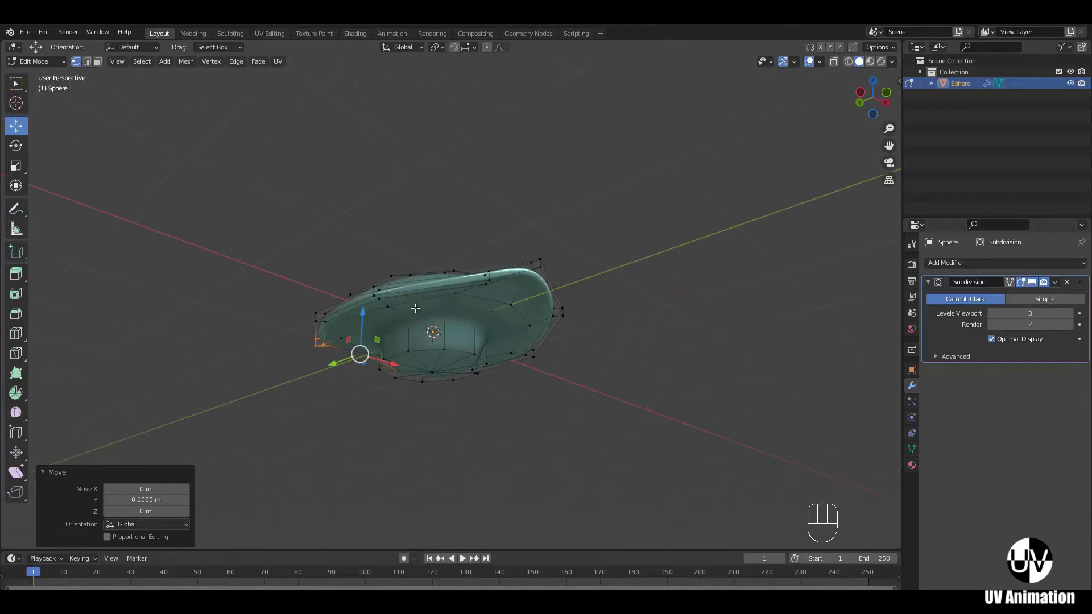
pyautogui.middleClick(545, 331)
pyautogui.moveTo(513, 362); pyautogui.dragTo(476, 320)
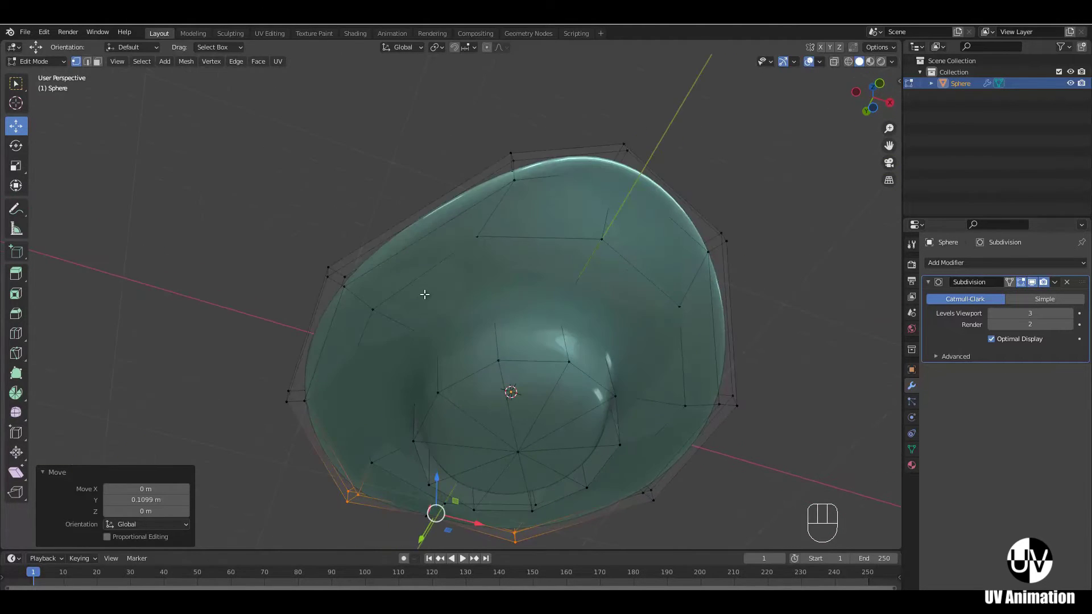
pyautogui.moveTo(487, 332); pyautogui.dragTo(452, 280)
pyautogui.moveTo(489, 298); pyautogui.dragTo(499, 260)
pyautogui.click(521, 313)
pyautogui.middleClick(560, 324)
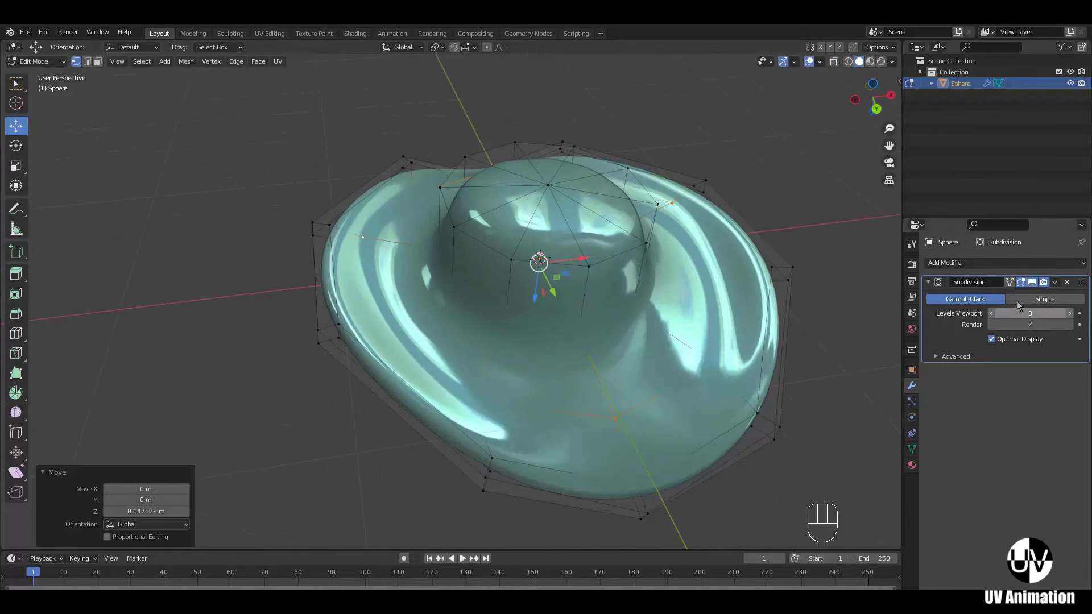
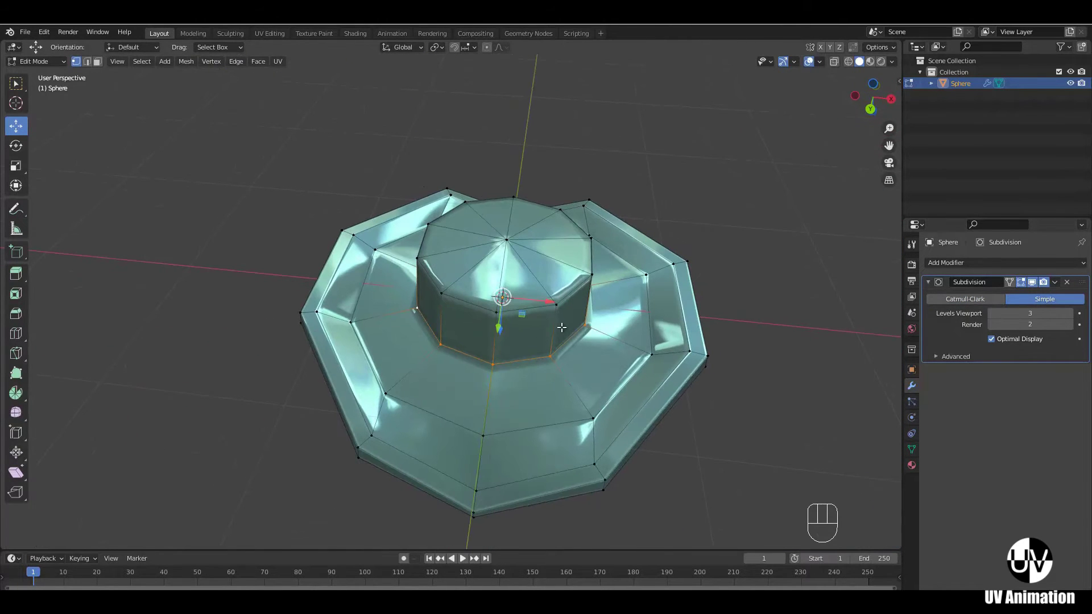
# - Scale out the edge ring around the shell's dome to widen it
pyautogui.press('s')
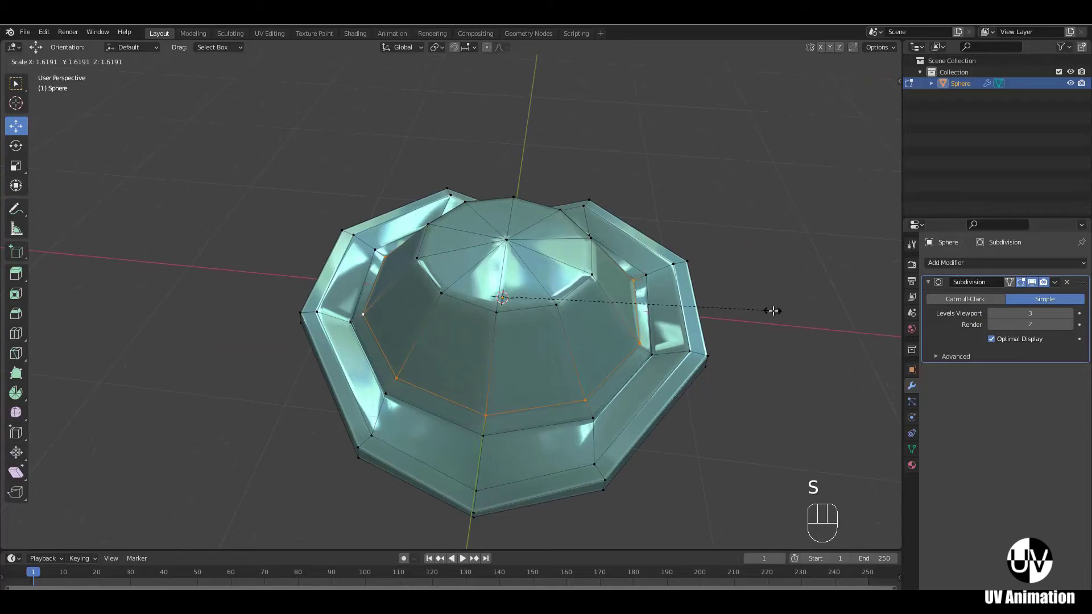
pyautogui.moveTo(781, 309); pyautogui.dragTo(637, 320)
pyautogui.moveTo(631, 320); pyautogui.dragTo(589, 422)
pyautogui.moveTo(578, 398); pyautogui.dragTo(538, 423)
pyautogui.press('s')
pyautogui.moveTo(672, 343); pyautogui.dragTo(586, 356)
pyautogui.moveTo(582, 400); pyautogui.dragTo(621, 388)
pyautogui.moveTo(554, 386); pyautogui.dragTo(550, 372)
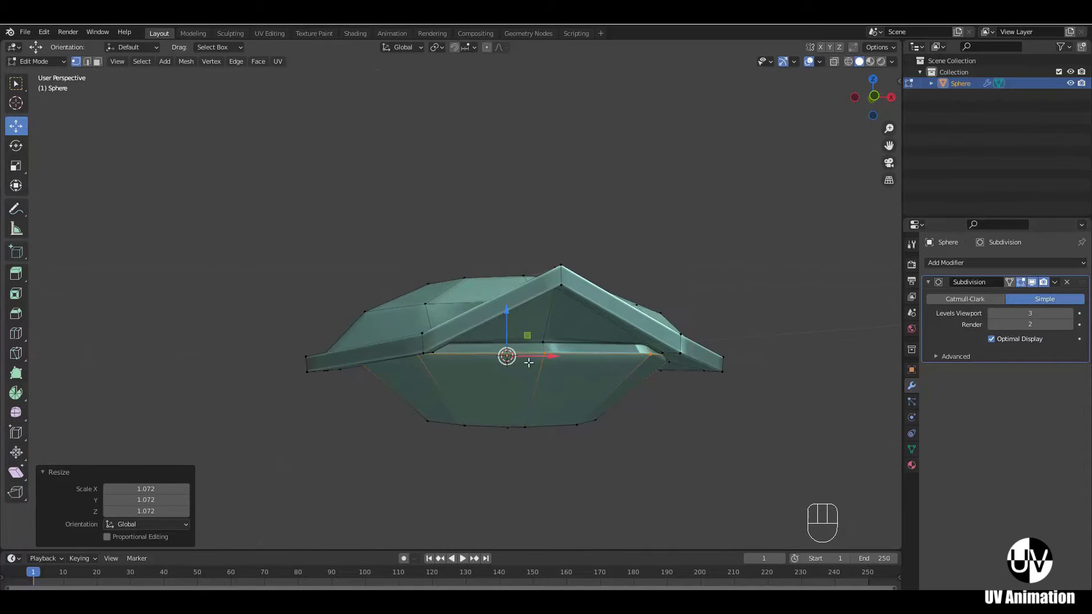
# - Raise the belly's underside ring along Z by about 0.31 m, recessing the bottom
pyautogui.moveTo(542, 356); pyautogui.dragTo(541, 278)
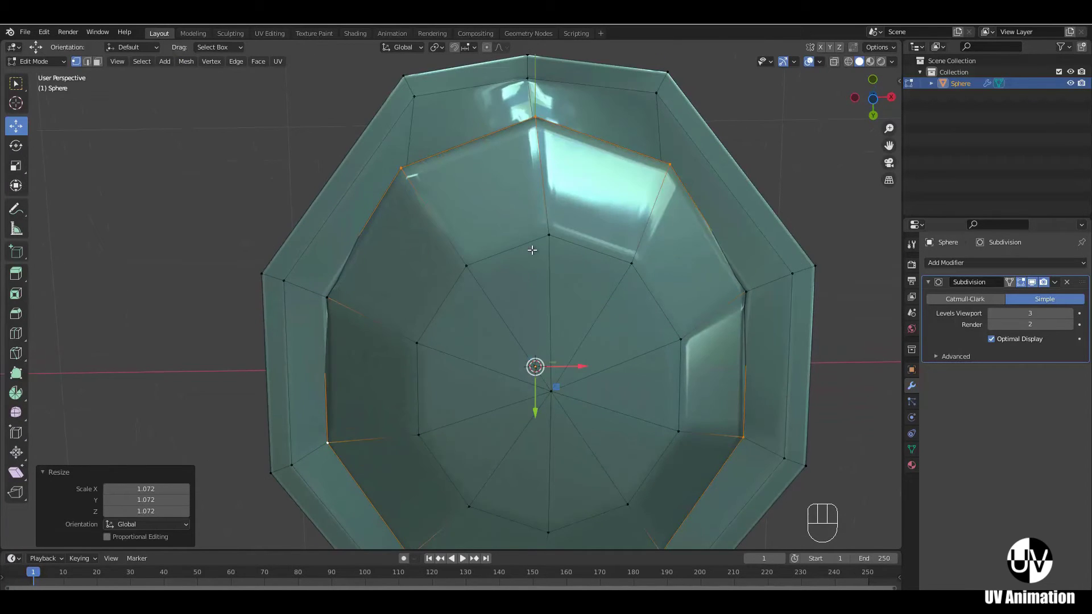
pyautogui.press('KP_7')
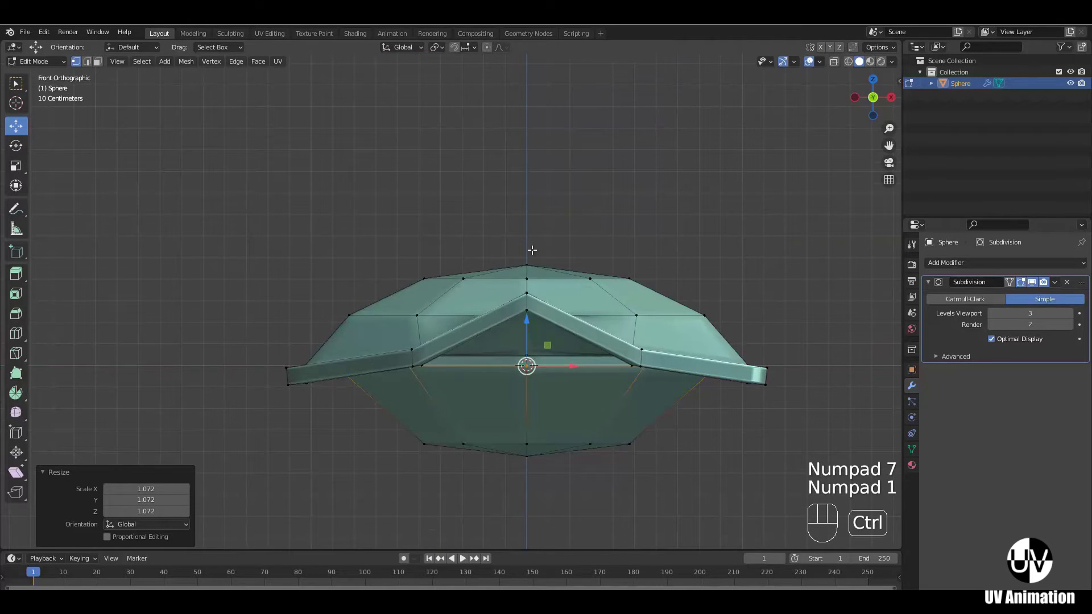
pyautogui.moveTo(534, 248); pyautogui.dragTo(477, 247)
pyautogui.moveTo(562, 265); pyautogui.dragTo(558, 361)
pyautogui.middleClick(517, 302)
pyautogui.middleClick(524, 321)
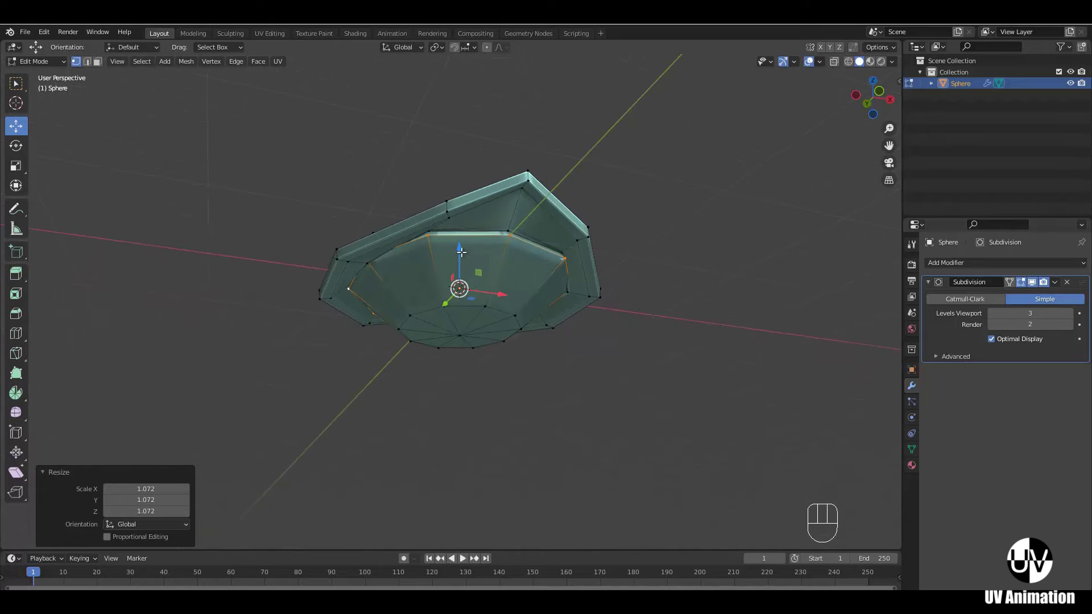
pyautogui.moveTo(461, 247); pyautogui.dragTo(505, 317)
pyautogui.moveTo(504, 331); pyautogui.dragTo(496, 207)
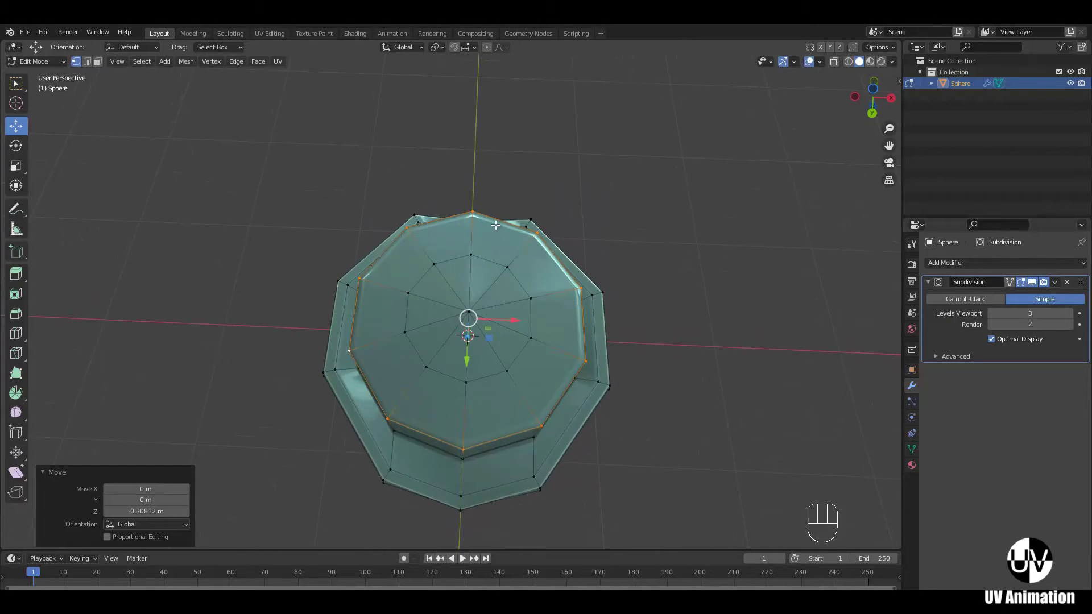
pyautogui.moveTo(524, 275); pyautogui.dragTo(525, 283)
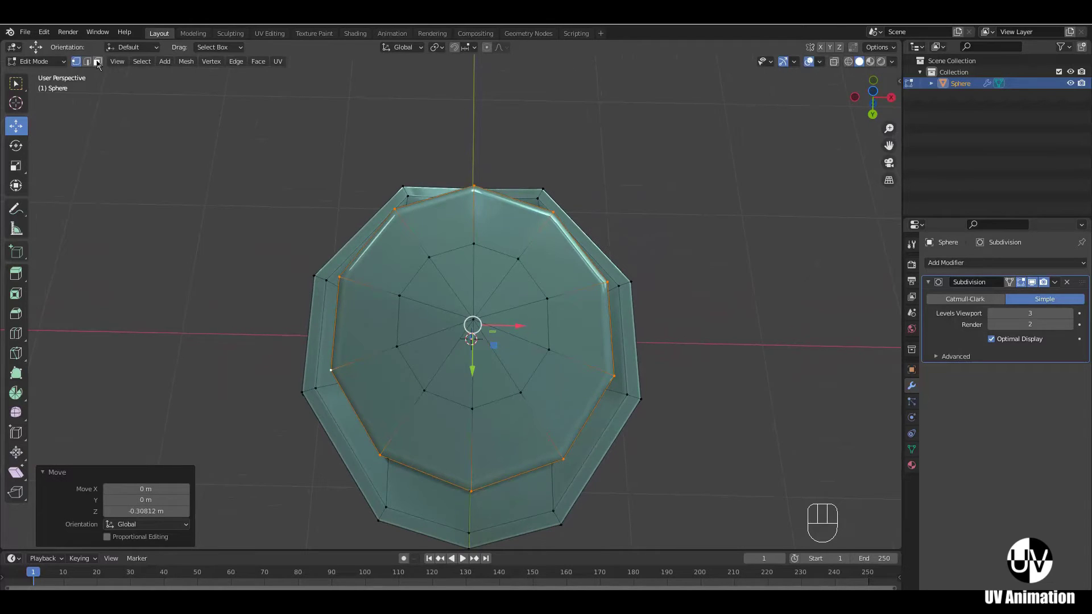
# - Edge-slide the inner belly loop toward the centre of the underside
pyautogui.press('ctrl+r')
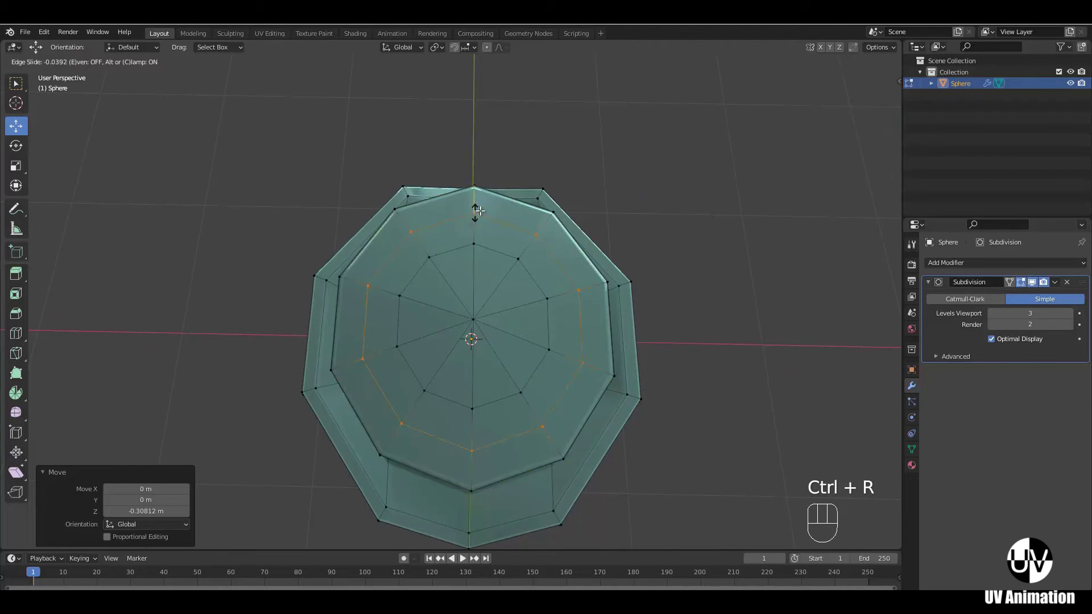
pyautogui.moveTo(504, 188); pyautogui.dragTo(546, 219)
pyautogui.middleClick(563, 230)
pyautogui.moveTo(559, 326); pyautogui.dragTo(494, 383)
pyautogui.moveTo(512, 319); pyautogui.dragTo(483, 325)
pyautogui.moveTo(458, 291); pyautogui.dragTo(465, 301)
pyautogui.moveTo(526, 303); pyautogui.dragTo(494, 284)
# - Lower the belly's bottom rim loop to square off the underside
pyautogui.middleClick(493, 231)
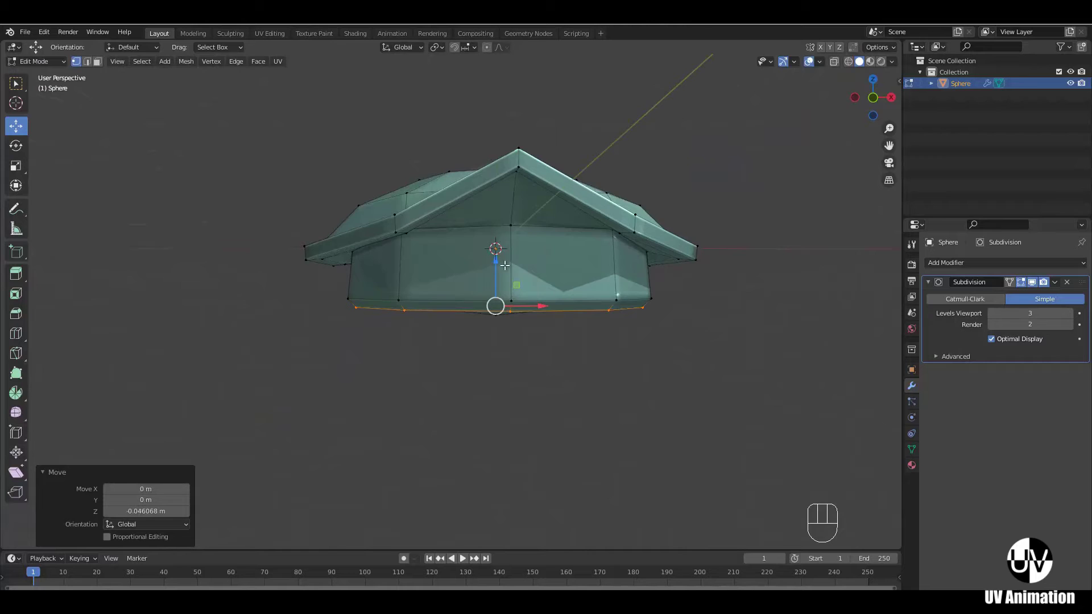
pyautogui.middleClick(527, 268)
pyautogui.moveTo(527, 292); pyautogui.dragTo(539, 293)
pyautogui.middleClick(526, 294)
pyautogui.moveTo(519, 287); pyautogui.dragTo(524, 286)
pyautogui.moveTo(545, 285); pyautogui.dragTo(449, 276)
pyautogui.press('ctrl+r')
# - Add a horizontal loop cut around the middle of the belly's side wall
pyautogui.click(481, 261)
pyautogui.middleClick(571, 300)
pyautogui.click(575, 297)
pyautogui.click(561, 299)
pyautogui.click(544, 339)
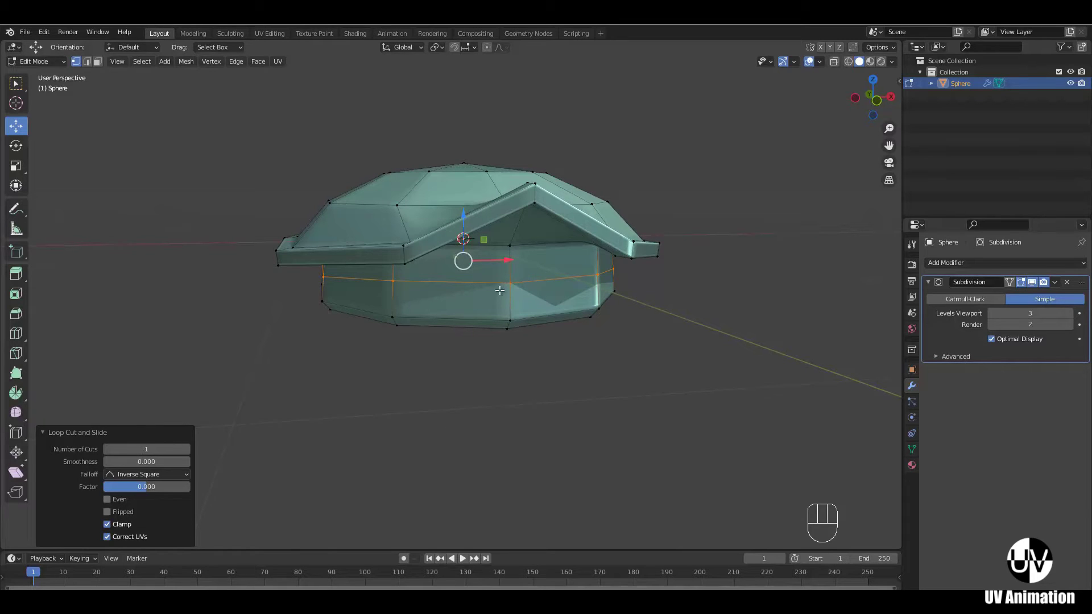
pyautogui.click(517, 277)
pyautogui.click(532, 279)
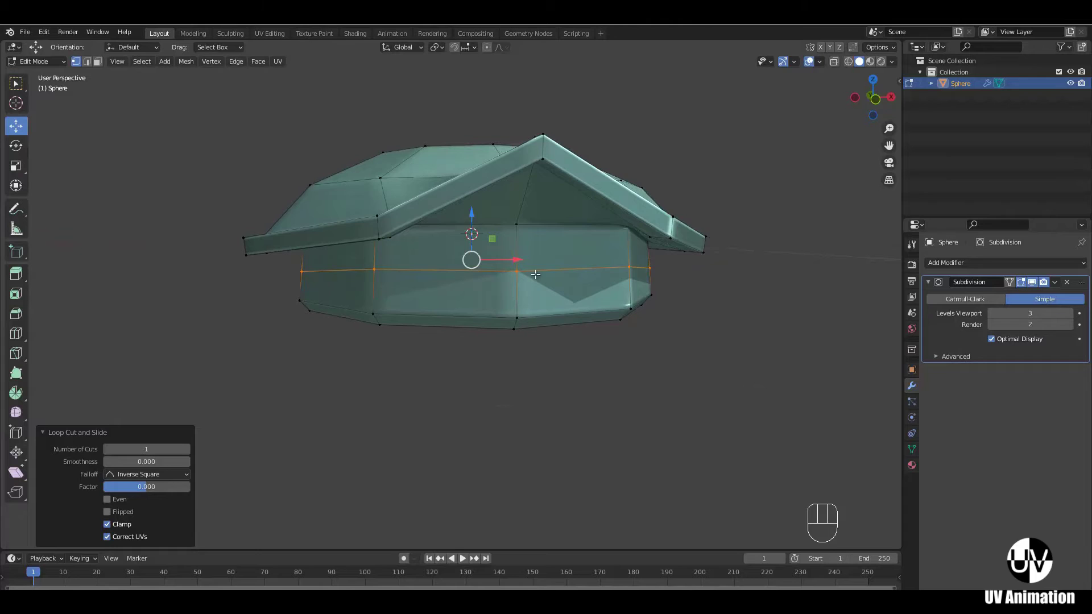
pyautogui.click(536, 276)
# - From front view, select the belly's bottom rim loop and the new middle loop
pyautogui.press('KP_1')
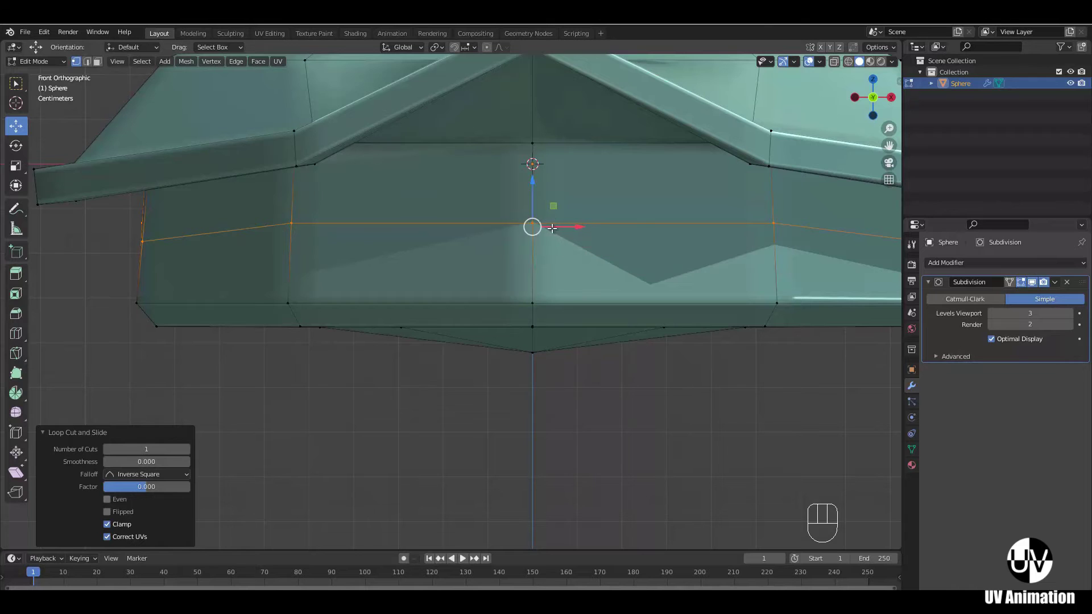
pyautogui.middleClick(539, 229)
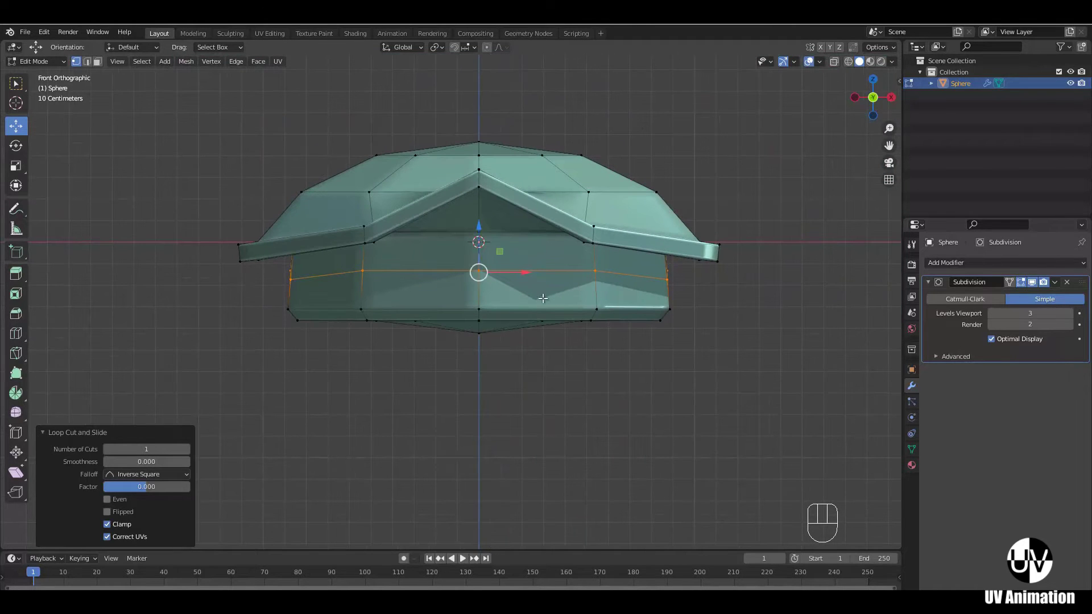
pyautogui.click(478, 297)
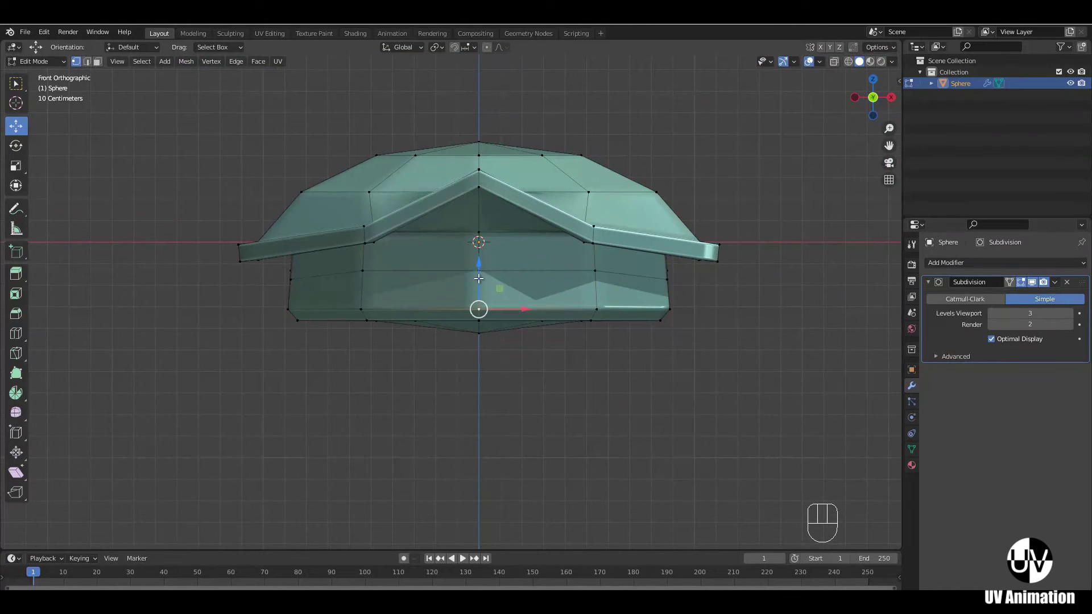
pyautogui.click(479, 262)
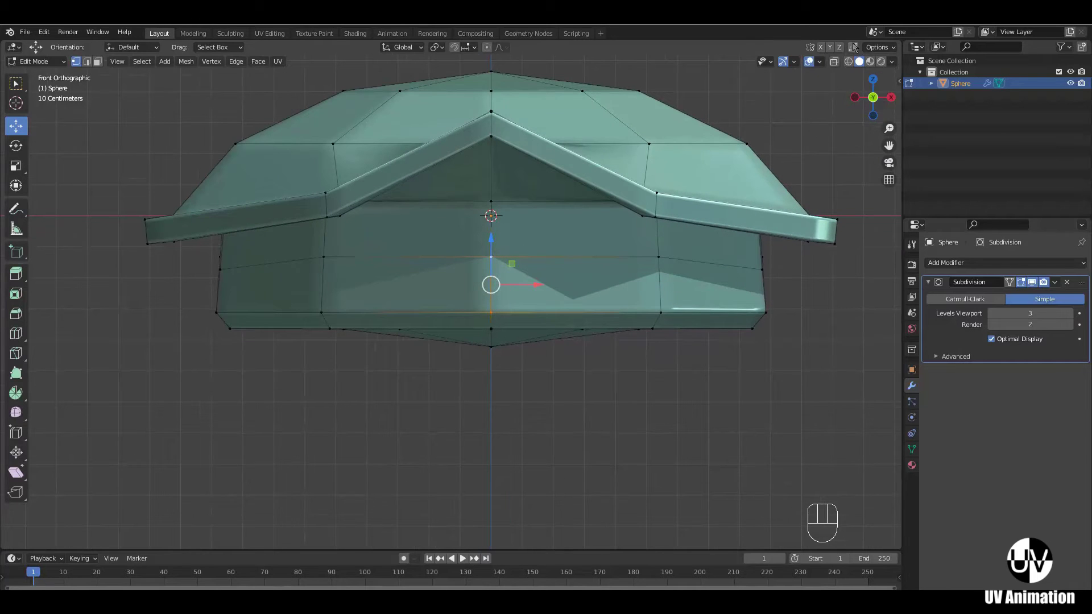
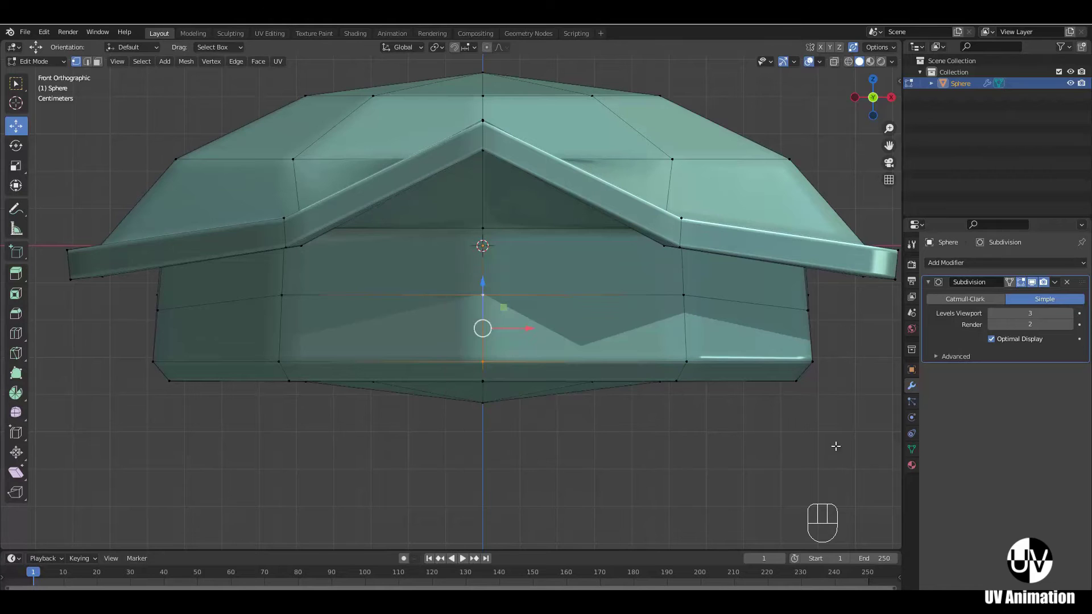
# - Nudge the selected belly loops slightly upward along Z
pyautogui.press('s')
pyautogui.moveTo(491, 313); pyautogui.dragTo(503, 275)
pyautogui.press('s')
pyautogui.click(497, 308)
pyautogui.press('s')
pyautogui.click(510, 319)
pyautogui.press('s')
pyautogui.click(515, 318)
pyautogui.moveTo(497, 297); pyautogui.dragTo(507, 260)
pyautogui.moveTo(500, 244); pyautogui.dragTo(499, 250)
# - Switch the Subdivision modifier back to Catmull-Clark and inspect the smoothed body
pyautogui.middleClick(547, 295)
pyautogui.middleClick(529, 315)
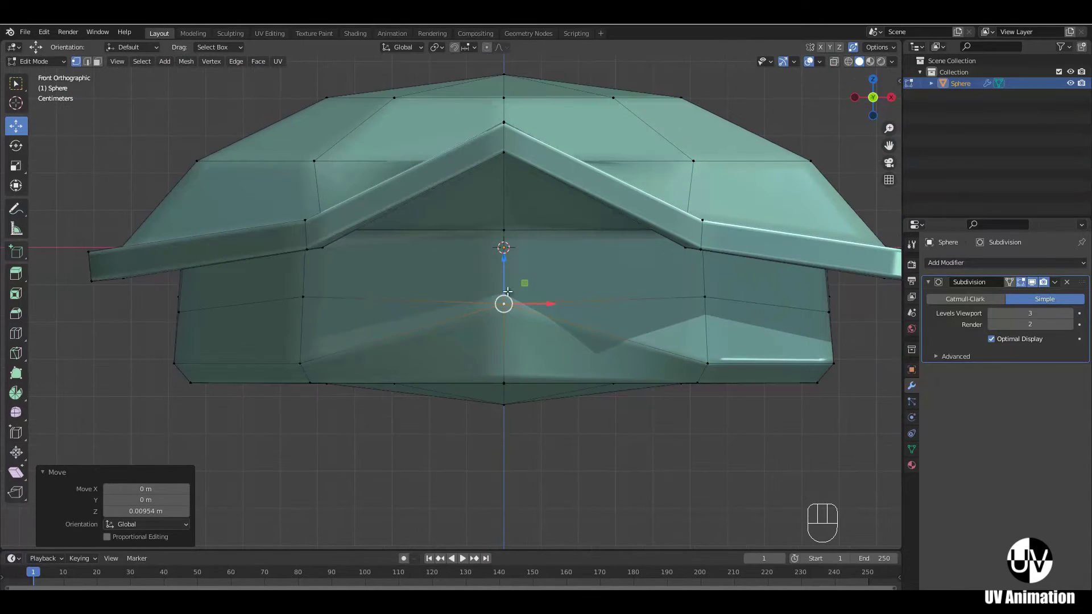
pyautogui.middleClick(513, 294)
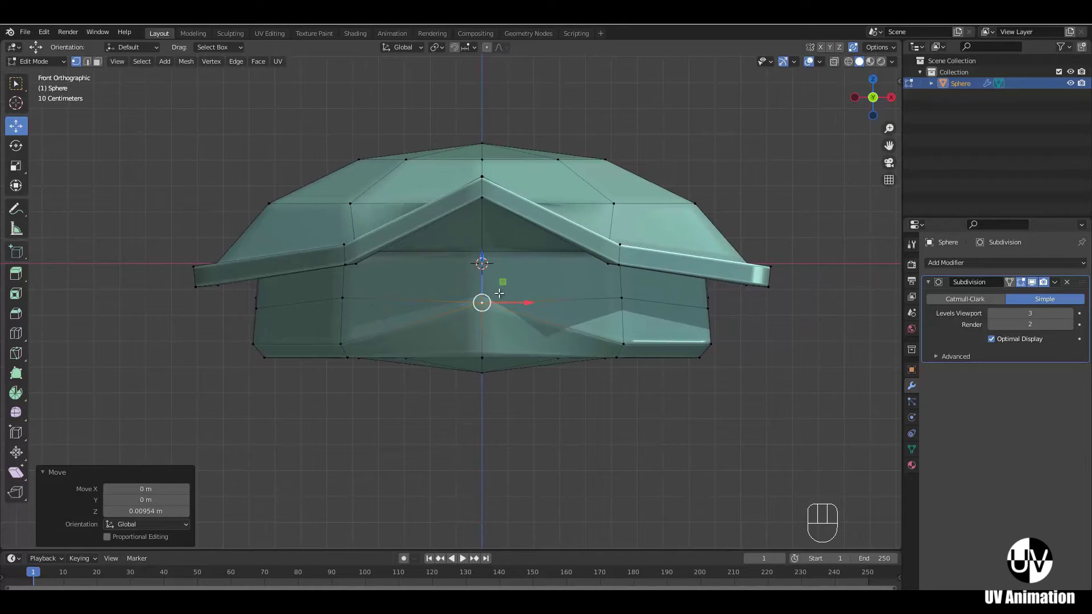
pyautogui.middleClick(547, 298)
pyautogui.moveTo(491, 349); pyautogui.dragTo(491, 326)
pyautogui.click(975, 303)
pyautogui.moveTo(613, 304); pyautogui.dragTo(635, 329)
pyautogui.middleClick(599, 323)
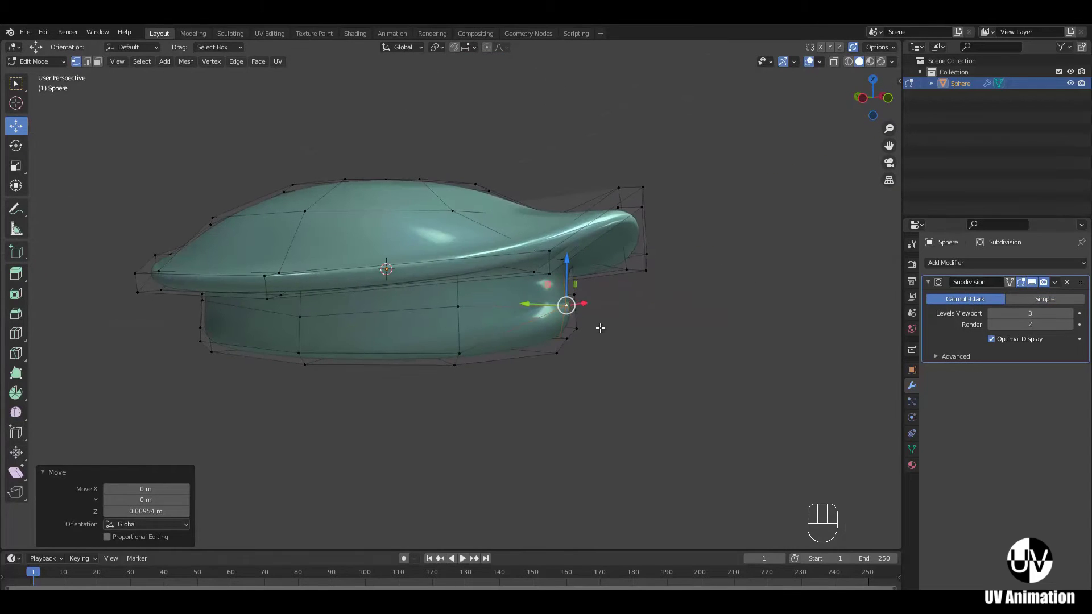
# - Select the ring of vertices on the front of the turtle's lower body
pyautogui.moveTo(598, 327); pyautogui.dragTo(550, 330)
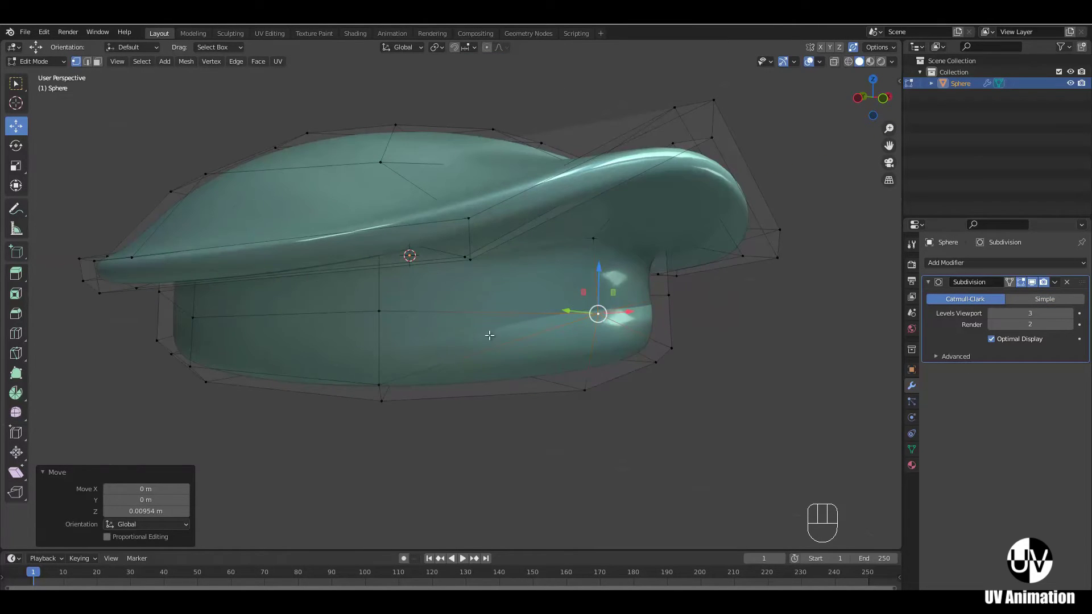
pyautogui.middleClick(513, 320)
pyautogui.moveTo(573, 335); pyautogui.dragTo(502, 332)
pyautogui.moveTo(620, 339); pyautogui.dragTo(428, 331)
pyautogui.middleClick(473, 332)
pyautogui.click(473, 301)
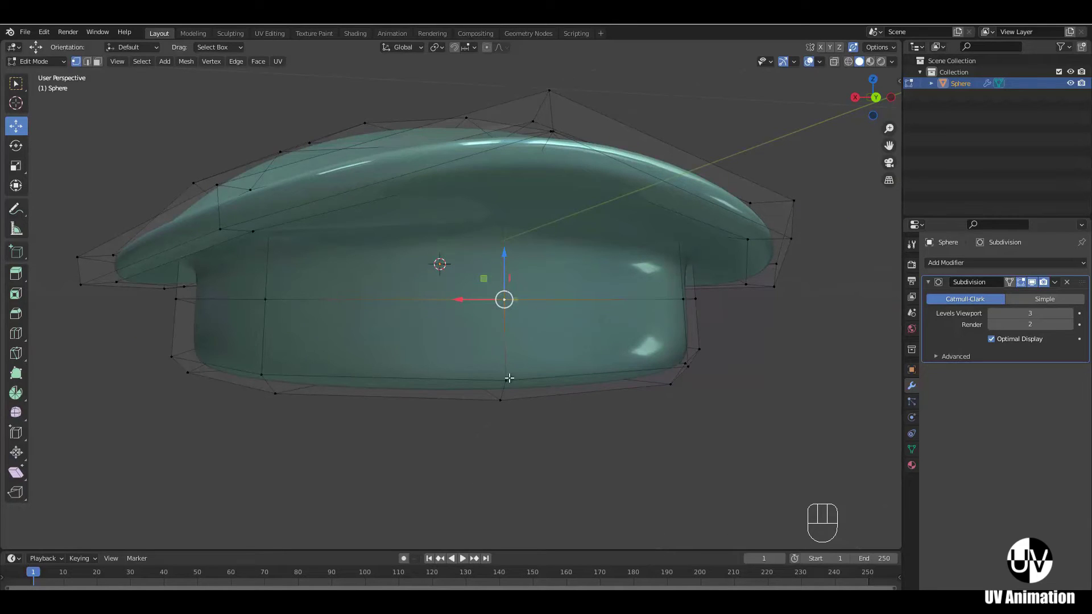
pyautogui.click(508, 379)
pyautogui.middleClick(550, 308)
# - Scale the selected front faces, shrinking the front belly edge about halfway
pyautogui.press('s')
pyautogui.click(413, 322)
pyautogui.press('s')
pyautogui.moveTo(416, 331); pyautogui.dragTo(436, 310)
pyautogui.press('s')
pyautogui.moveTo(410, 334); pyautogui.dragTo(411, 332)
pyautogui.press('s')
pyautogui.click(415, 332)
pyautogui.press('Escape')
pyautogui.moveTo(621, 332); pyautogui.dragTo(422, 328)
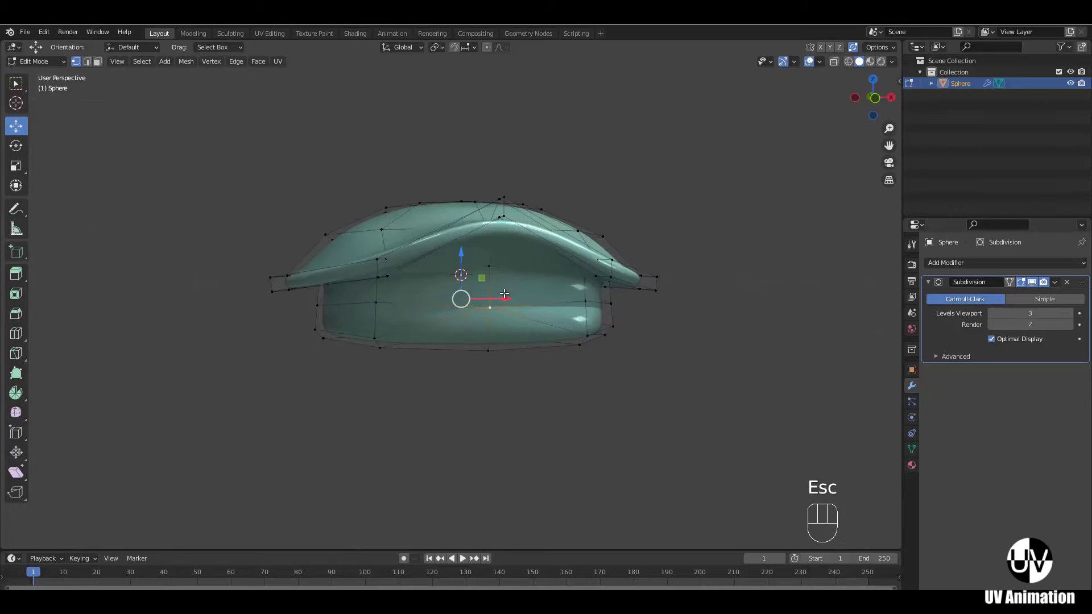
pyautogui.moveTo(570, 310); pyautogui.dragTo(527, 363)
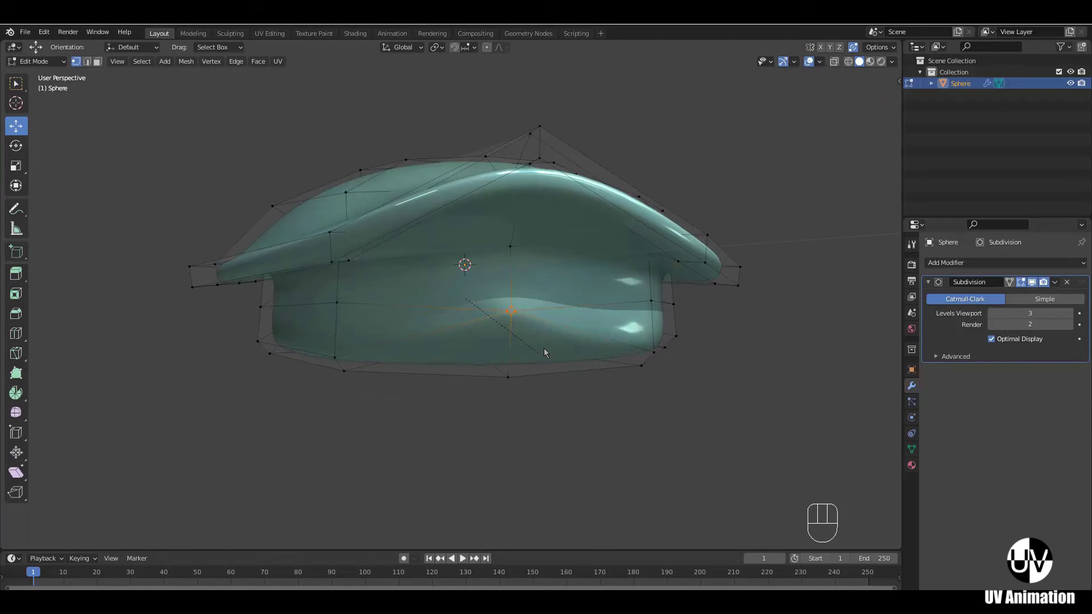
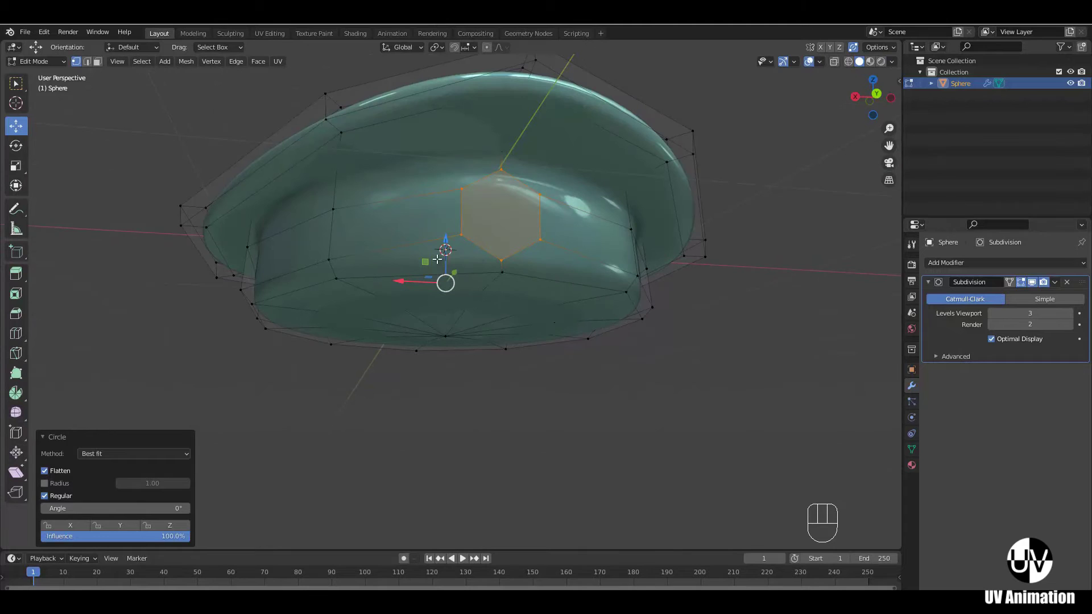
# - Orbit under the shell and bring the body's front hexagon patch back into view
pyautogui.middleClick(457, 216)
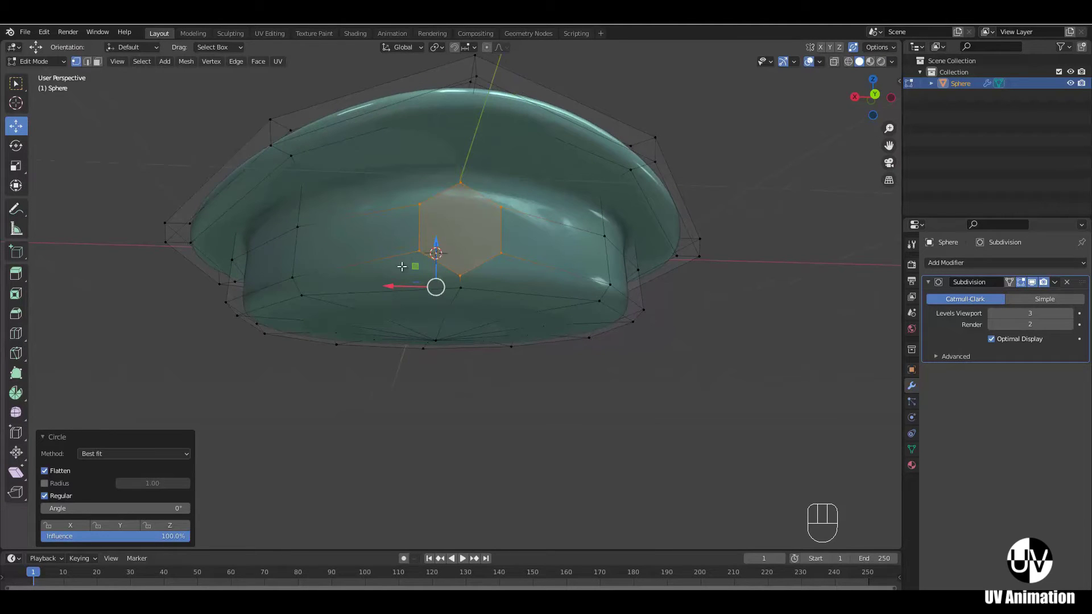
pyautogui.middleClick(511, 253)
pyautogui.middleClick(526, 275)
pyautogui.moveTo(494, 272); pyautogui.dragTo(564, 312)
pyautogui.moveTo(534, 321); pyautogui.dragTo(397, 305)
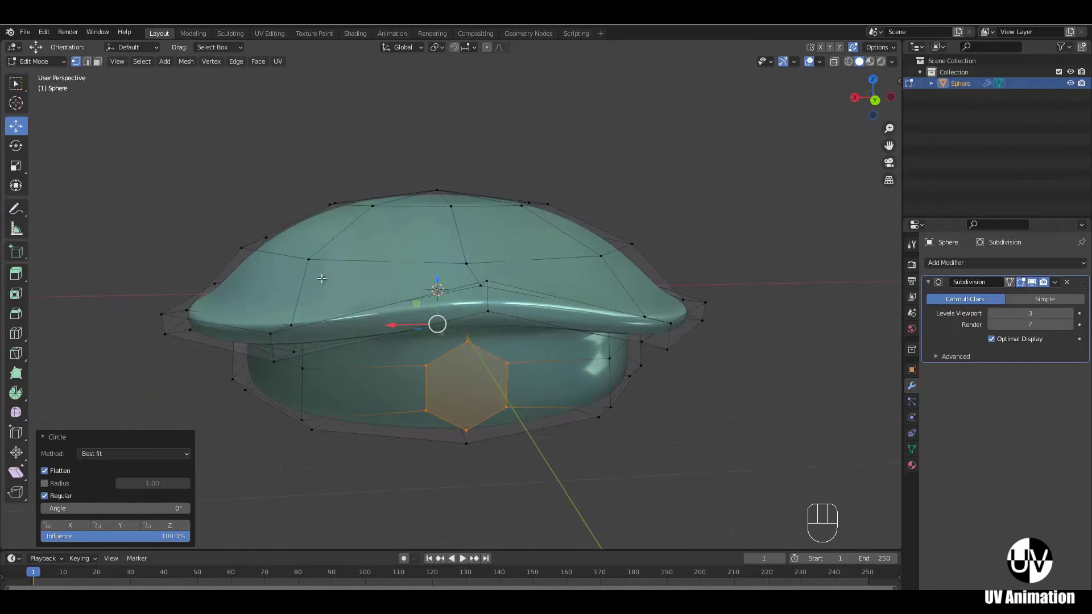
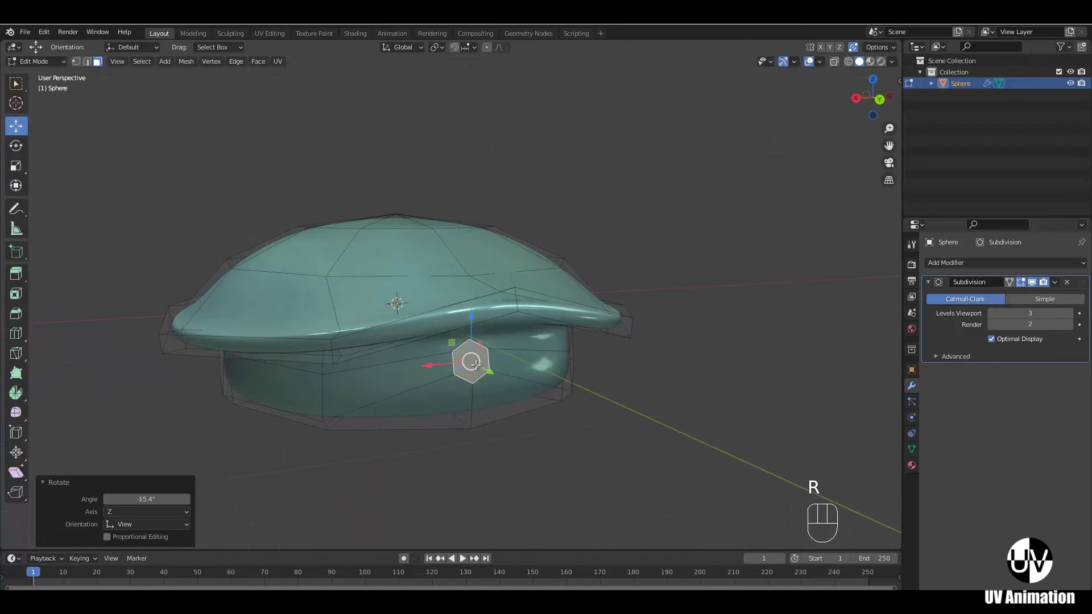
# - Inset the hexagonal front patch, adding a ring of faces around it
pyautogui.press('i')
pyautogui.click(616, 357)
pyautogui.middleClick(611, 385)
pyautogui.press('e')
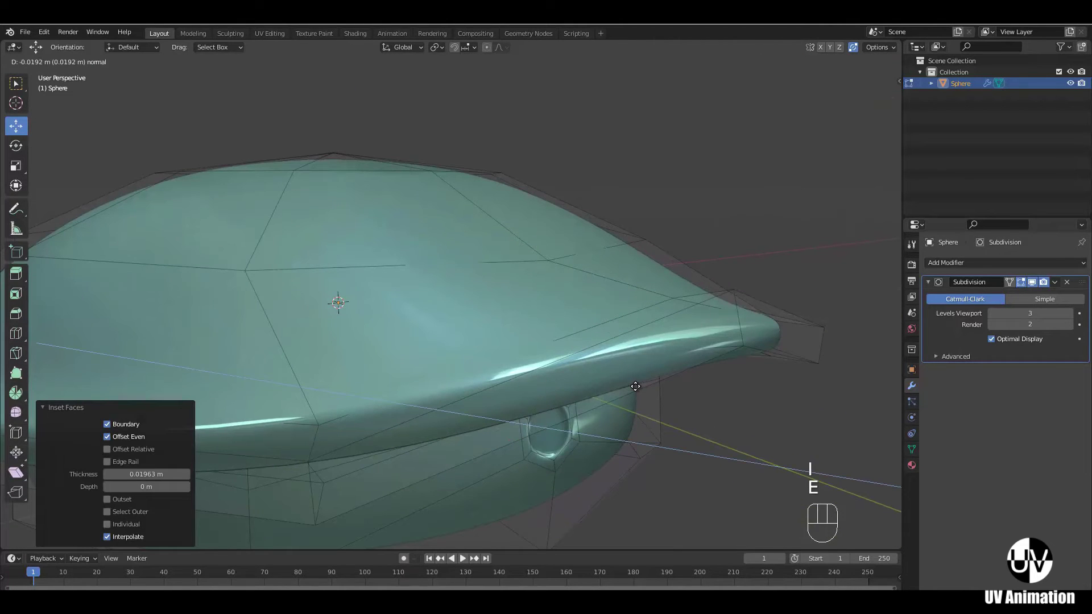
pyautogui.click(636, 382)
# - Shrink the inner hexagon face to form a small recessed opening
pyautogui.press('s')
pyautogui.click(623, 401)
pyautogui.moveTo(596, 418); pyautogui.dragTo(550, 385)
pyautogui.moveTo(490, 367); pyautogui.dragTo(515, 336)
pyautogui.moveTo(565, 347); pyautogui.dragTo(609, 335)
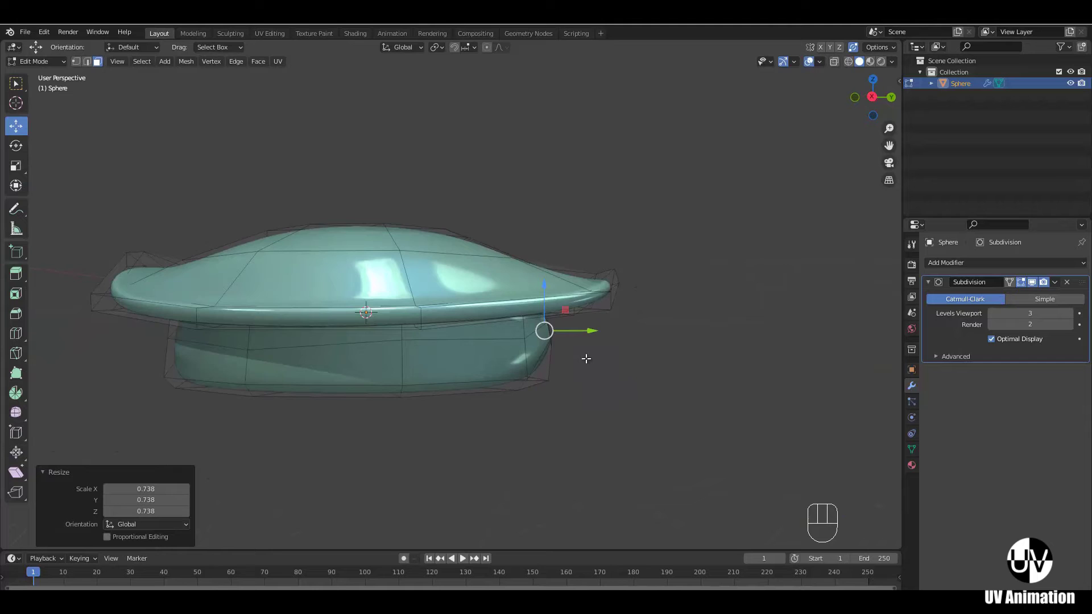
pyautogui.click(557, 367)
pyautogui.click(439, 371)
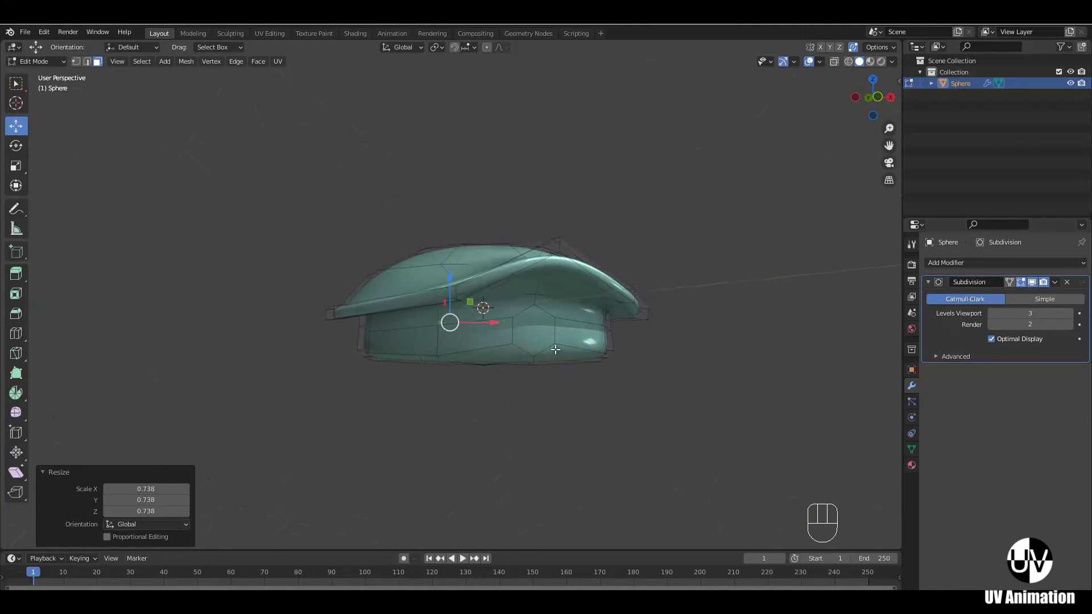
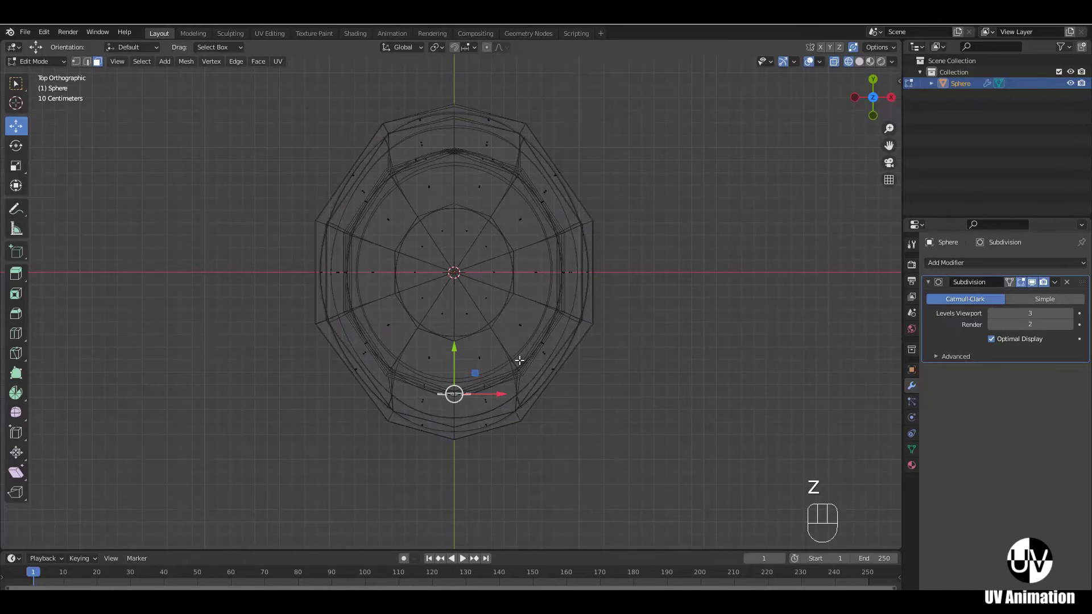
# - From front orthographic view, enlarge the front hexagon opening
pyautogui.press('KP_1')
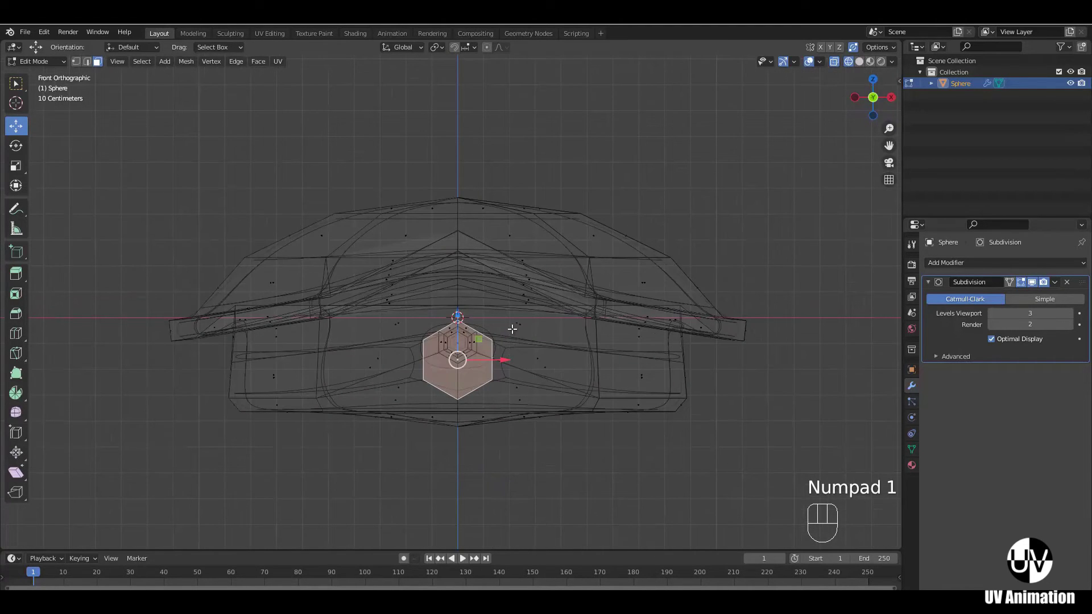
pyautogui.press('s')
pyautogui.click(672, 317)
pyautogui.press('z')
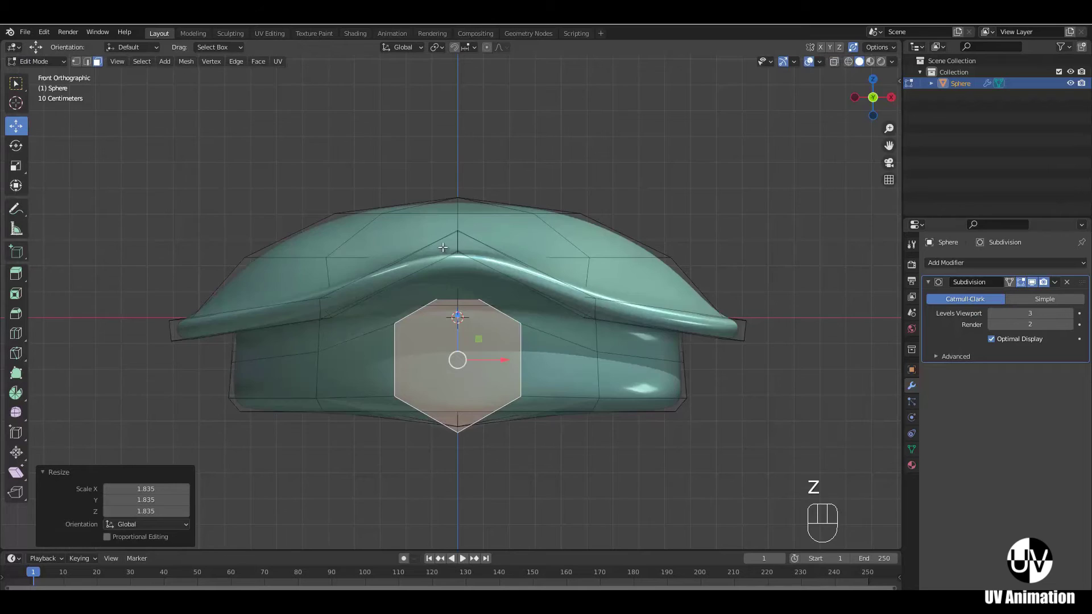
pyautogui.moveTo(521, 336); pyautogui.dragTo(505, 323)
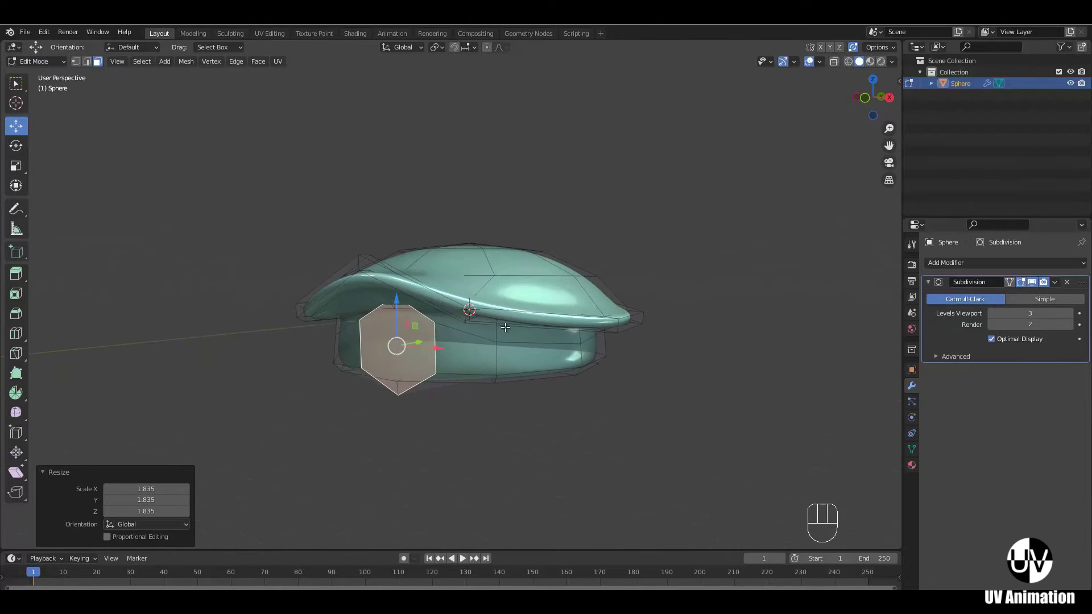
pyautogui.press('s')
# - Inset the enlarged hexagon again, adding a second ring around the opening
pyautogui.press('KP_1')
pyautogui.press('i')
pyautogui.click(658, 309)
pyautogui.middleClick(563, 341)
pyautogui.moveTo(553, 352); pyautogui.dragTo(497, 346)
pyautogui.middleClick(515, 341)
# - Resize the round front socket face down to the width of the neck base
pyautogui.press('i')
pyautogui.middleClick(531, 346)
pyautogui.middleClick(496, 328)
pyautogui.press('e')
pyautogui.click(591, 301)
pyautogui.press('s')
pyautogui.moveTo(587, 301); pyautogui.dragTo(567, 309)
pyautogui.moveTo(552, 322); pyautogui.dragTo(565, 320)
# - From the side in wireframe, extrude the socket face forward into a first neck segment
pyautogui.press('KP_1')
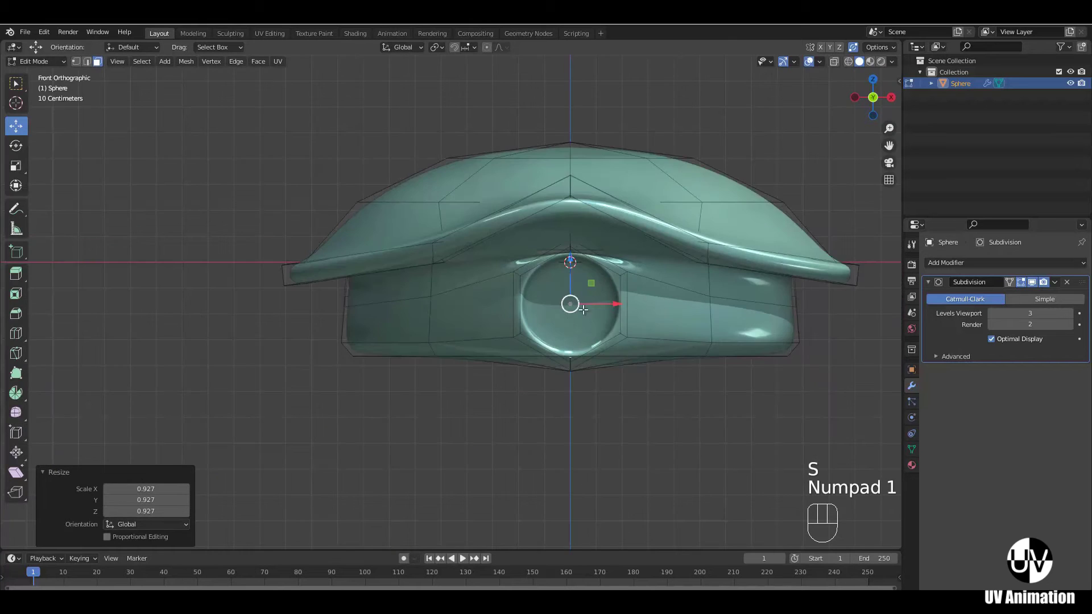
pyautogui.middleClick(578, 306)
pyautogui.moveTo(589, 316); pyautogui.dragTo(555, 322)
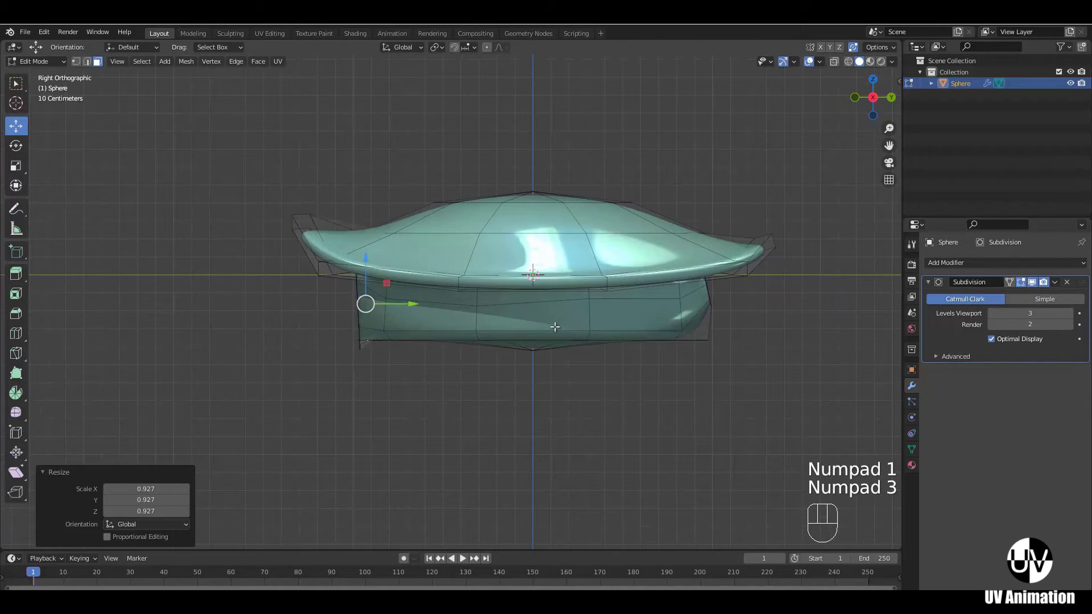
pyautogui.moveTo(533, 303); pyautogui.dragTo(510, 327)
pyautogui.press('z')
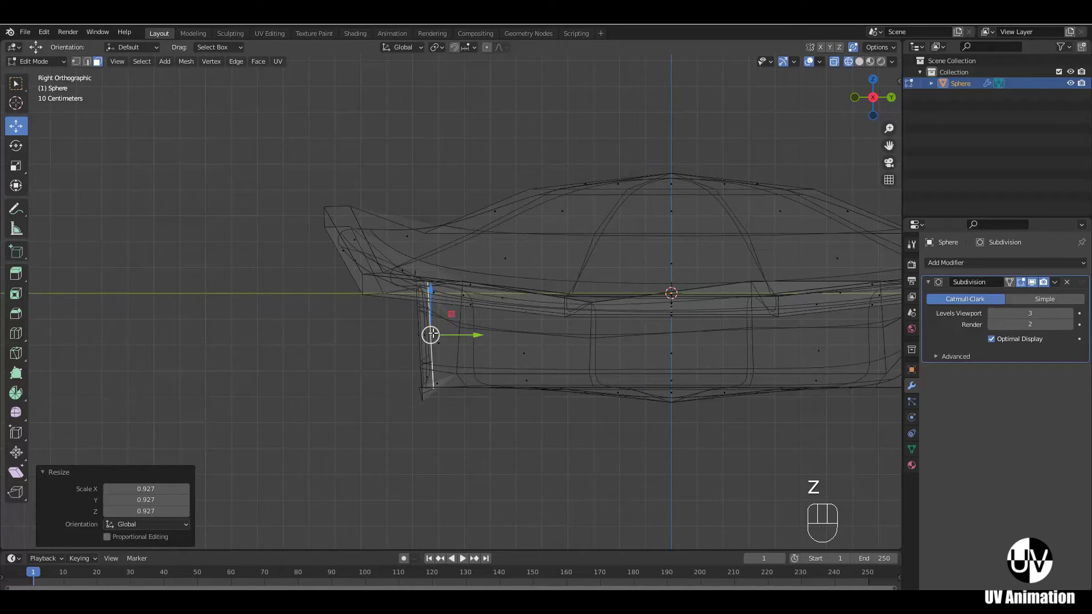
pyautogui.press('e')
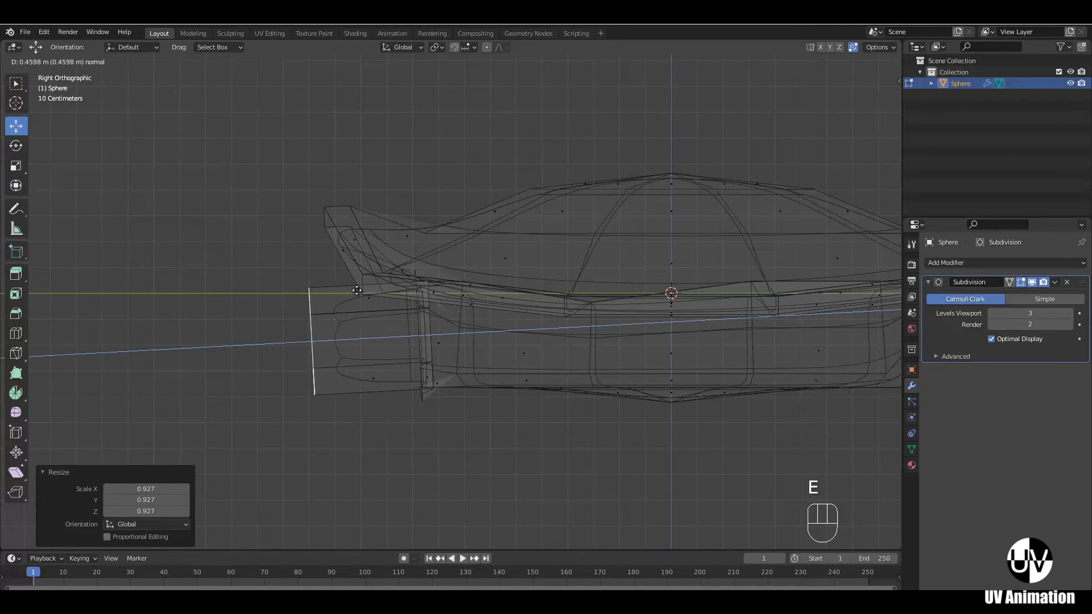
pyautogui.moveTo(295, 282); pyautogui.dragTo(362, 246)
pyautogui.press('r')
pyautogui.moveTo(423, 321); pyautogui.dragTo(307, 328)
pyautogui.moveTo(308, 345); pyautogui.dragTo(327, 324)
pyautogui.moveTo(328, 283); pyautogui.dragTo(333, 273)
# - Scale and extrude a second neck segment, raising its head end
pyautogui.press('s')
pyautogui.moveTo(389, 251); pyautogui.dragTo(390, 251)
pyautogui.press('e')
pyautogui.moveTo(253, 203); pyautogui.dragTo(348, 215)
pyautogui.press('z')
pyautogui.moveTo(495, 282); pyautogui.dragTo(666, 289)
pyautogui.moveTo(591, 323); pyautogui.dragTo(449, 308)
pyautogui.press('KP_3')
pyautogui.middleClick(498, 293)
pyautogui.moveTo(345, 310); pyautogui.dragTo(377, 300)
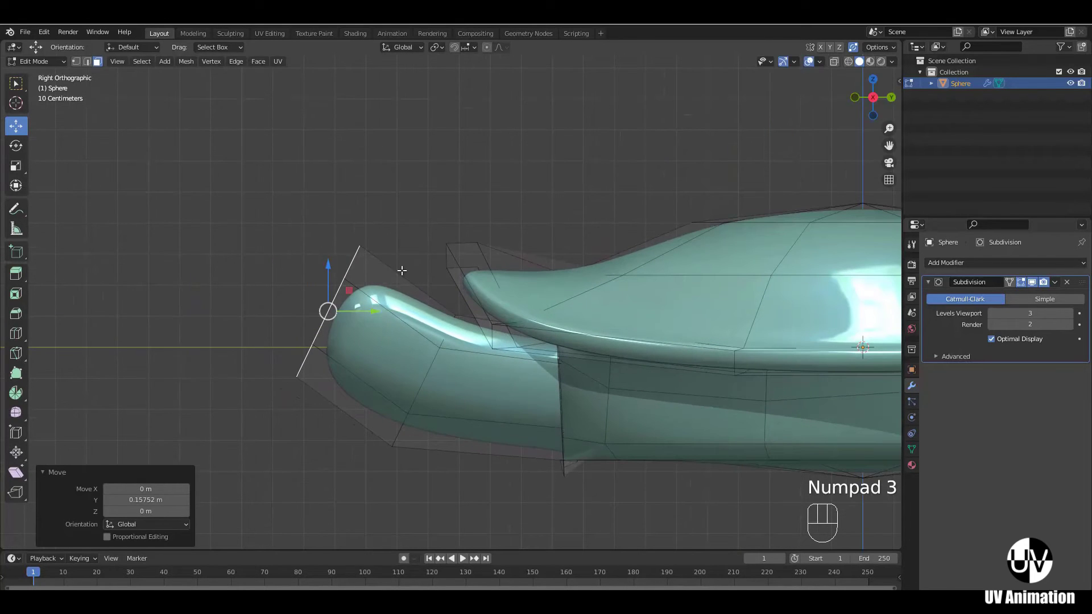
# - Rotate and lift the neck tip so it curves upward, then move the head tip forward
pyautogui.press('r')
pyautogui.moveTo(439, 368); pyautogui.dragTo(396, 322)
pyautogui.press('r')
pyautogui.click(460, 316)
pyautogui.moveTo(327, 266); pyautogui.dragTo(348, 197)
pyautogui.moveTo(378, 244); pyautogui.dragTo(402, 240)
pyautogui.middleClick(480, 297)
pyautogui.moveTo(482, 292); pyautogui.dragTo(631, 296)
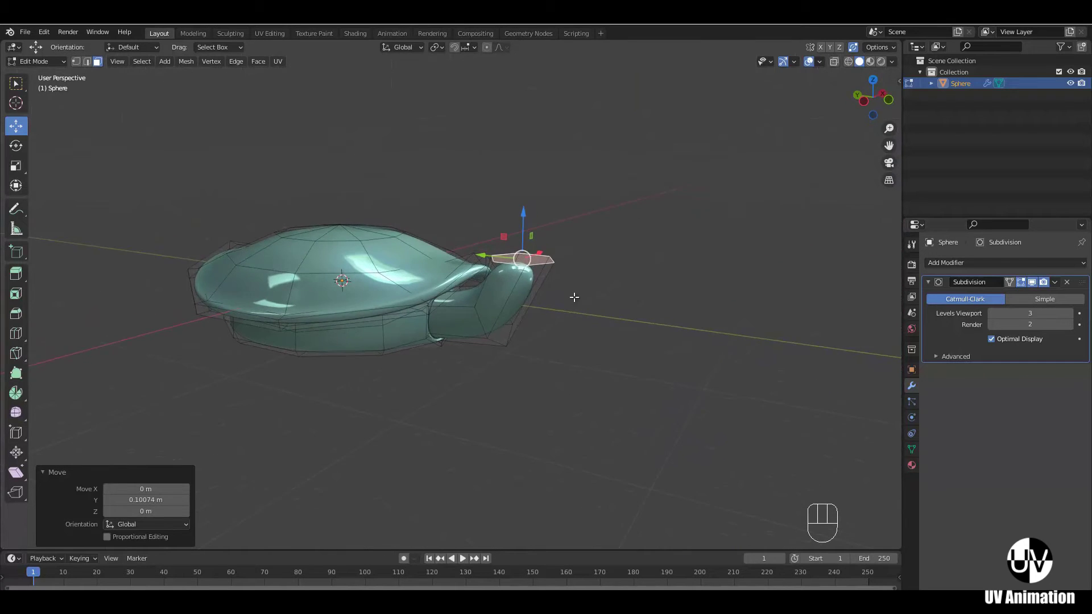
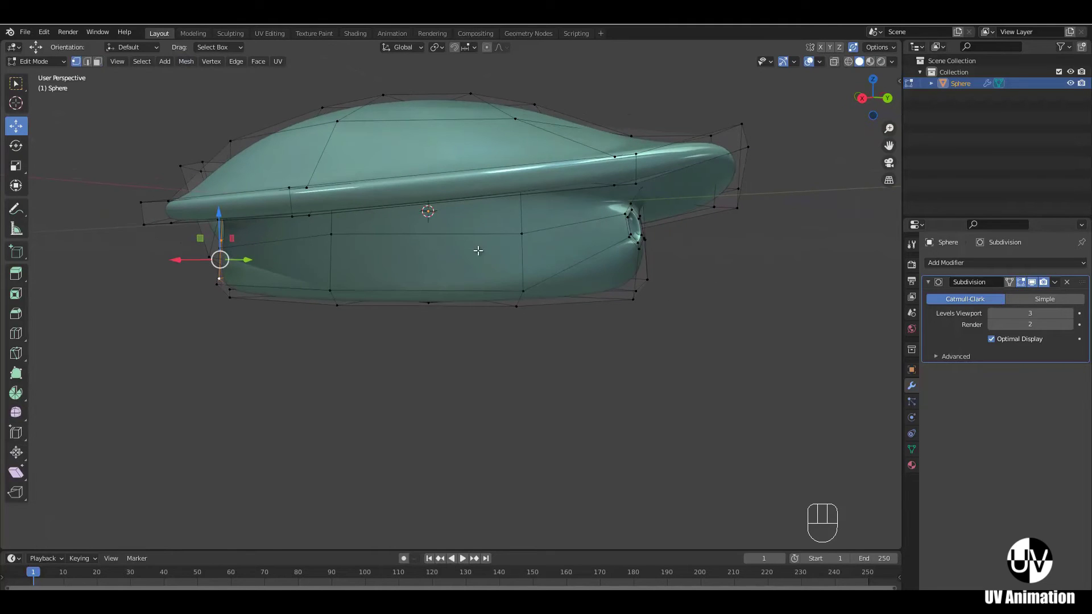
# - Reposition a single vertex on the body side to smooth the outline
pyautogui.moveTo(512, 225); pyautogui.dragTo(519, 256)
pyautogui.click(528, 283)
pyautogui.moveTo(468, 283); pyautogui.dragTo(480, 283)
pyautogui.moveTo(556, 298); pyautogui.dragTo(350, 269)
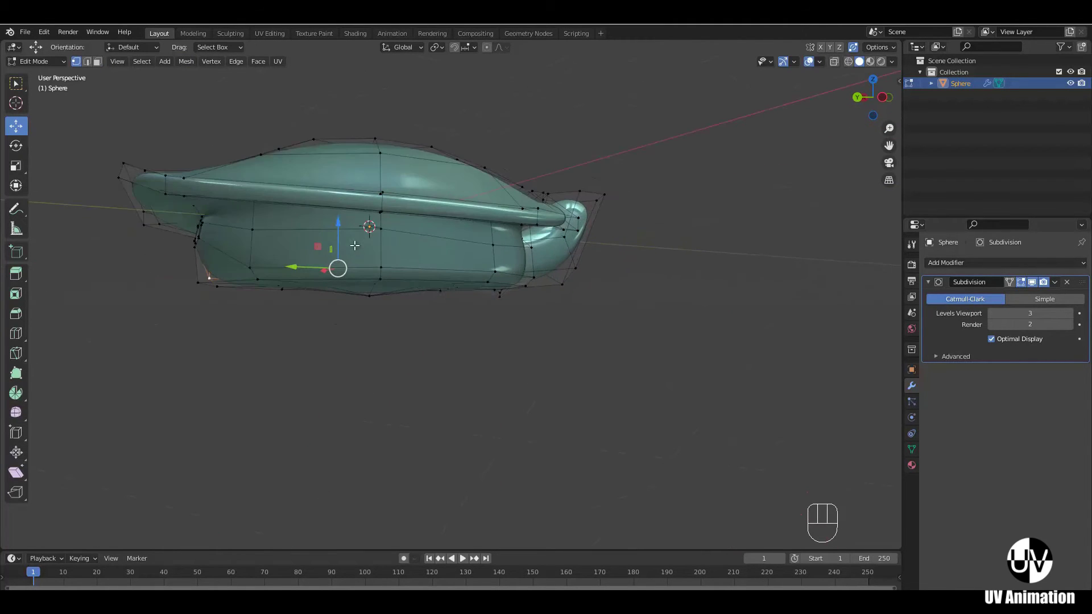
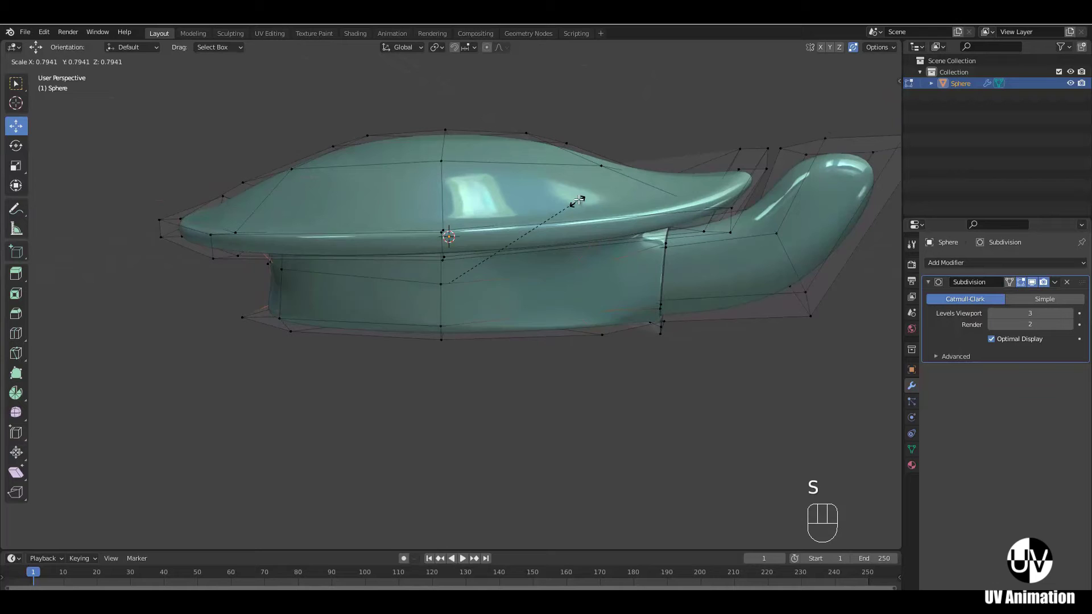
pyautogui.press('Escape')
# - Scale a series of side vertices to round out the body's curve
pyautogui.moveTo(442, 51); pyautogui.dragTo(518, 139)
pyautogui.press('s')
pyautogui.moveTo(583, 287); pyautogui.dragTo(621, 227)
pyautogui.press('s')
pyautogui.moveTo(570, 284); pyautogui.dragTo(602, 257)
pyautogui.press('s')
pyautogui.moveTo(583, 266); pyautogui.dragTo(616, 233)
pyautogui.press('s')
pyautogui.click(513, 301)
pyautogui.press('s')
pyautogui.moveTo(545, 297); pyautogui.dragTo(644, 318)
# - Scale further belly-side vertices one by one to even out the lower outline
pyautogui.middleClick(613, 338)
pyautogui.moveTo(565, 372); pyautogui.dragTo(541, 353)
pyautogui.press('s')
pyautogui.click(603, 320)
pyautogui.press('s')
pyautogui.click(518, 337)
pyautogui.press('s')
pyautogui.moveTo(587, 318); pyautogui.dragTo(690, 266)
pyautogui.press('s')
pyautogui.click(566, 328)
pyautogui.press('s')
pyautogui.click(672, 282)
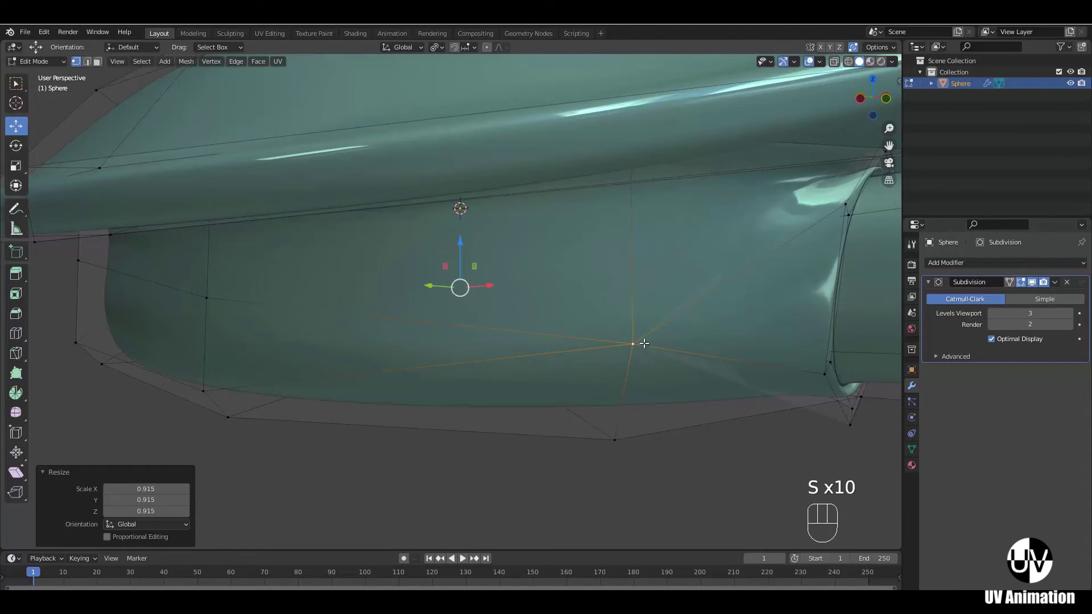
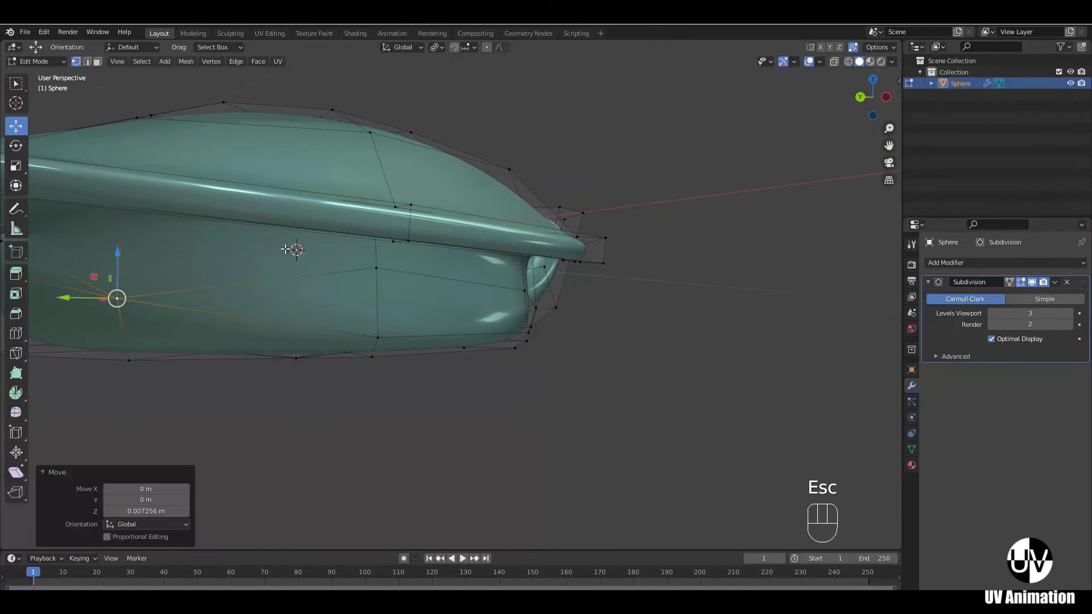
# - Raise lower-body vertices and adjust the body's end vertex, undoing one misstep
pyautogui.moveTo(334, 263); pyautogui.dragTo(412, 281)
pyautogui.moveTo(439, 292); pyautogui.dragTo(515, 282)
pyautogui.click(462, 241)
pyautogui.moveTo(451, 306); pyautogui.dragTo(445, 301)
pyautogui.middleClick(309, 307)
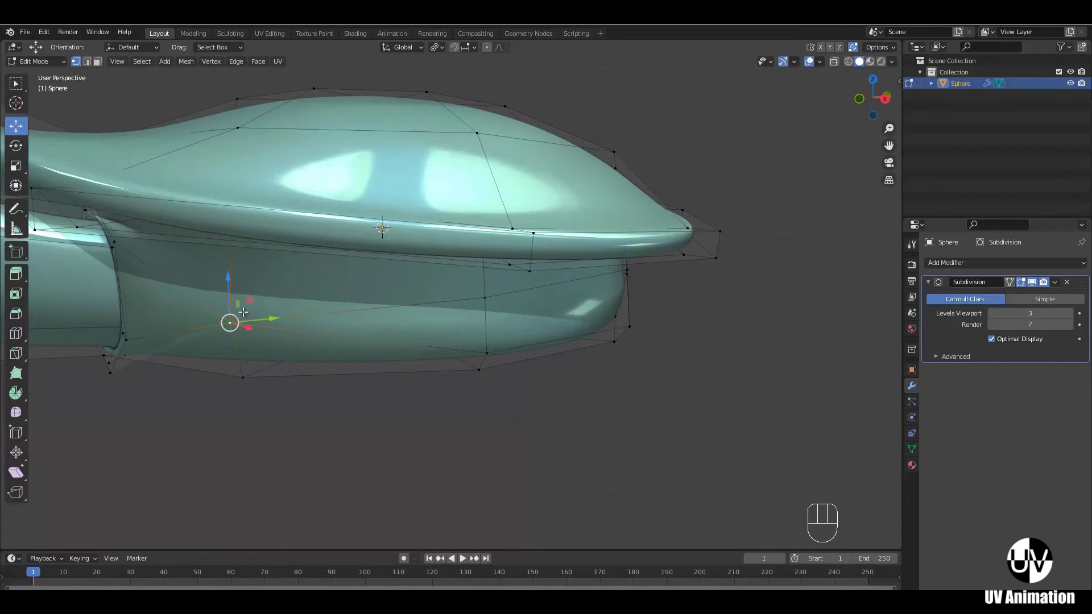
pyautogui.click(229, 279)
pyautogui.press('ctrl+z')
pyautogui.moveTo(562, 324); pyautogui.dragTo(457, 329)
pyautogui.moveTo(613, 344); pyautogui.dragTo(475, 326)
pyautogui.moveTo(549, 332); pyautogui.dragTo(542, 313)
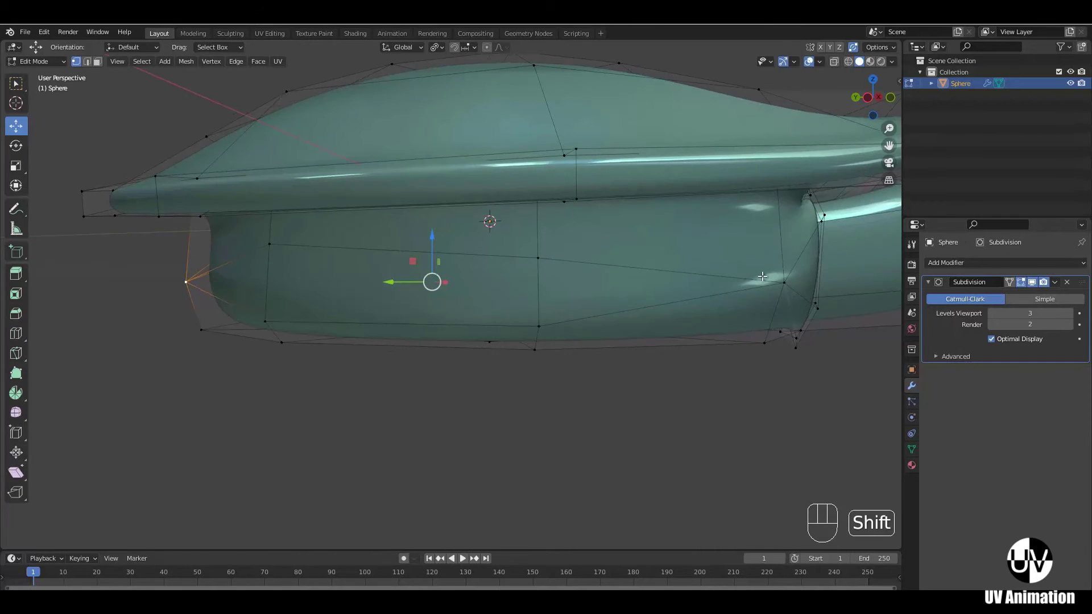
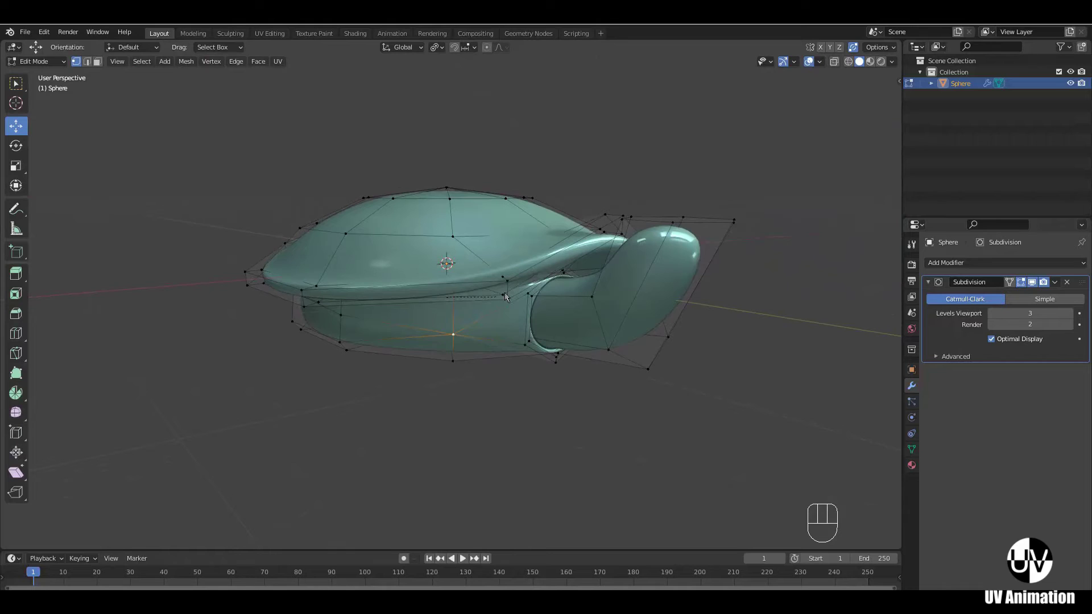
# - Scale the hexagonal side flipper patches up, then shrink them slightly after checking
pyautogui.click(527, 284)
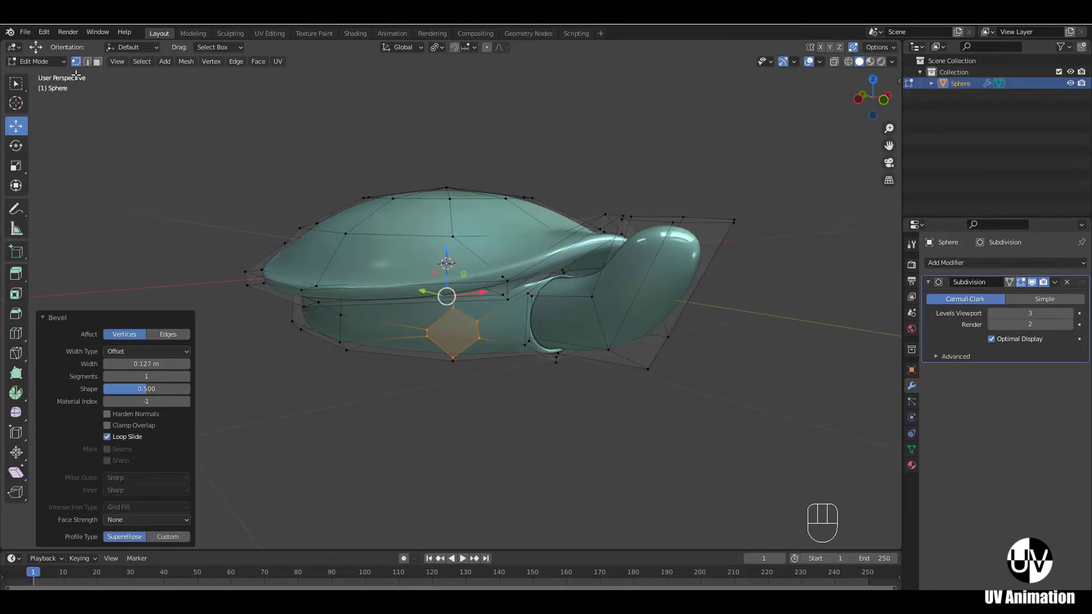
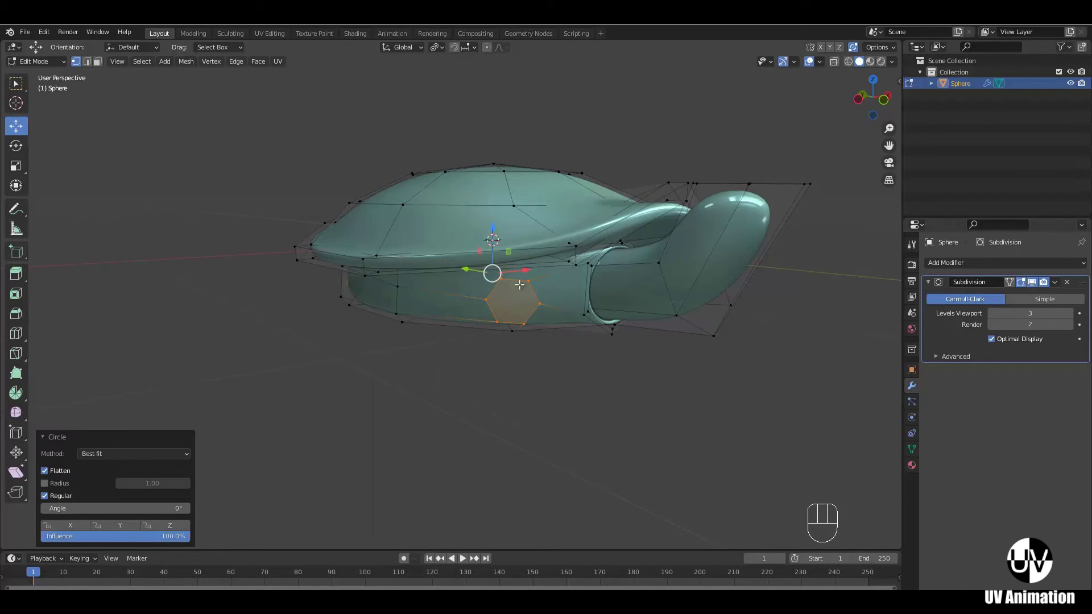
pyautogui.moveTo(535, 311); pyautogui.dragTo(528, 300)
pyautogui.middleClick(528, 303)
pyautogui.press('s')
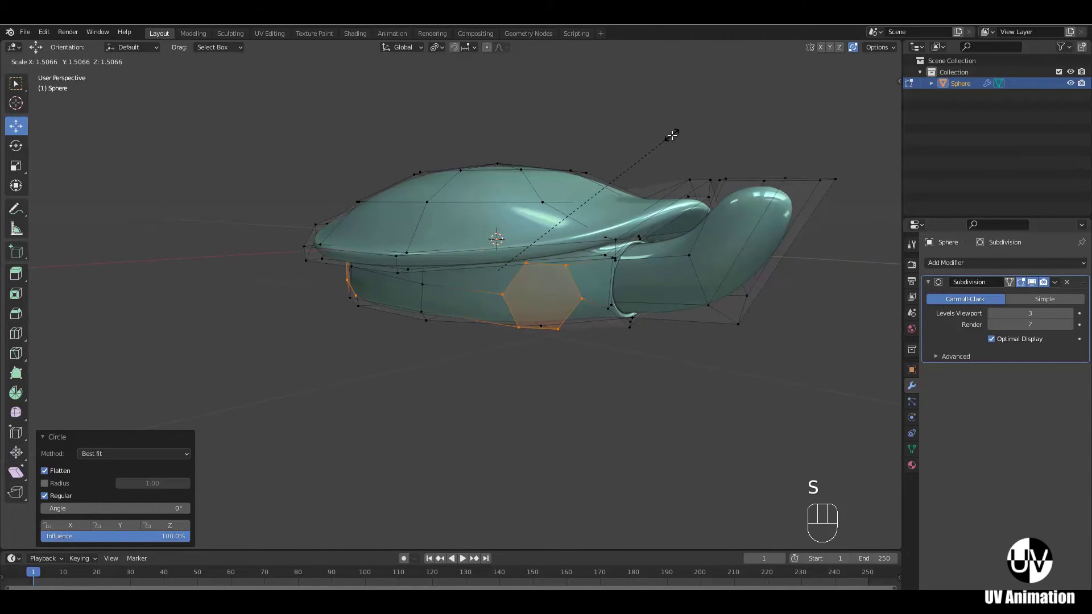
pyautogui.moveTo(671, 131); pyautogui.dragTo(676, 195)
pyautogui.moveTo(630, 210); pyautogui.dragTo(587, 216)
pyautogui.moveTo(570, 228); pyautogui.dragTo(444, 228)
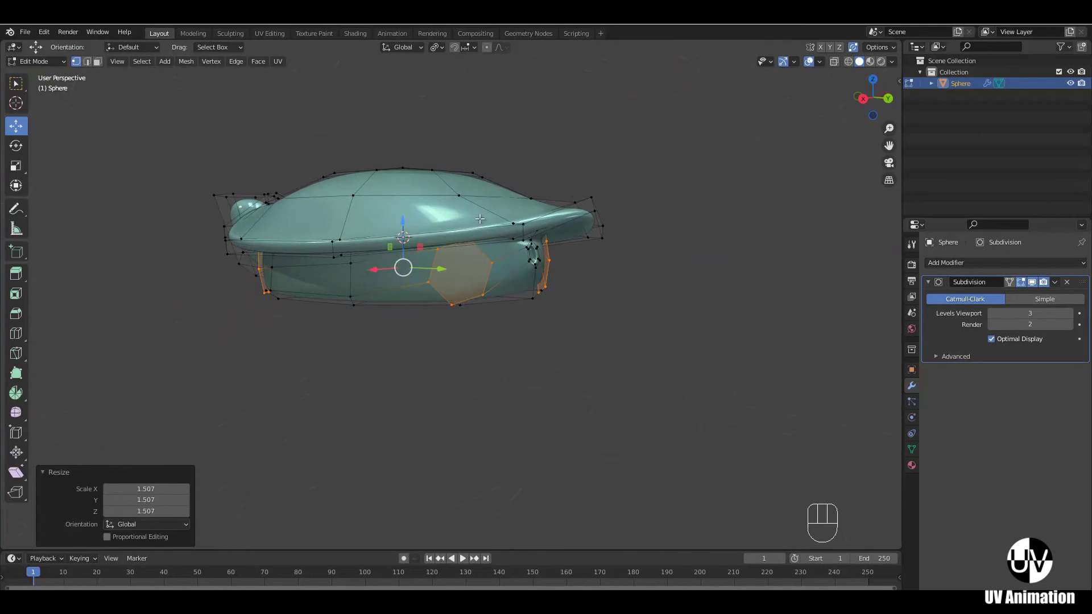
pyautogui.press('s')
# - Inset the side patches to give each a thin border ring
pyautogui.moveTo(584, 196); pyautogui.dragTo(567, 211)
pyautogui.moveTo(562, 262); pyautogui.dragTo(666, 261)
pyautogui.moveTo(540, 288); pyautogui.dragTo(622, 287)
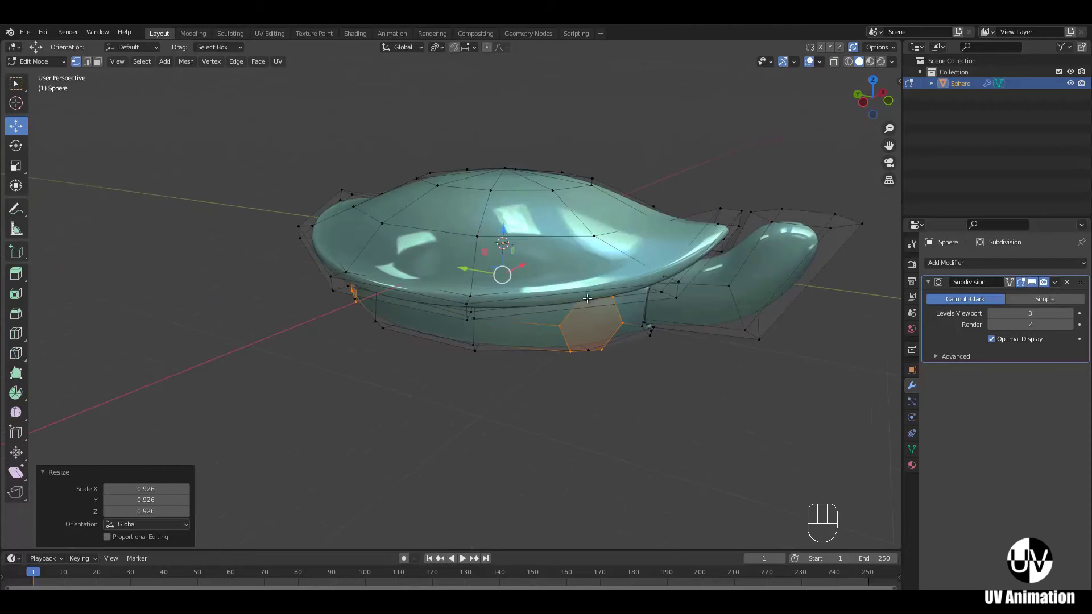
pyautogui.middleClick(627, 339)
pyautogui.middleClick(601, 361)
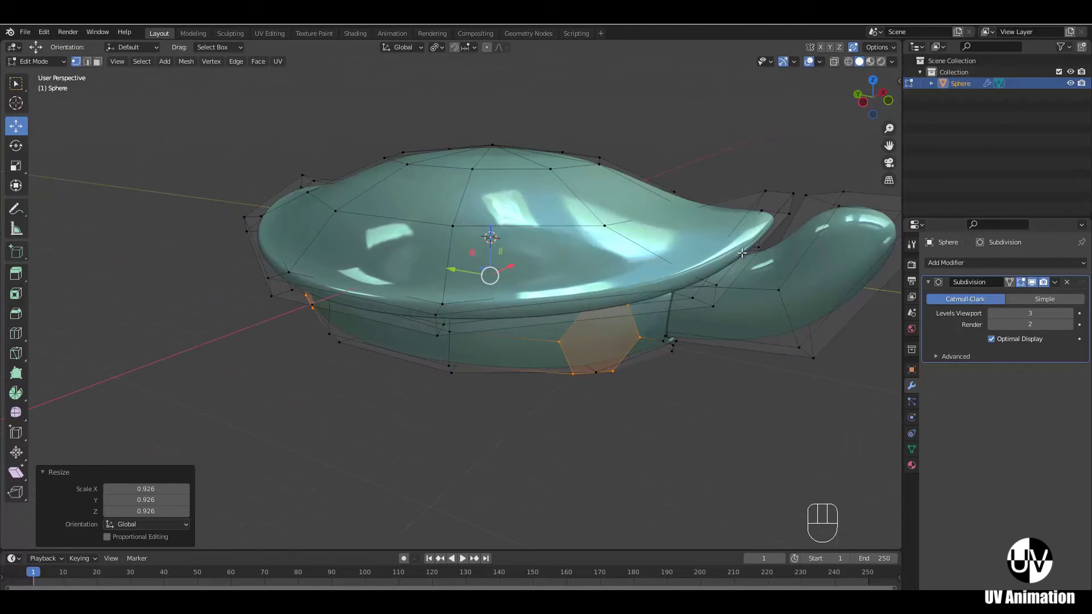
pyautogui.press('i')
pyautogui.click(739, 246)
# - From top view, push the inset patches along their normals with Alt+S
pyautogui.middleClick(661, 282)
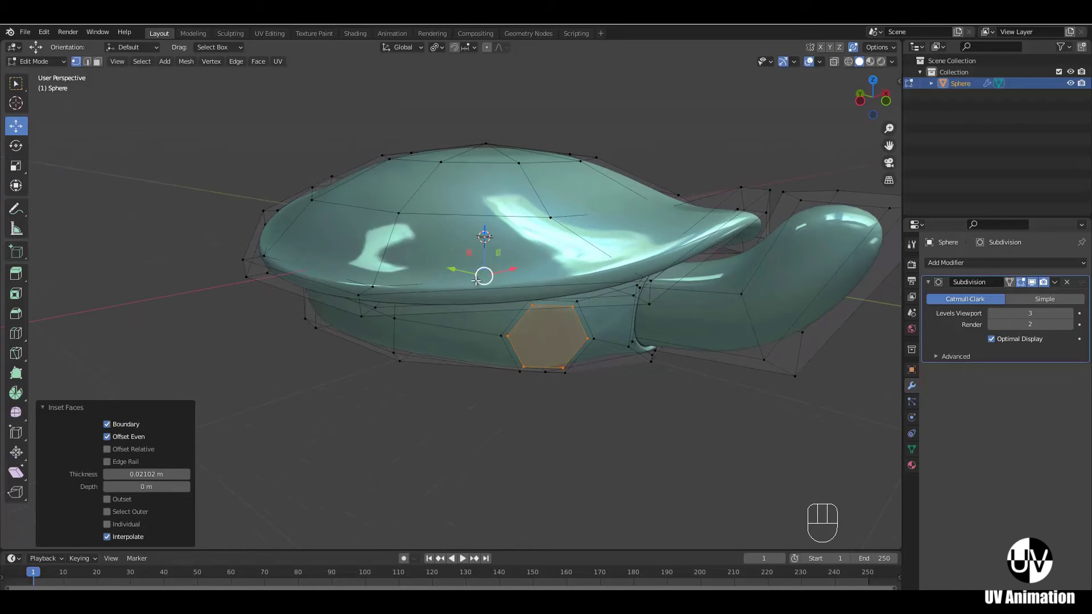
pyautogui.press('KP_7')
pyautogui.press('z')
pyautogui.middleClick(417, 300)
pyautogui.press('alt+s')
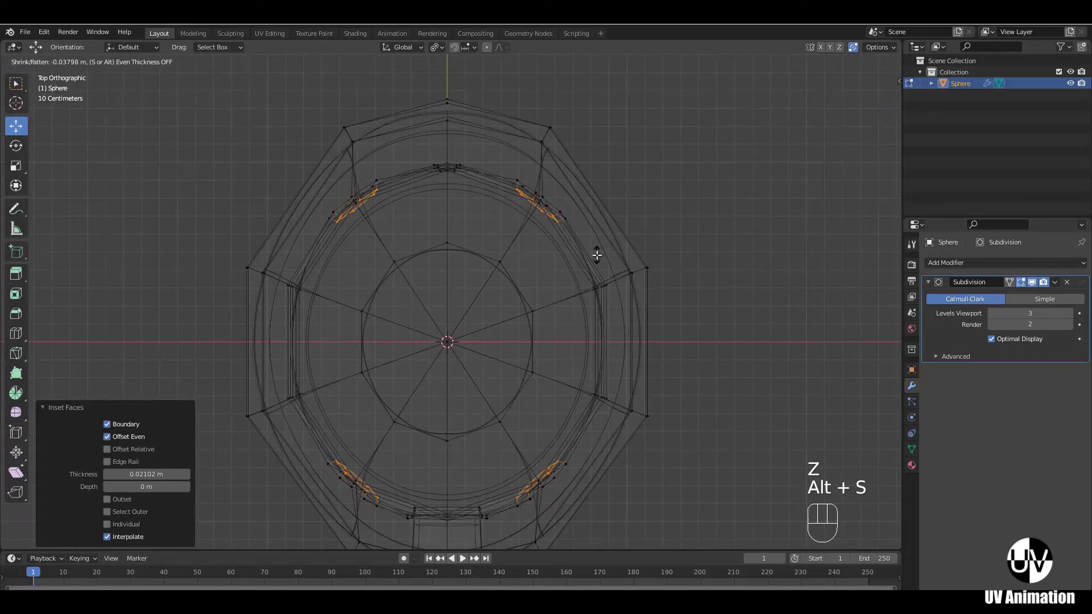
# - Extrude the inset patches outward into long flippers and flatten their tips along Z
pyautogui.press('ctrl+z')
pyautogui.press('e')
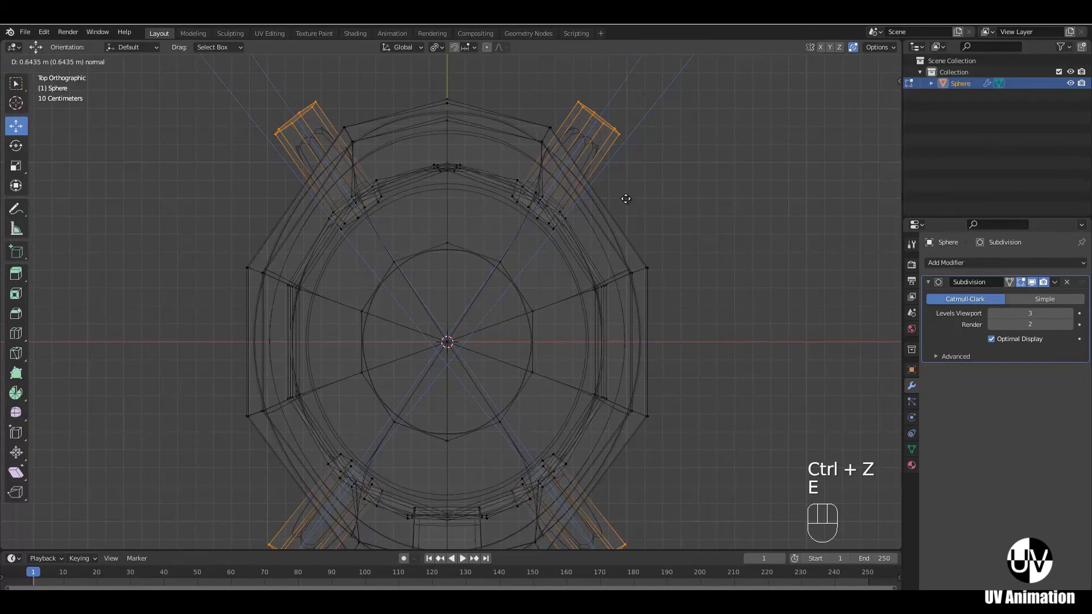
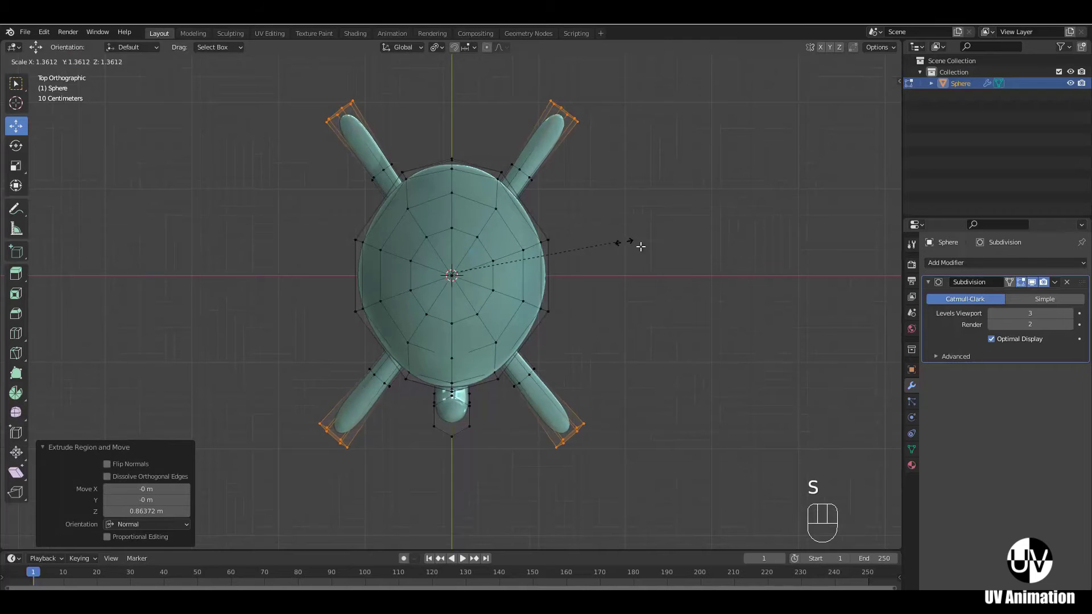
pyautogui.click(803, 276)
pyautogui.moveTo(486, 379); pyautogui.dragTo(531, 301)
pyautogui.press('s')
pyautogui.press('z')
pyautogui.click(475, 250)
# - From top view, extend the flippers again and scale the tips down to taper them
pyautogui.press('KP_7')
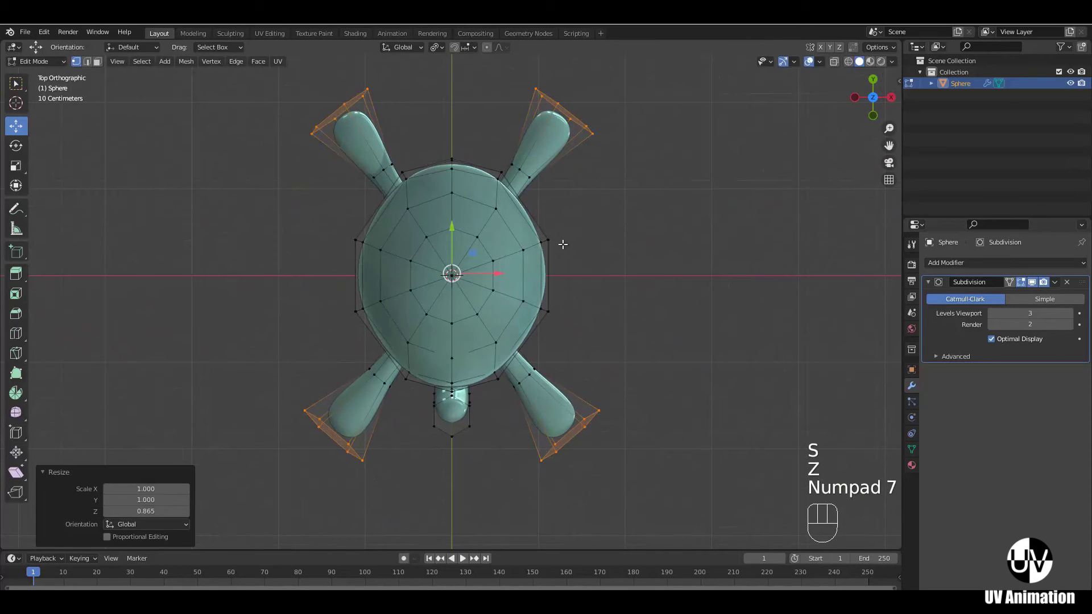
pyautogui.press('e')
pyautogui.click(621, 206)
pyautogui.press('s')
pyautogui.click(552, 305)
# - Bring the rear flippers into view and select both rear tips in wireframe
pyautogui.middleClick(581, 287)
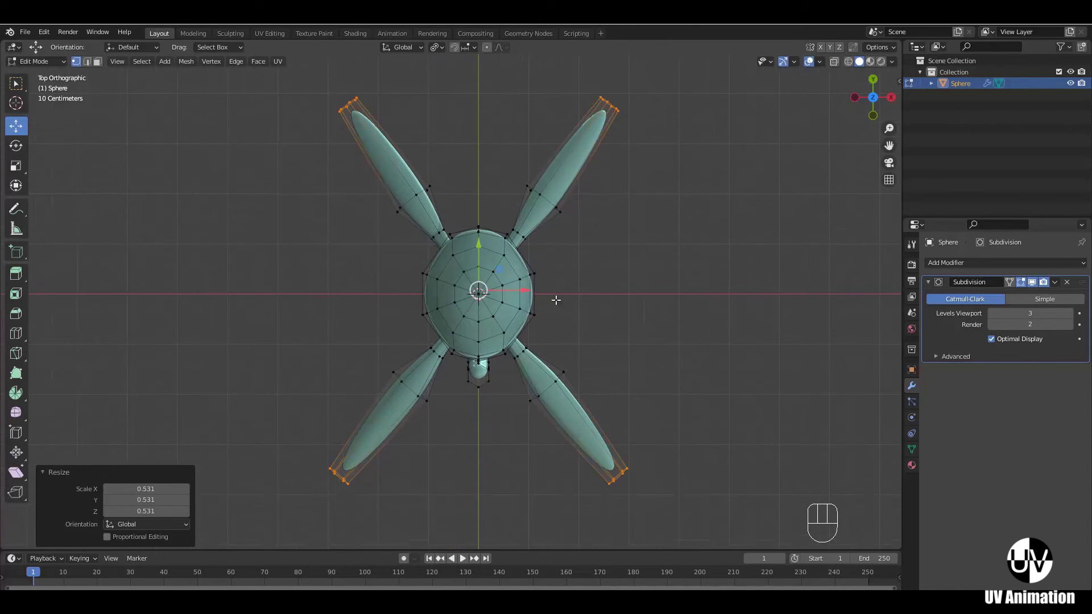
pyautogui.moveTo(554, 312); pyautogui.dragTo(559, 292)
pyautogui.middleClick(510, 320)
pyautogui.click(345, 305)
pyautogui.middleClick(496, 343)
pyautogui.click(822, 48)
pyautogui.middleClick(590, 302)
pyautogui.press('z')
# - Circle-select a rear flipper's outer section and rotate it to bend sideways
pyautogui.press('c')
pyautogui.rightClick(350, 413)
pyautogui.moveTo(352, 364); pyautogui.dragTo(326, 301)
pyautogui.moveTo(320, 268); pyautogui.dragTo(313, 217)
pyautogui.press('r')
pyautogui.click(382, 305)
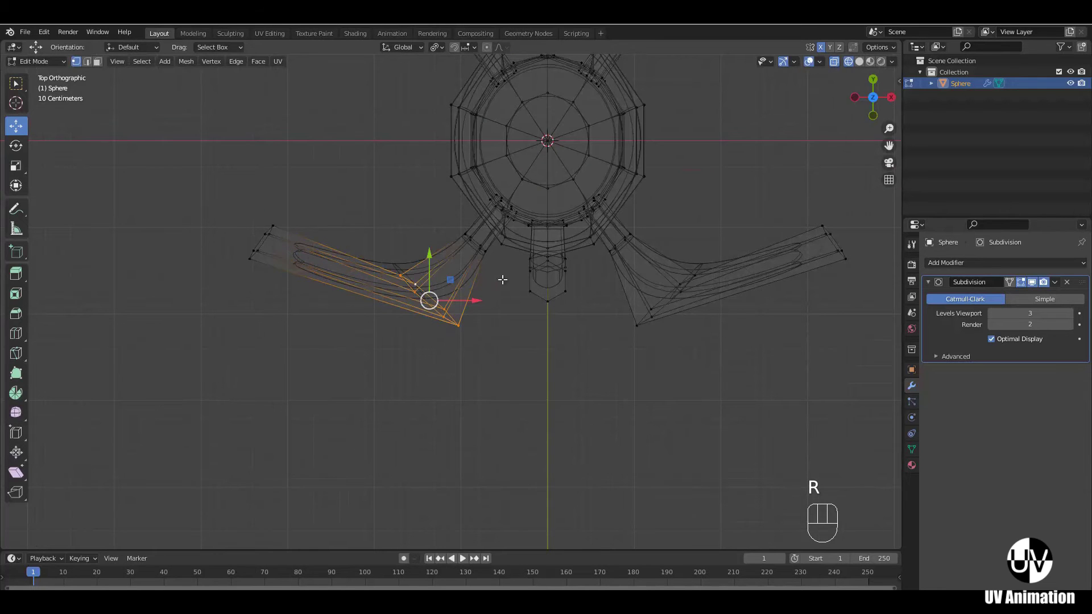
# - Bend and taper a front flipper, rotating its section and scaling its tip to a point
pyautogui.press('r')
pyautogui.moveTo(495, 329); pyautogui.dragTo(476, 301)
pyautogui.moveTo(426, 242); pyautogui.dragTo(425, 225)
pyautogui.click(486, 212)
pyautogui.press('r')
pyautogui.click(544, 260)
pyautogui.click(402, 219)
pyautogui.moveTo(420, 218); pyautogui.dragTo(424, 204)
pyautogui.moveTo(485, 268); pyautogui.dragTo(396, 281)
pyautogui.press('c')
pyautogui.moveTo(249, 320); pyautogui.dragTo(269, 256)
pyautogui.moveTo(259, 226); pyautogui.dragTo(291, 166)
# - Scale the other front flipper tip down into a swept point and check from several angles
pyautogui.press('r')
pyautogui.moveTo(408, 225); pyautogui.dragTo(407, 185)
pyautogui.press('s')
pyautogui.click(367, 188)
pyautogui.press('z')
pyautogui.moveTo(536, 309); pyautogui.dragTo(502, 237)
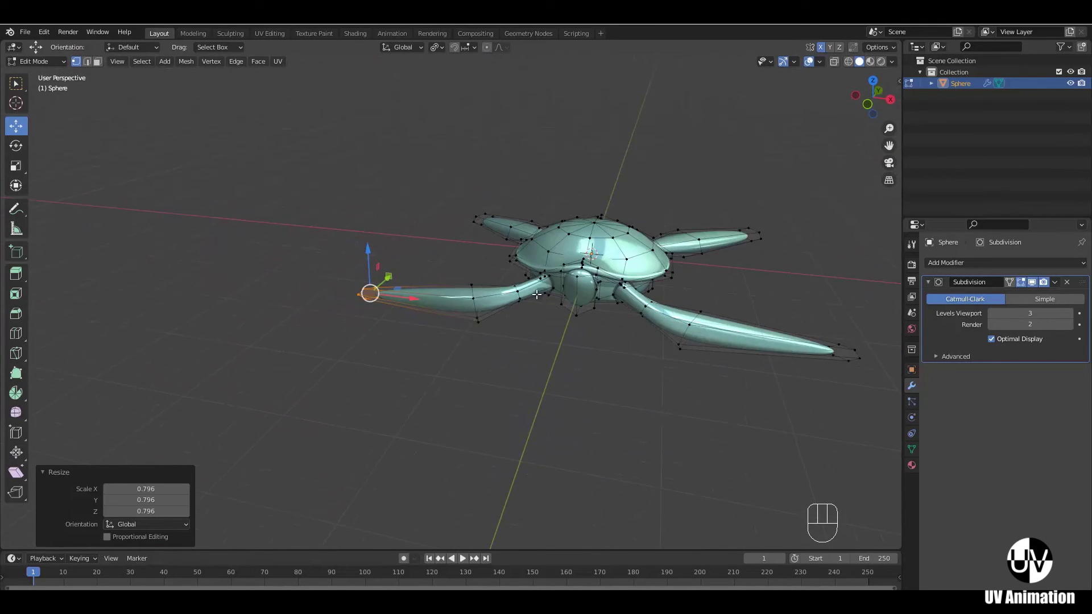
pyautogui.press('s')
pyautogui.press('z')
pyautogui.moveTo(553, 333); pyautogui.dragTo(521, 230)
pyautogui.moveTo(432, 300); pyautogui.dragTo(590, 304)
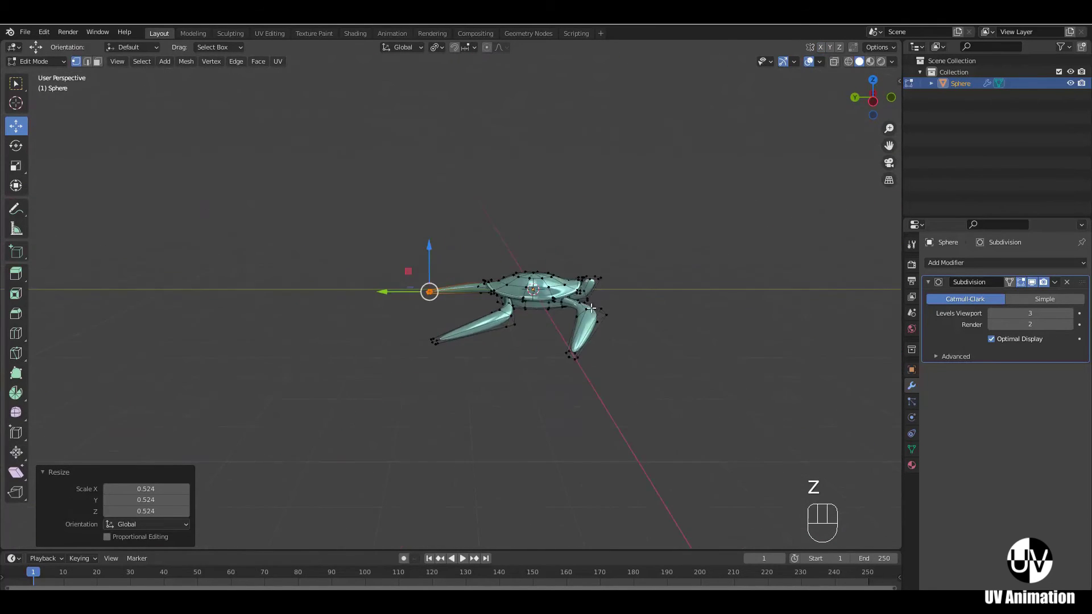
pyautogui.moveTo(564, 324); pyautogui.dragTo(505, 326)
# - From top view, pull the rear flipper tips outward and curve them into crescents
pyautogui.press('KP_7')
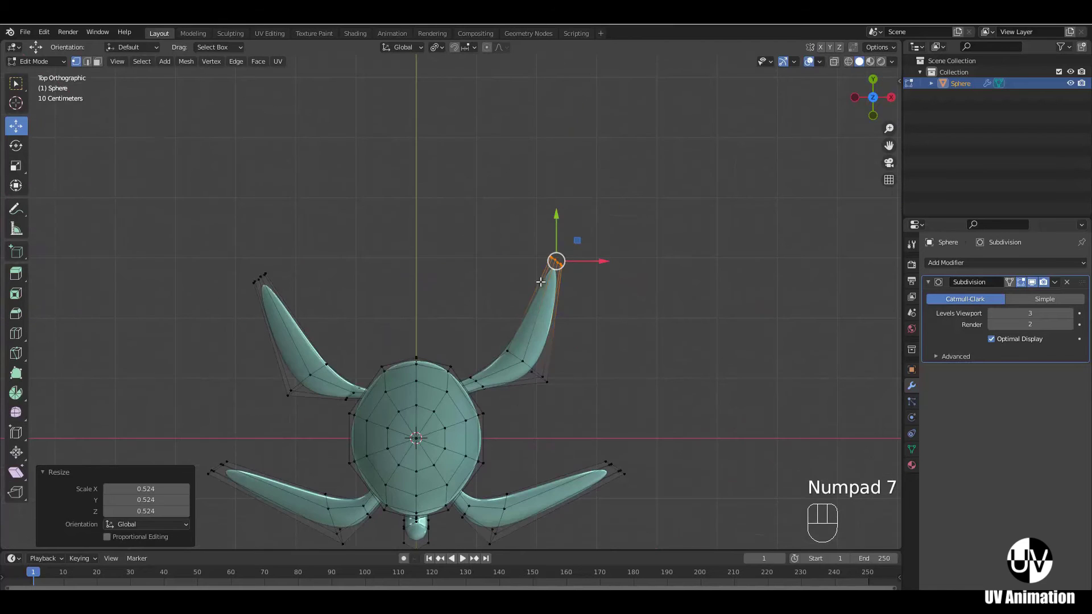
pyautogui.moveTo(561, 231); pyautogui.dragTo(559, 247)
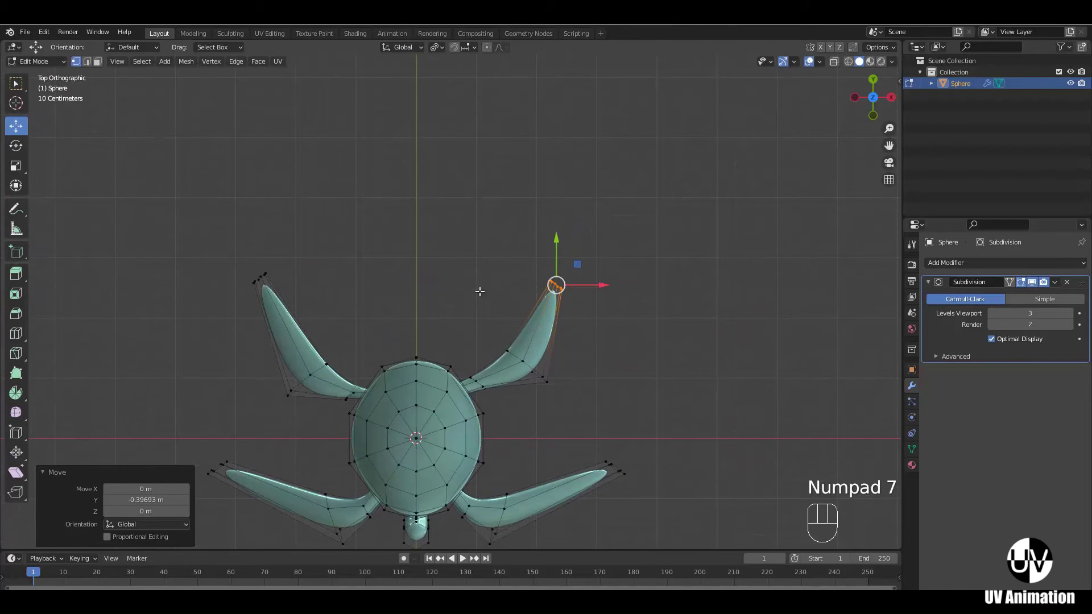
pyautogui.middleClick(480, 361)
pyautogui.click(364, 248)
pyautogui.press('z')
pyautogui.press('c')
pyautogui.rightClick(294, 263)
pyautogui.moveTo(308, 242); pyautogui.dragTo(320, 258)
pyautogui.click(355, 304)
pyautogui.middleClick(597, 432)
pyautogui.press('z')
pyautogui.moveTo(602, 398); pyautogui.dragTo(592, 323)
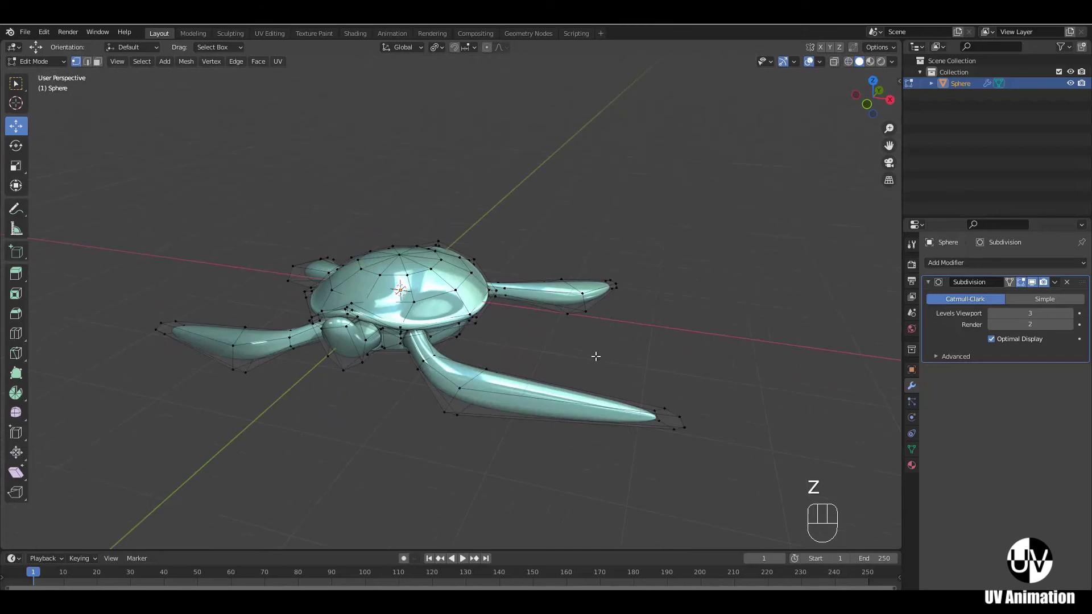
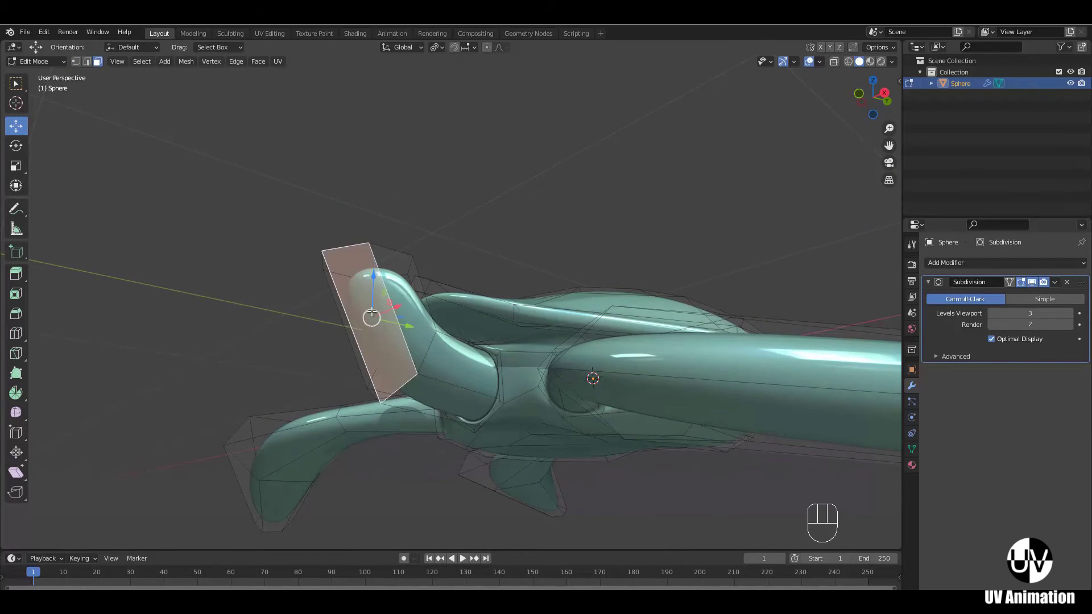
# - Orbit the view around to the end of the turtle's neck
pyautogui.moveTo(418, 330); pyautogui.dragTo(439, 334)
pyautogui.moveTo(603, 368); pyautogui.dragTo(528, 432)
pyautogui.moveTo(415, 445); pyautogui.dragTo(462, 398)
pyautogui.middleClick(451, 427)
pyautogui.middleClick(467, 390)
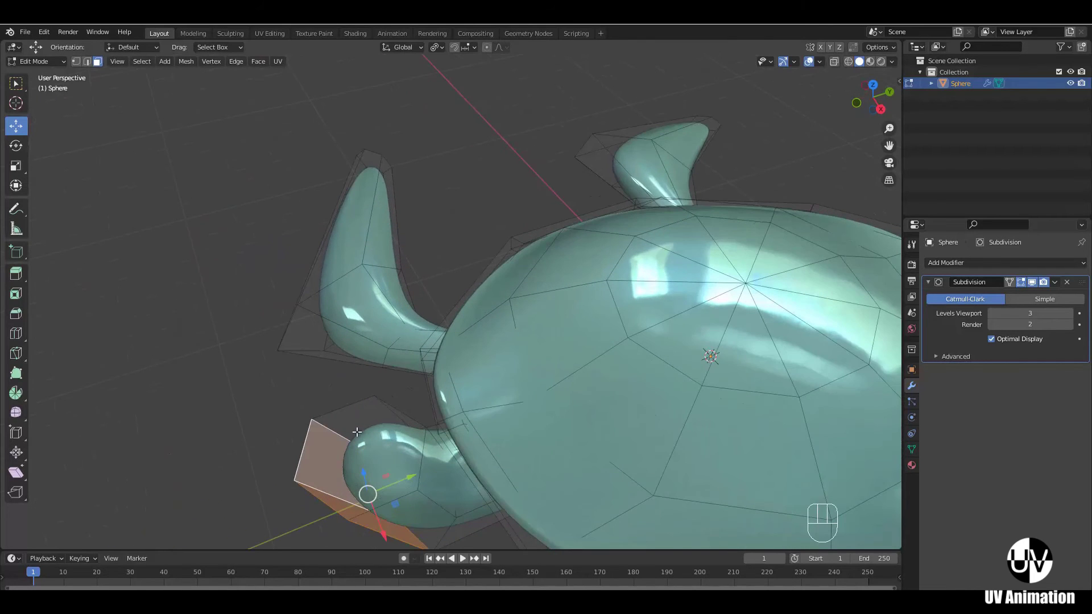
pyautogui.moveTo(428, 425); pyautogui.dragTo(445, 408)
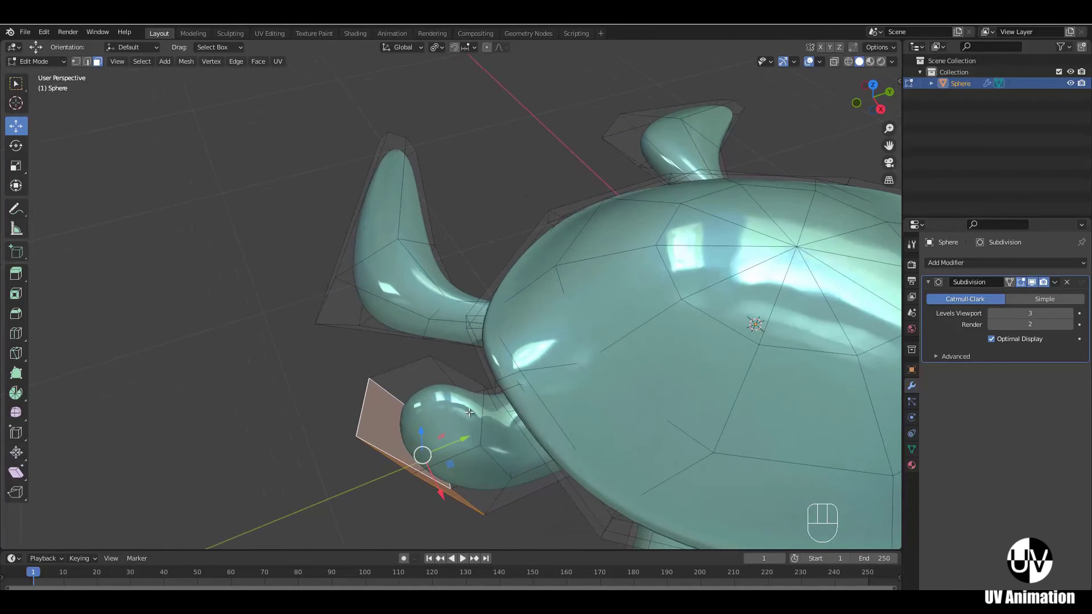
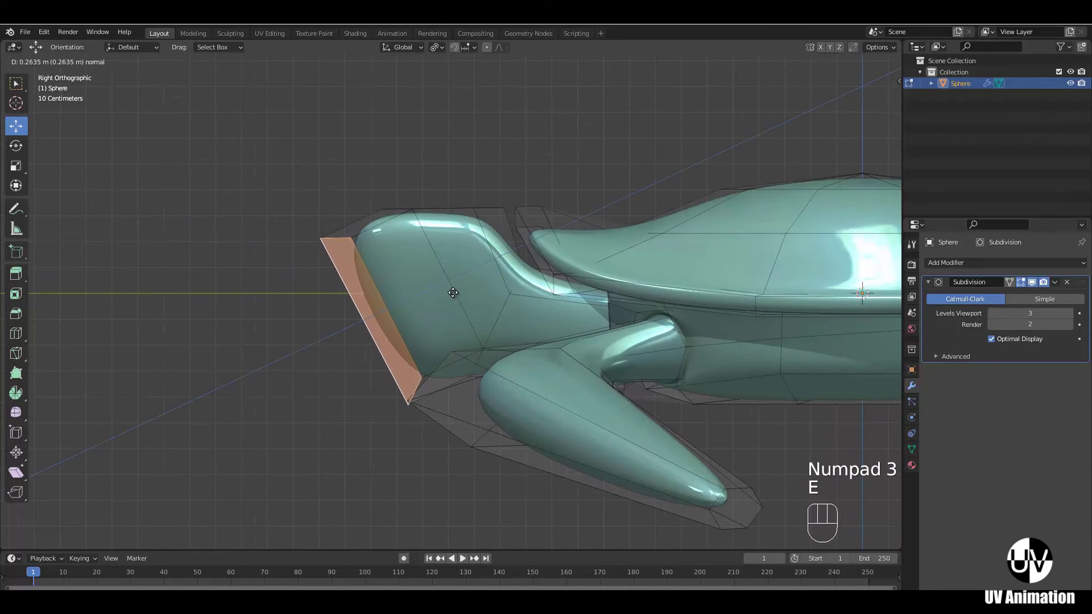
# - Extrude the neck's end face forward to form the head and start a loop cut around it
pyautogui.moveTo(452, 288); pyautogui.dragTo(451, 286)
pyautogui.moveTo(476, 282); pyautogui.dragTo(625, 289)
pyautogui.moveTo(640, 299); pyautogui.dragTo(630, 309)
pyautogui.moveTo(592, 348); pyautogui.dragTo(600, 386)
pyautogui.moveTo(581, 403); pyautogui.dragTo(442, 387)
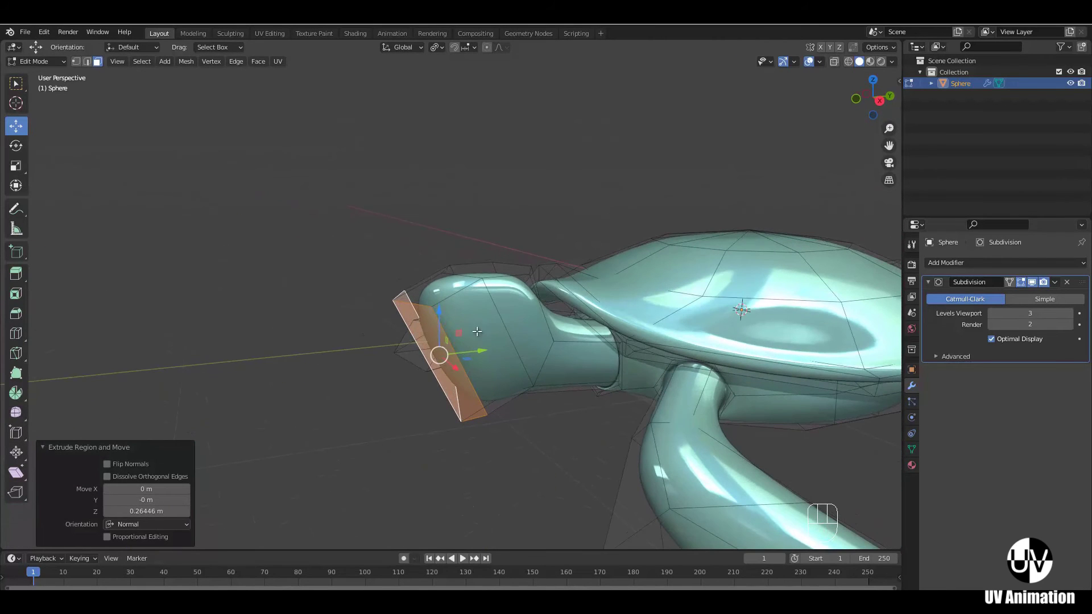
pyautogui.press('ctrl+r')
# - Place the edge loop on the head and move vertex rows sideways to broaden it
pyautogui.moveTo(524, 336); pyautogui.dragTo(473, 393)
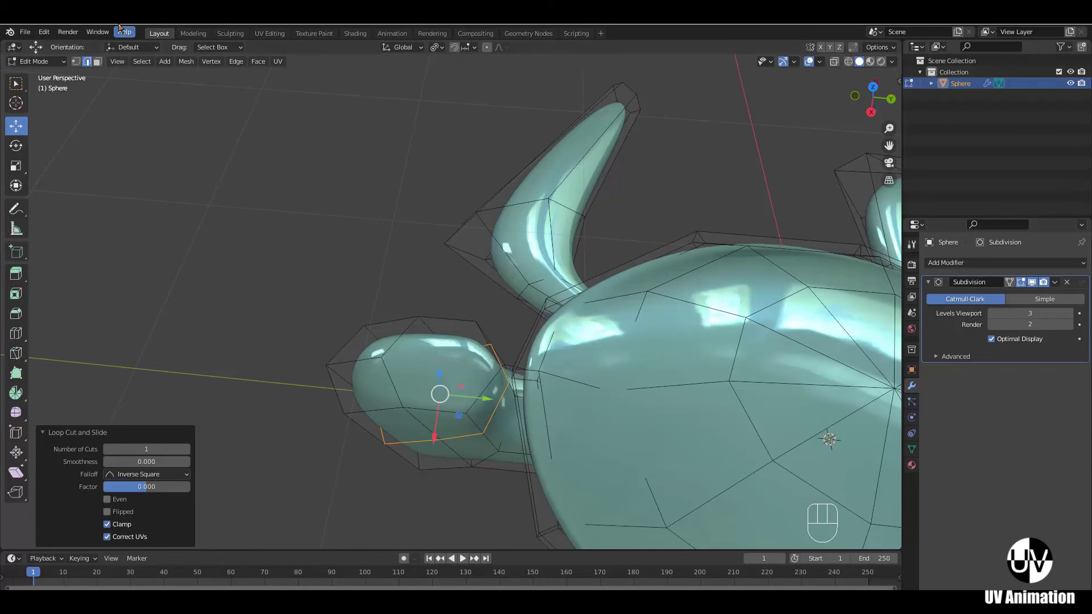
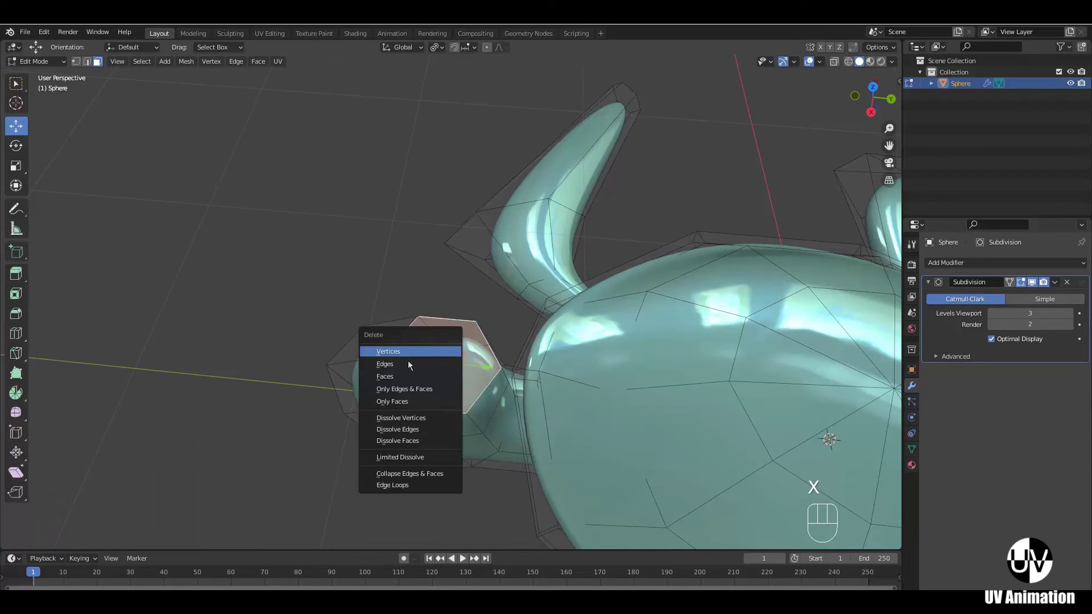
pyautogui.middleClick(477, 346)
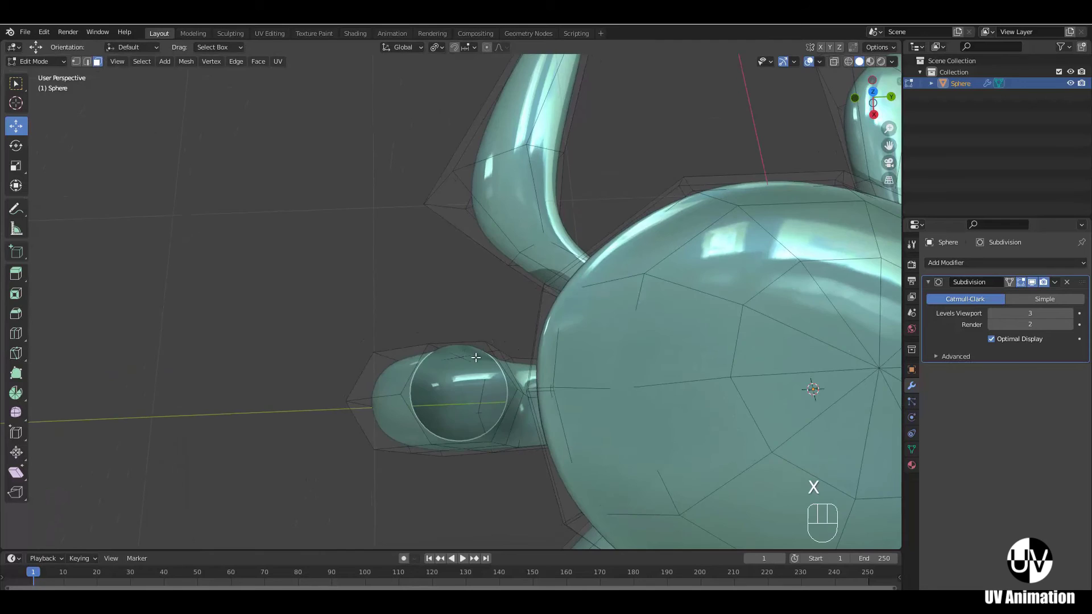
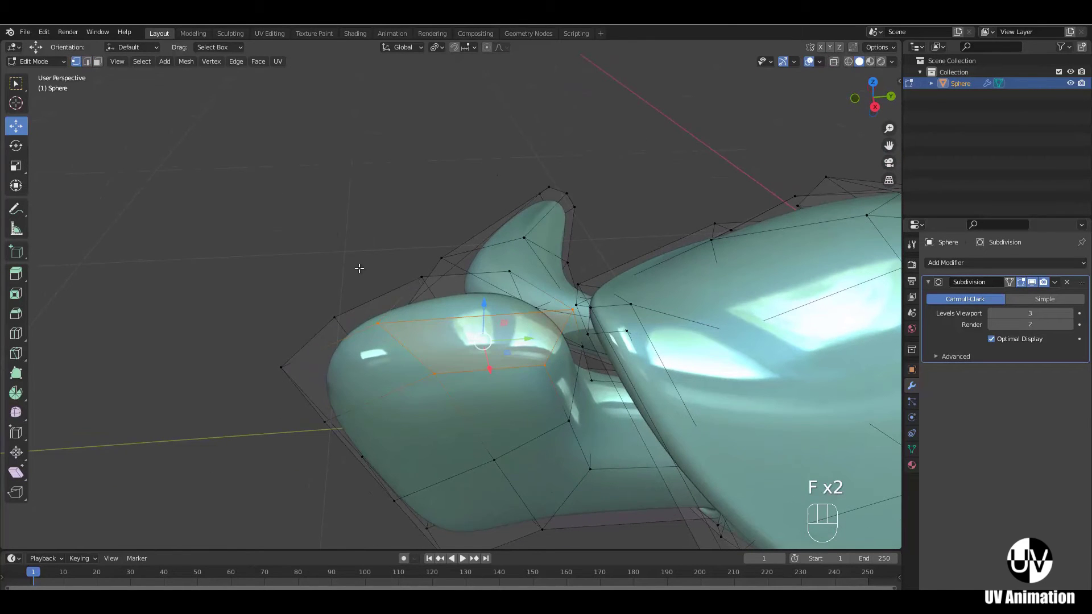
pyautogui.moveTo(436, 313); pyautogui.dragTo(479, 305)
pyautogui.click(569, 308)
pyautogui.moveTo(589, 309); pyautogui.dragTo(539, 299)
# - Nudge the front and upper head vertices into a rounded, blocky form
pyautogui.moveTo(475, 361); pyautogui.dragTo(515, 330)
pyautogui.moveTo(504, 357); pyautogui.dragTo(537, 344)
pyautogui.moveTo(514, 362); pyautogui.dragTo(495, 375)
pyautogui.moveTo(467, 387); pyautogui.dragTo(429, 387)
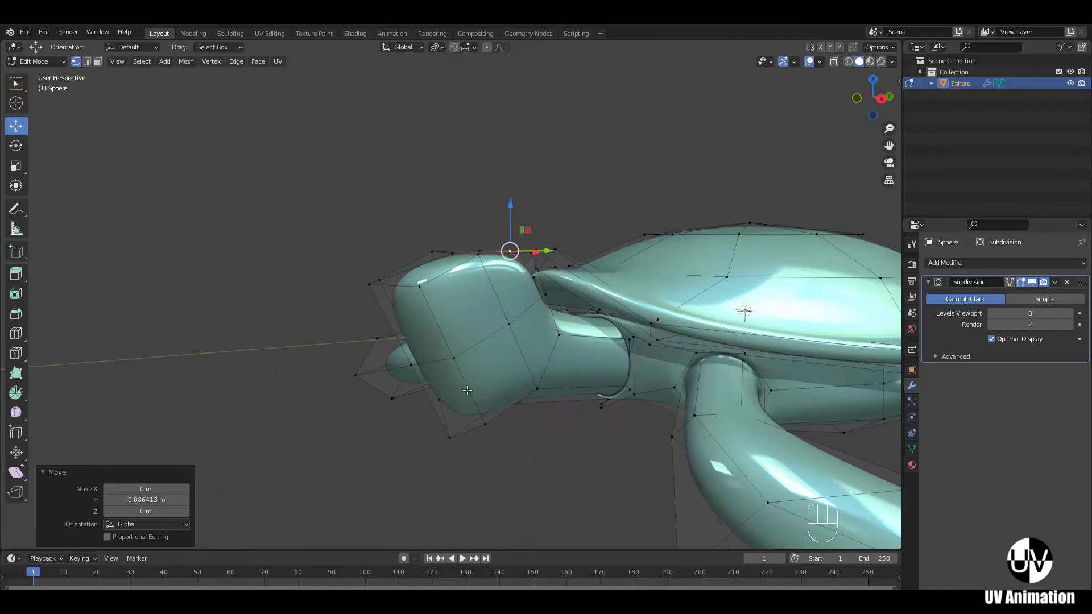
# - Select the lower front head vertices and pull them down into a fuller chin in side view
pyautogui.middleClick(453, 388)
pyautogui.middleClick(484, 355)
pyautogui.moveTo(505, 366); pyautogui.dragTo(554, 368)
pyautogui.click(534, 364)
pyautogui.moveTo(488, 351); pyautogui.dragTo(578, 368)
pyautogui.moveTo(553, 365); pyautogui.dragTo(511, 361)
pyautogui.press('KP_3')
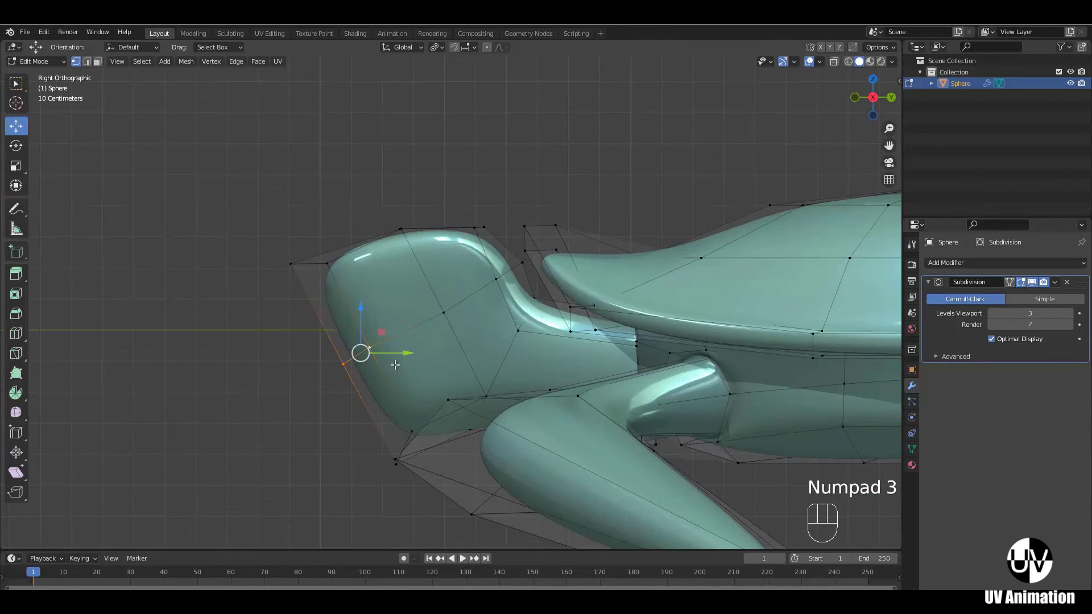
pyautogui.moveTo(390, 357); pyautogui.dragTo(337, 341)
pyautogui.moveTo(312, 320); pyautogui.dragTo(346, 338)
pyautogui.middleClick(365, 322)
pyautogui.middleClick(404, 310)
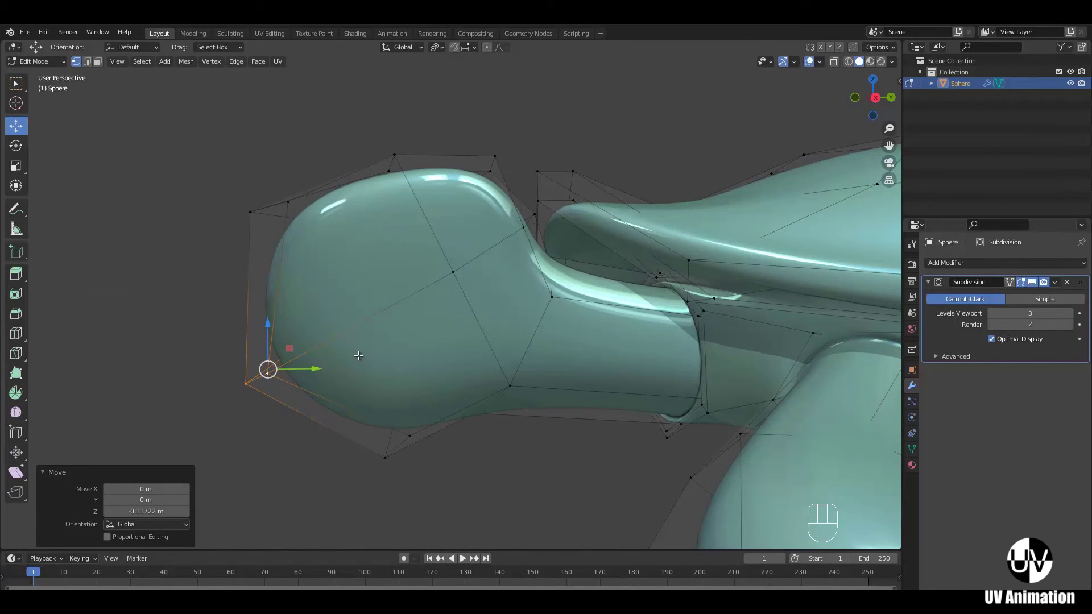
pyautogui.press('KP_3')
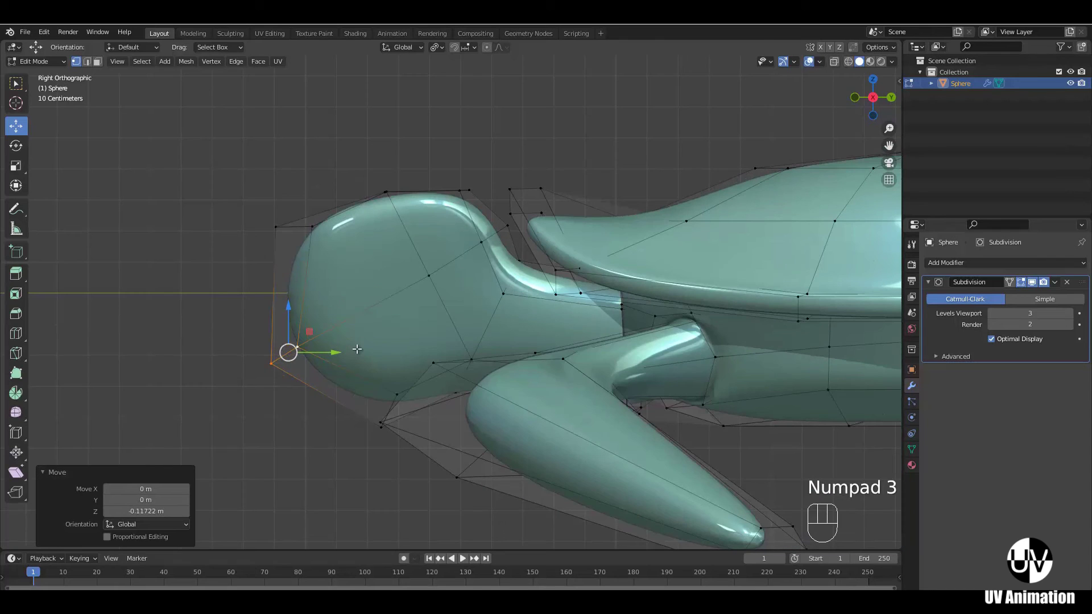
# - Rip a mouth slit open at the front of the head with V and rotate the crease into place
pyautogui.press('v')
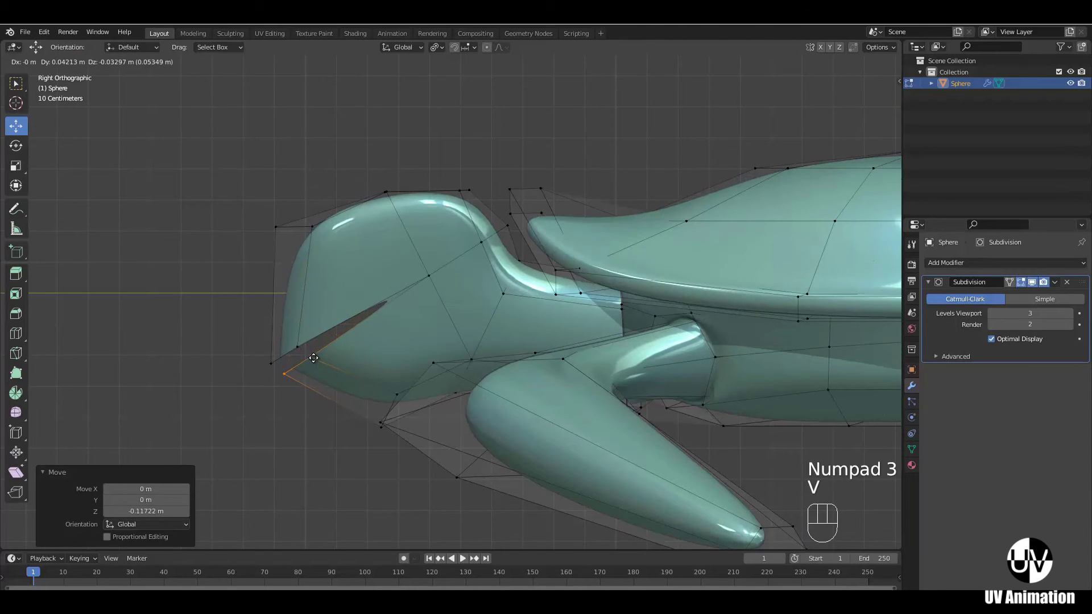
pyautogui.click(314, 353)
pyautogui.moveTo(357, 357); pyautogui.dragTo(364, 344)
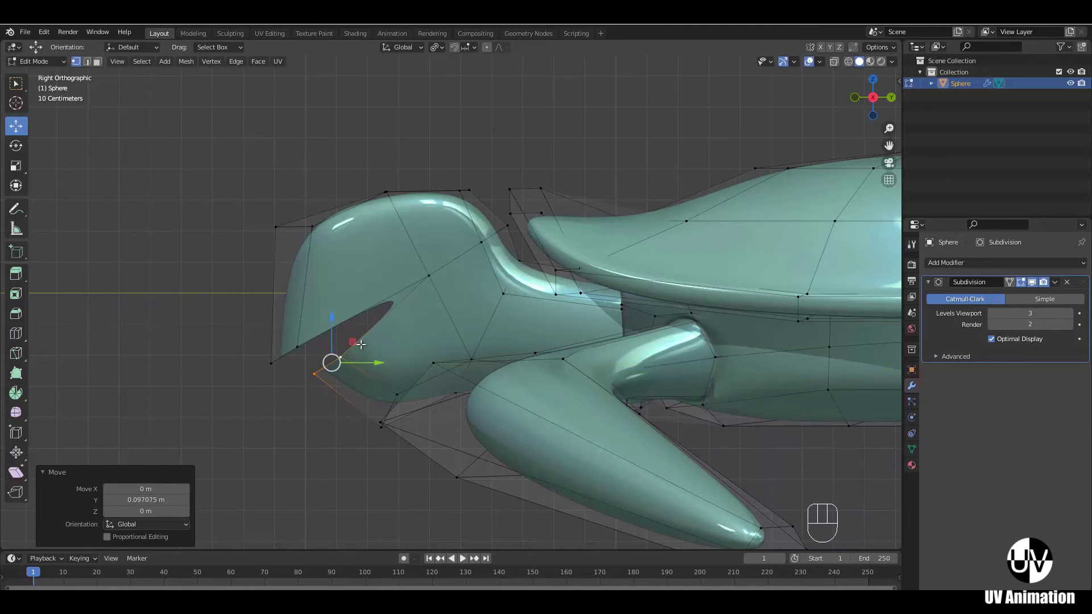
pyautogui.press('r')
pyautogui.click(386, 343)
pyautogui.click(338, 315)
pyautogui.press('z')
pyautogui.moveTo(172, 312); pyautogui.dragTo(226, 315)
# - Spread the jaw vertices apart to widen the mouth opening
pyautogui.press('c')
pyautogui.rightClick(302, 333)
pyautogui.moveTo(352, 341); pyautogui.dragTo(374, 315)
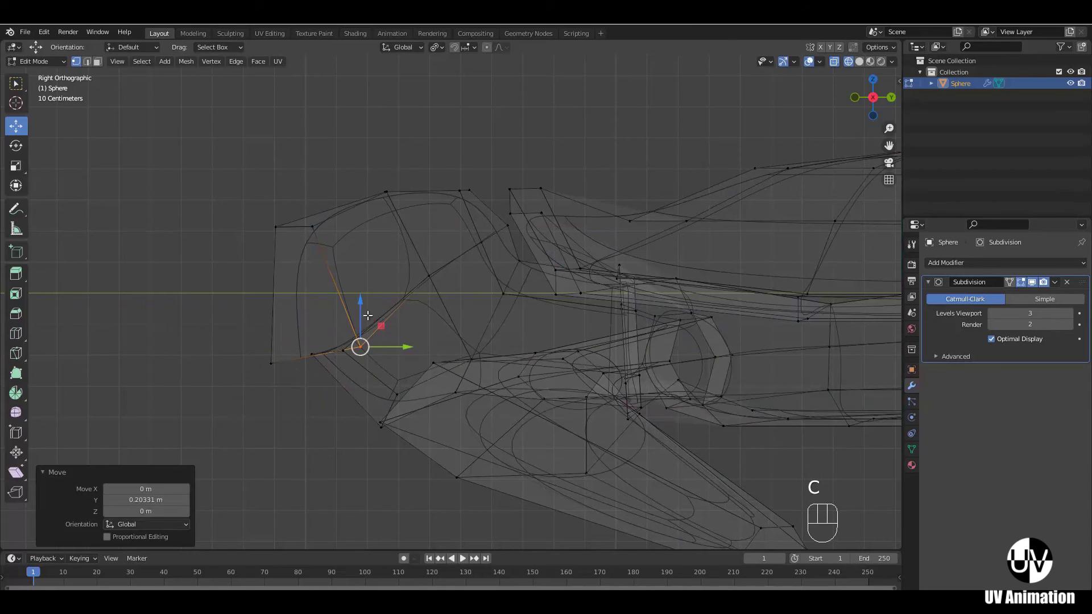
pyautogui.click(359, 298)
pyautogui.click(235, 351)
pyautogui.press('c')
pyautogui.rightClick(270, 359)
pyautogui.click(340, 306)
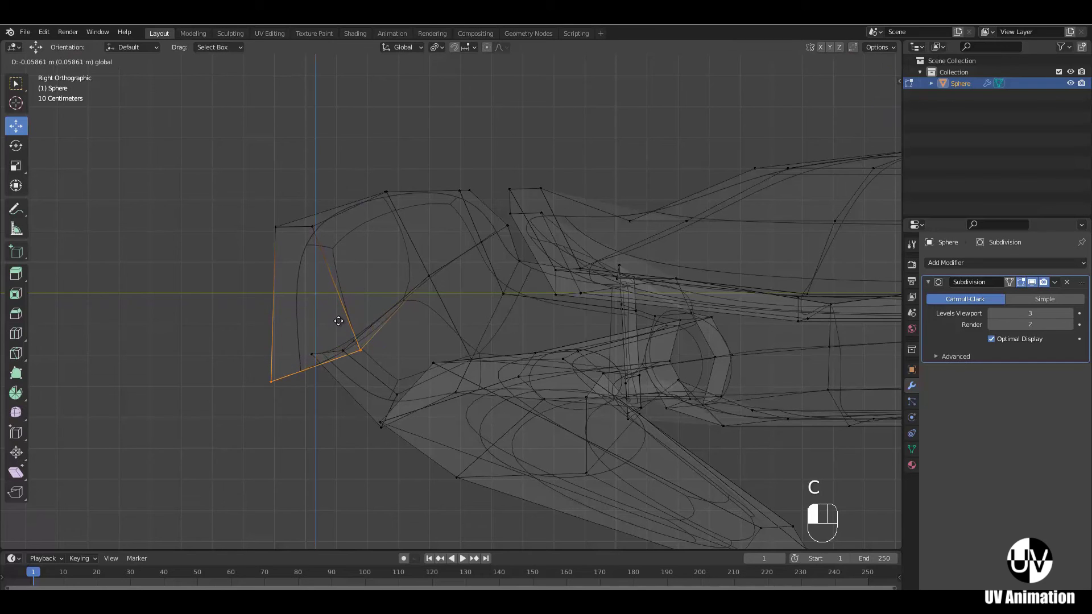
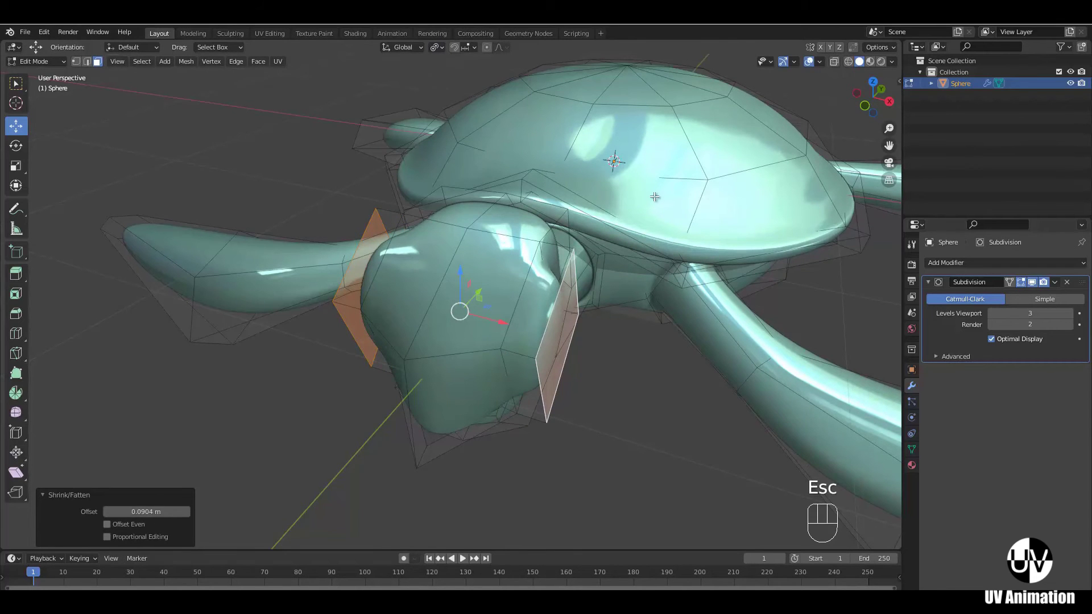
# - Shrink/fatten the head's side faces and scale them to about 0.68 to form recessed eye sockets
pyautogui.press('s')
pyautogui.click(601, 251)
pyautogui.moveTo(576, 324); pyautogui.dragTo(649, 295)
pyautogui.moveTo(673, 275); pyautogui.dragTo(692, 277)
pyautogui.click(688, 265)
pyautogui.moveTo(642, 306); pyautogui.dragTo(575, 298)
pyautogui.moveTo(562, 312); pyautogui.dragTo(424, 351)
pyautogui.moveTo(435, 346); pyautogui.dragTo(528, 339)
pyautogui.moveTo(552, 337); pyautogui.dragTo(615, 331)
pyautogui.moveTo(577, 345); pyautogui.dragTo(505, 325)
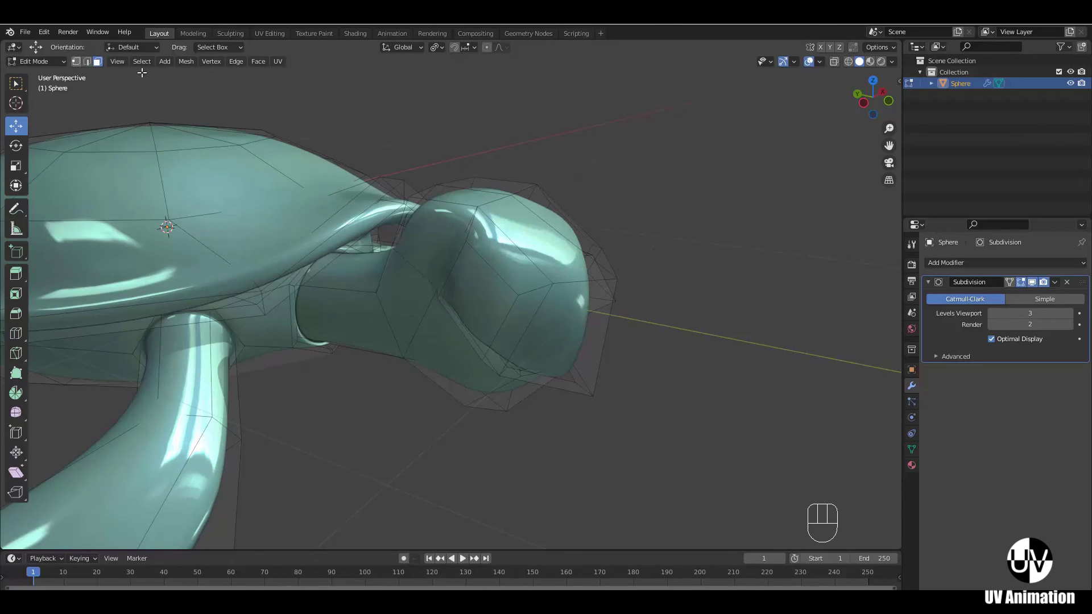
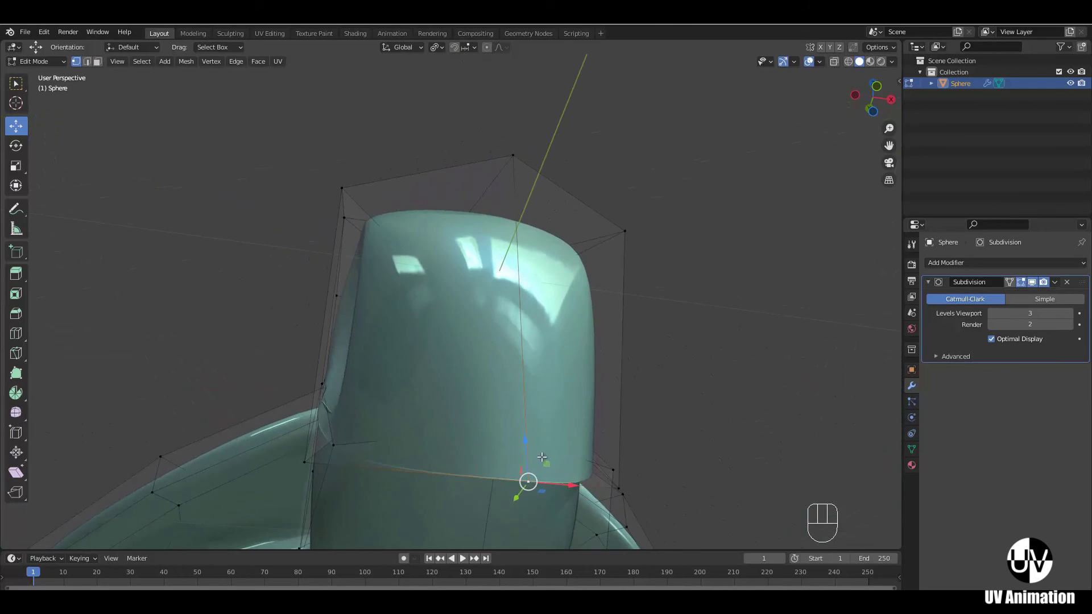
# - Add an extra edge loop around the head and position it
pyautogui.moveTo(528, 423); pyautogui.dragTo(520, 392)
pyautogui.middleClick(474, 245)
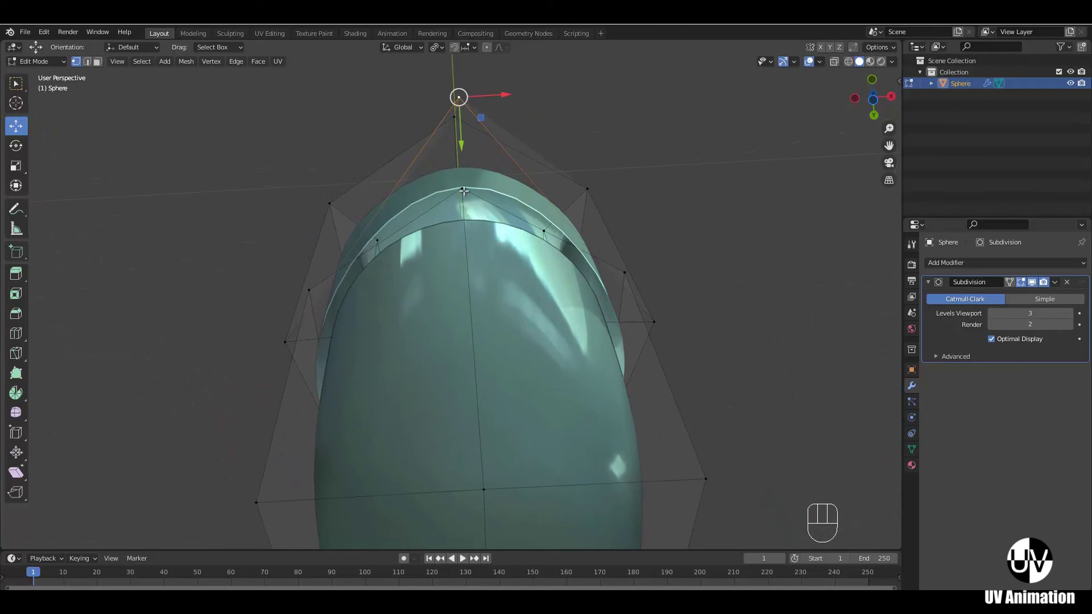
pyautogui.moveTo(493, 235); pyautogui.dragTo(507, 296)
pyautogui.moveTo(559, 338); pyautogui.dragTo(531, 366)
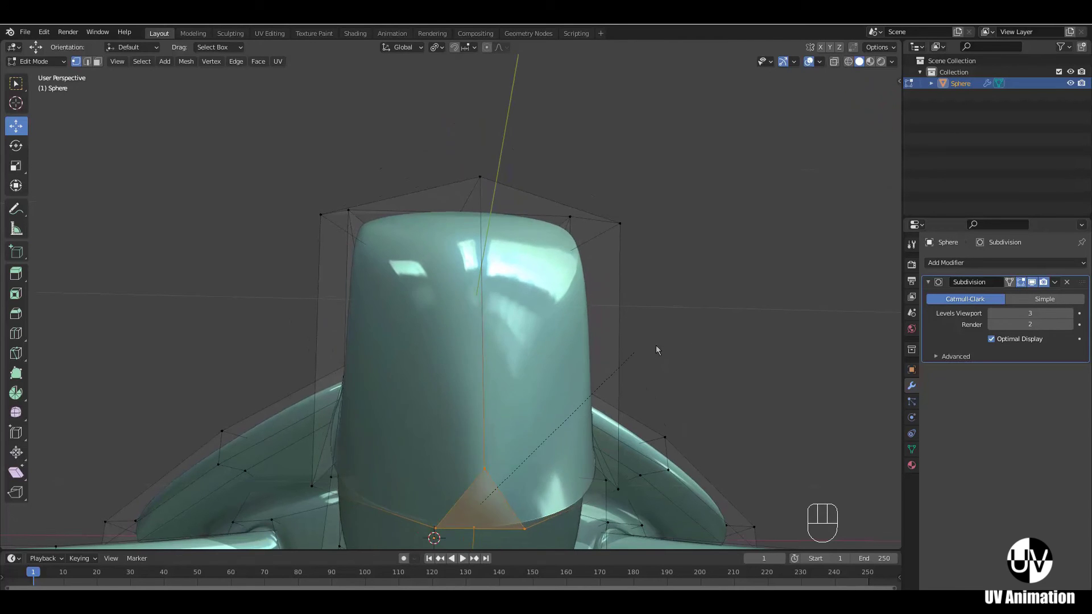
pyautogui.moveTo(730, 321); pyautogui.dragTo(674, 323)
pyautogui.moveTo(633, 346); pyautogui.dragTo(685, 338)
# - Bevel a side head vertex about 0.158 m into a diamond-shaped patch of faces
pyautogui.middleClick(611, 357)
pyautogui.moveTo(592, 377); pyautogui.dragTo(473, 382)
pyautogui.middleClick(516, 360)
pyautogui.moveTo(507, 366); pyautogui.dragTo(448, 375)
pyautogui.moveTo(488, 357); pyautogui.dragTo(518, 345)
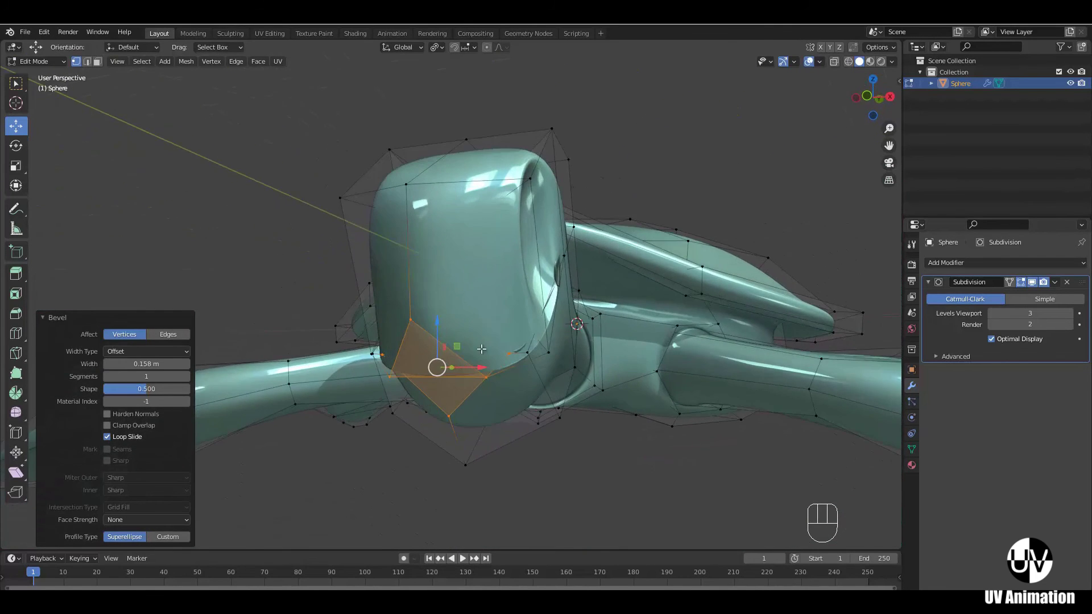
pyautogui.middleClick(510, 373)
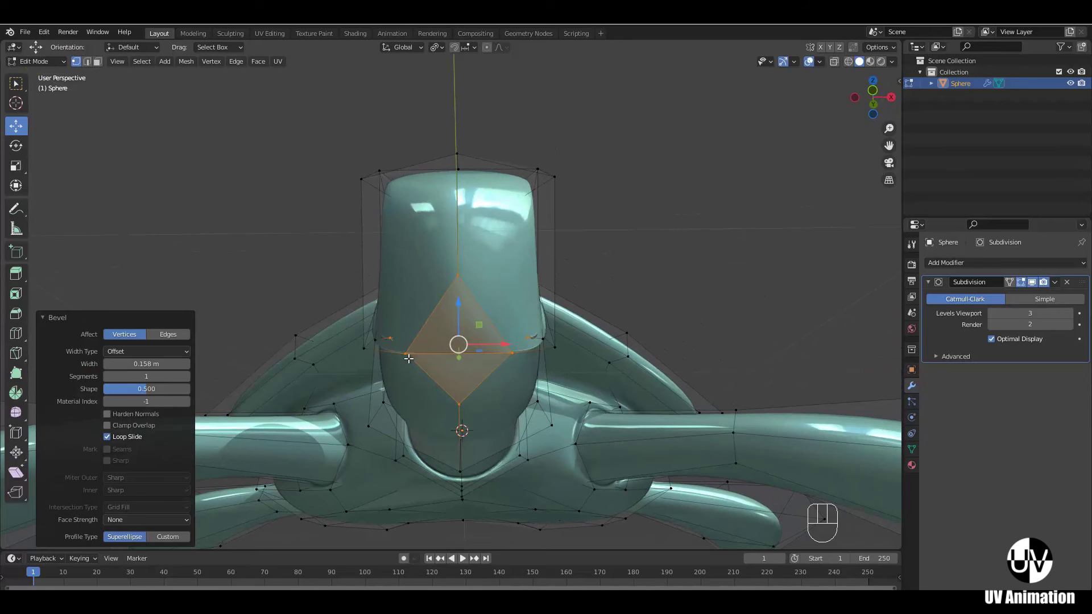
pyautogui.moveTo(519, 369); pyautogui.dragTo(561, 358)
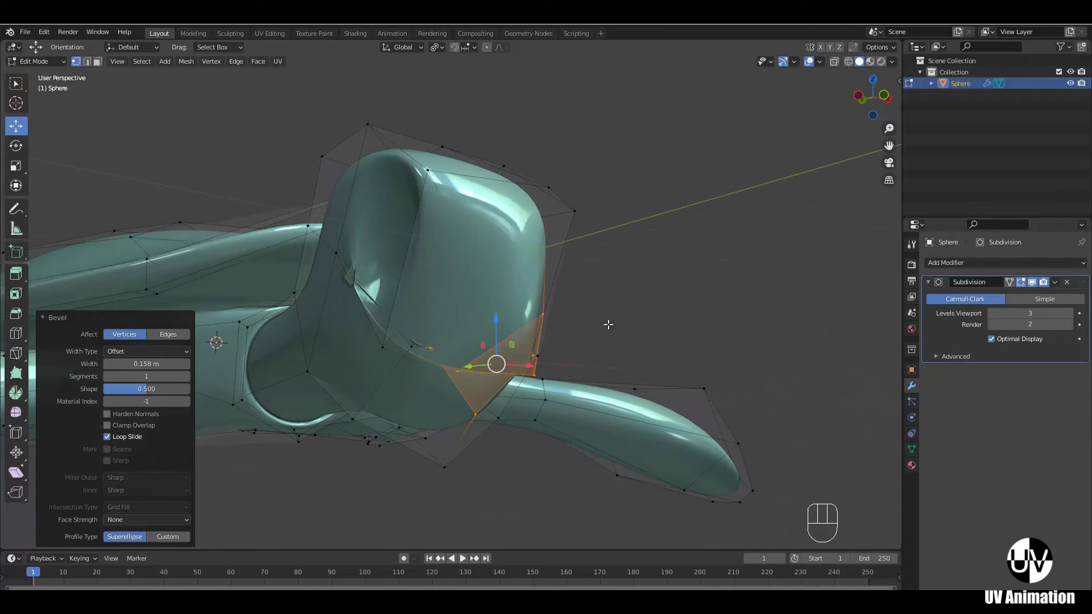
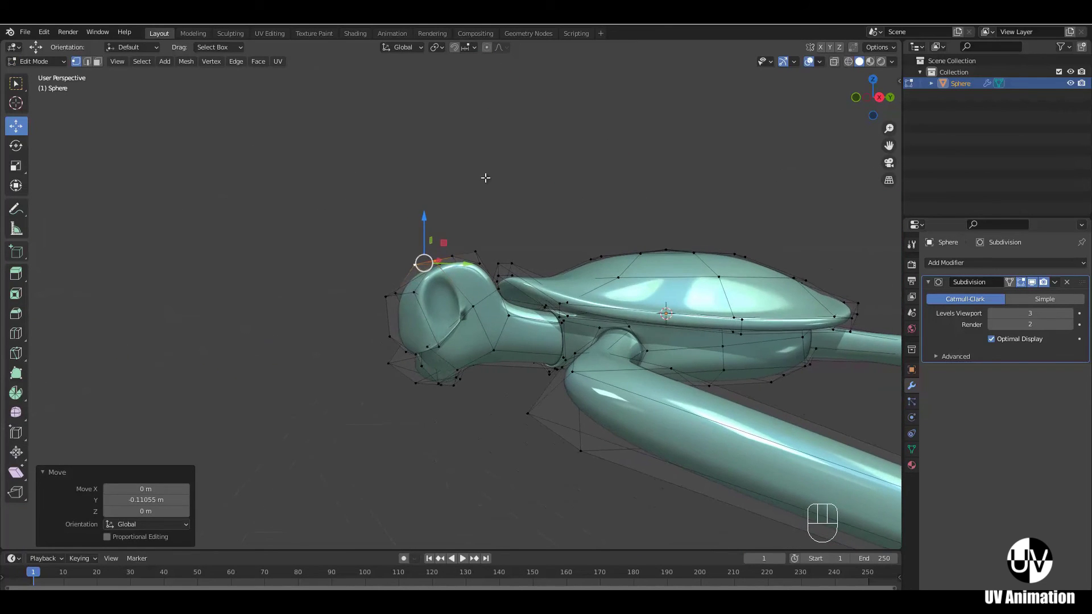
# - Select vertices under the neck and scale and drag them to slim the neck underside
pyautogui.click(492, 311)
pyautogui.middleClick(481, 320)
pyautogui.click(438, 351)
pyautogui.moveTo(462, 351); pyautogui.dragTo(510, 311)
pyautogui.press('e')
pyautogui.press('Escape')
pyautogui.press('s')
pyautogui.moveTo(589, 298); pyautogui.dragTo(563, 324)
pyautogui.moveTo(607, 341); pyautogui.dragTo(739, 351)
pyautogui.click(737, 328)
pyautogui.moveTo(690, 389); pyautogui.dragTo(524, 372)
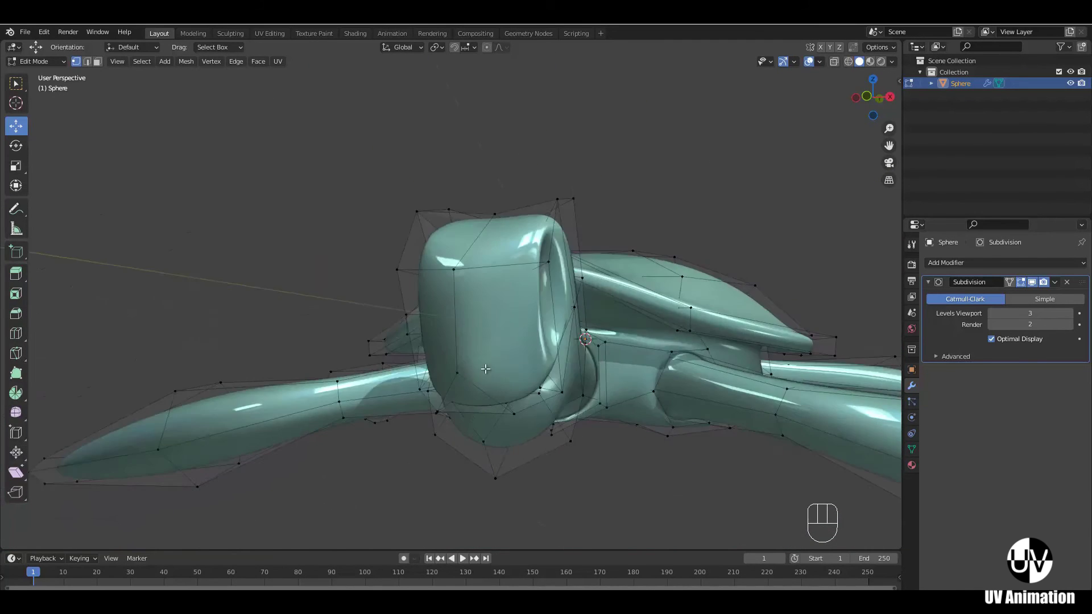
pyautogui.moveTo(565, 405); pyautogui.dragTo(480, 407)
# - In side wireframe view, circle-select underside head vertices and pull one down about 0.15 m
pyautogui.press('KP_3')
pyautogui.moveTo(471, 400); pyautogui.dragTo(452, 352)
pyautogui.press('z')
pyautogui.middleClick(394, 389)
pyautogui.click(400, 400)
pyautogui.click(405, 392)
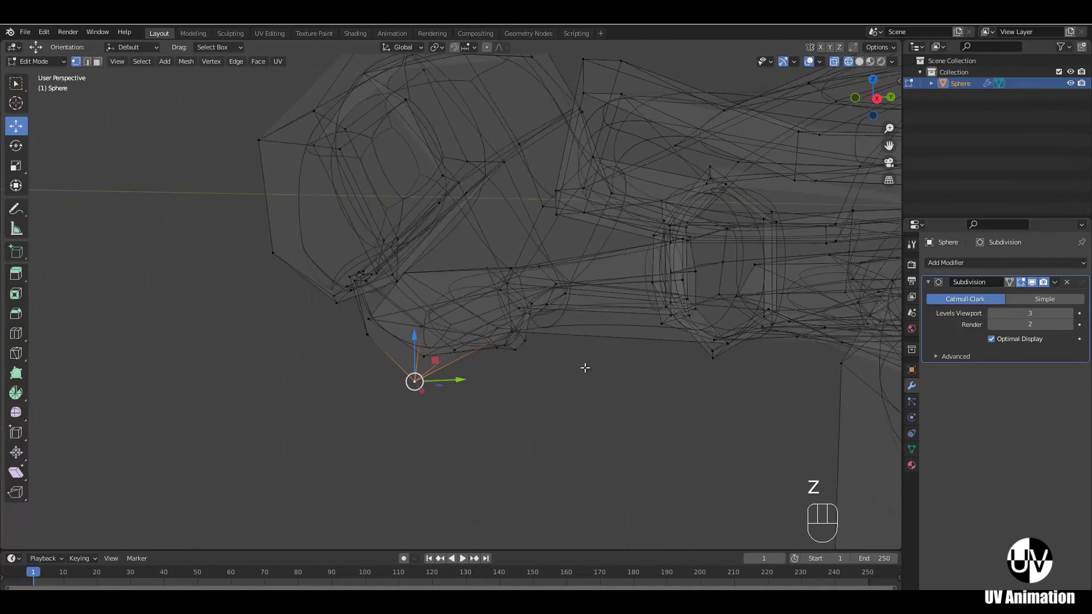
pyautogui.press('KP_3')
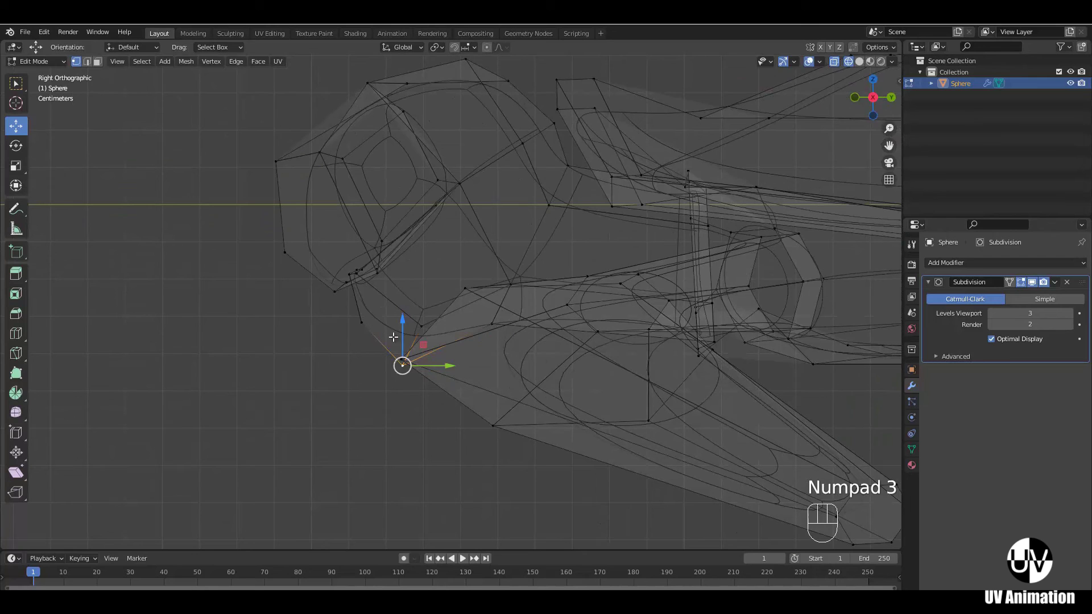
pyautogui.click(404, 324)
pyautogui.press('c')
pyautogui.rightClick(407, 328)
pyautogui.moveTo(407, 291); pyautogui.dragTo(414, 269)
pyautogui.moveTo(526, 381); pyautogui.dragTo(544, 406)
pyautogui.click(544, 406)
# - Add a loop cut (Ctrl+R) through the head and nudge surrounding vertices to smooth the jaw line
pyautogui.middleClick(568, 396)
pyautogui.press('z')
pyautogui.middleClick(696, 369)
pyautogui.press('ctrl+r')
pyautogui.moveTo(633, 268); pyautogui.dragTo(633, 268)
pyautogui.click(560, 390)
pyautogui.press('z')
pyautogui.middleClick(575, 338)
pyautogui.click(583, 312)
pyautogui.middleClick(618, 324)
pyautogui.click(549, 277)
pyautogui.middleClick(575, 298)
pyautogui.click(572, 329)
pyautogui.press('z')
pyautogui.moveTo(573, 265); pyautogui.dragTo(592, 308)
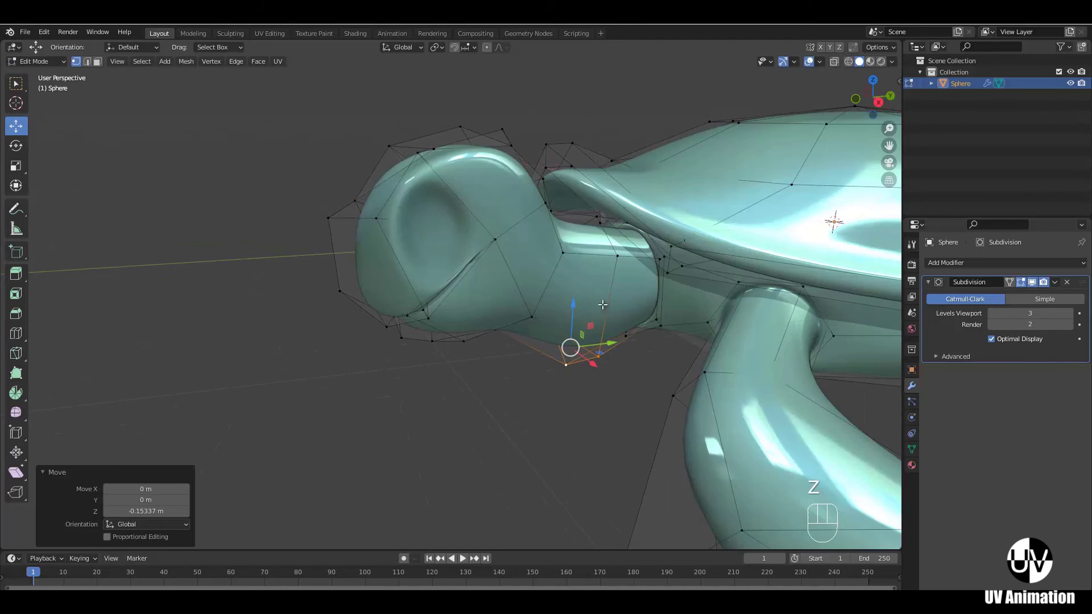
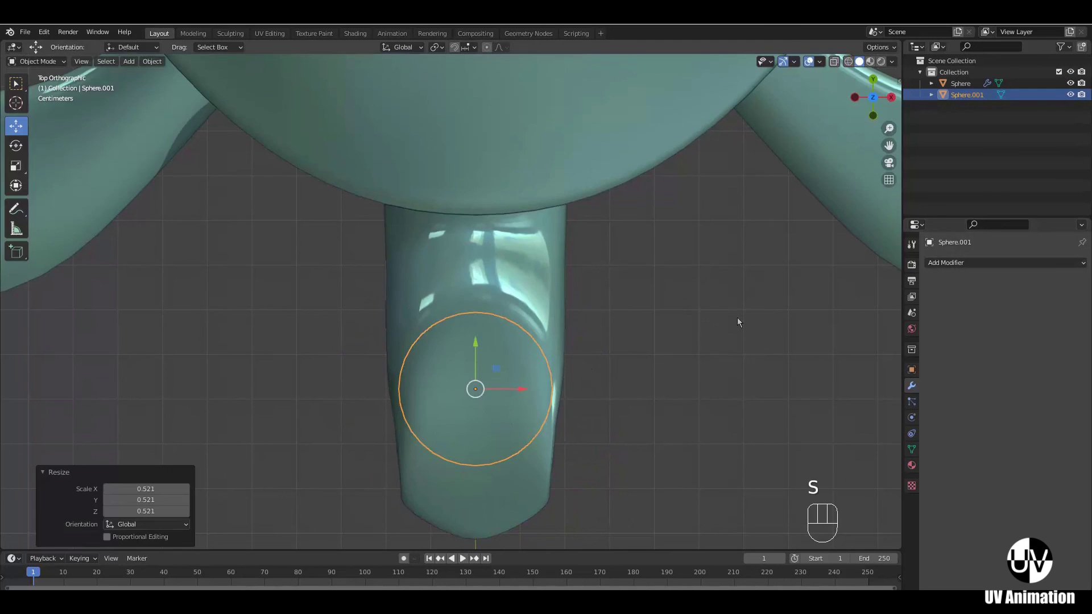
# - In Edit Mode, move the new sphere up beside the head and scale it down to eyeball size
pyautogui.press('Tab')
pyautogui.press('z')
pyautogui.moveTo(512, 387); pyautogui.dragTo(443, 408)
pyautogui.press('z')
pyautogui.moveTo(517, 436); pyautogui.dragTo(571, 343)
pyautogui.moveTo(500, 363); pyautogui.dragTo(557, 351)
pyautogui.moveTo(569, 348); pyautogui.dragTo(571, 296)
pyautogui.moveTo(616, 316); pyautogui.dragTo(550, 317)
pyautogui.press('s')
pyautogui.click(536, 321)
# - From front view rotate the eyeball 90° about Y and slide it toward the eye socket
pyautogui.press('KP_1')
pyautogui.press('r')
pyautogui.press('y')
pyautogui.press('9')
pyautogui.press('0')
pyautogui.click(479, 237)
pyautogui.moveTo(499, 279); pyautogui.dragTo(540, 294)
pyautogui.click(544, 326)
# - From top view rotate the eyeball again and seat it inside the head's side socket
pyautogui.press('KP_7')
pyautogui.press('r')
pyautogui.click(541, 341)
pyautogui.middleClick(507, 435)
pyautogui.moveTo(515, 457); pyautogui.dragTo(596, 363)
pyautogui.middleClick(616, 385)
pyautogui.middleClick(543, 370)
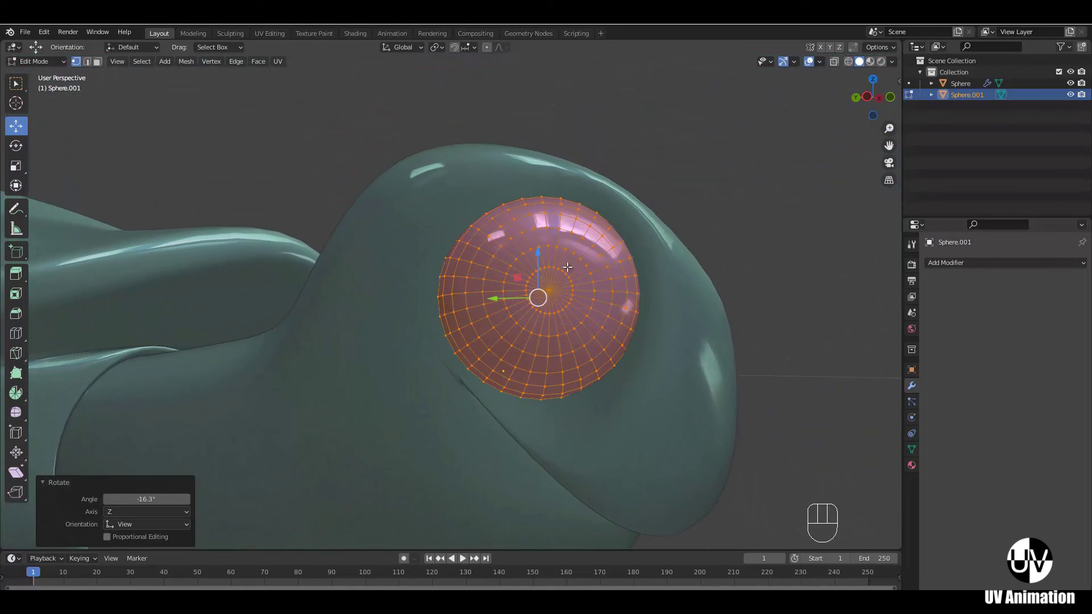
pyautogui.moveTo(556, 332); pyautogui.dragTo(535, 348)
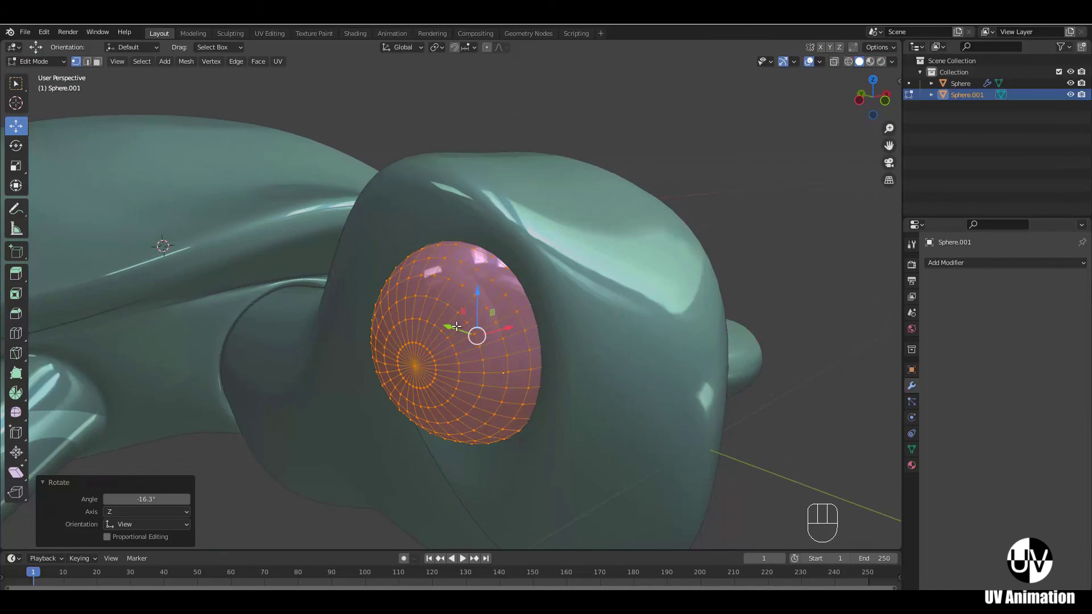
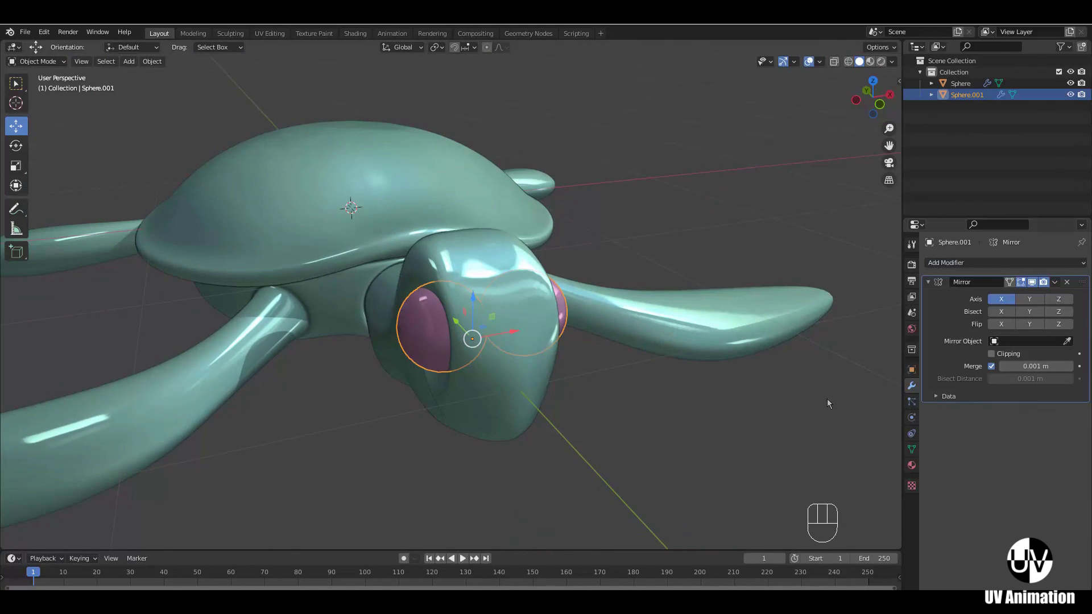
# - Orbit around to view the small opening at the turtle's rear
pyautogui.middleClick(657, 414)
pyautogui.moveTo(562, 361); pyautogui.dragTo(487, 341)
pyautogui.middleClick(507, 317)
pyautogui.middleClick(544, 385)
pyautogui.middleClick(510, 390)
pyautogui.moveTo(527, 408); pyautogui.dragTo(667, 394)
pyautogui.middleClick(503, 357)
pyautogui.moveTo(586, 383); pyautogui.dragTo(612, 385)
pyautogui.middleClick(549, 371)
pyautogui.moveTo(543, 395); pyautogui.dragTo(597, 388)
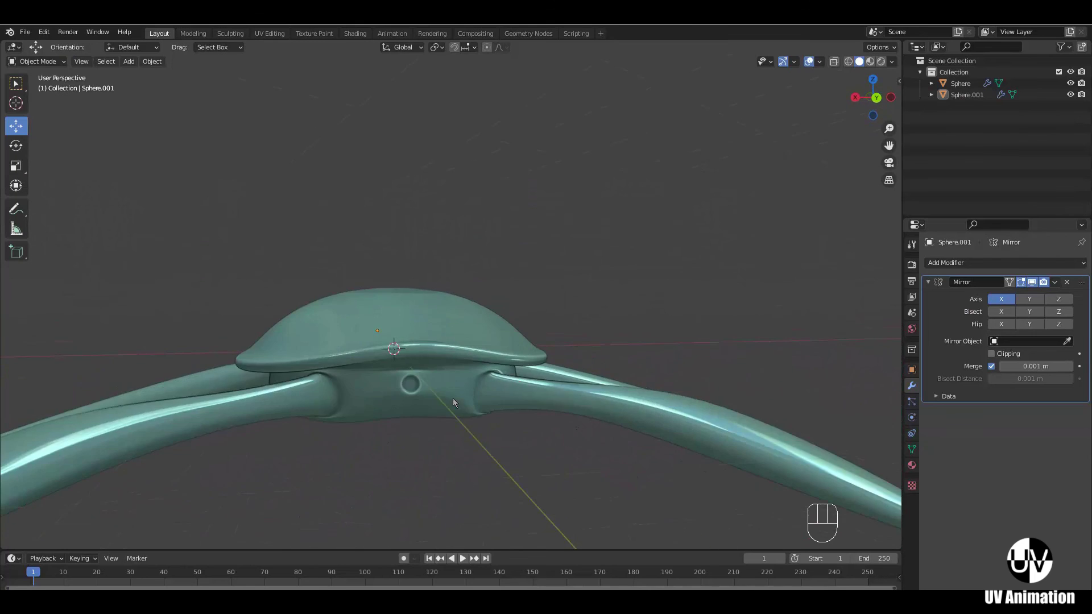
pyautogui.middleClick(463, 397)
pyautogui.middleClick(509, 393)
# - Select the turtle body Sphere and enter Edit Mode on it
pyautogui.press('Tab')
pyautogui.middleClick(538, 381)
pyautogui.press('Tab')
pyautogui.click(502, 363)
pyautogui.press('Tab')
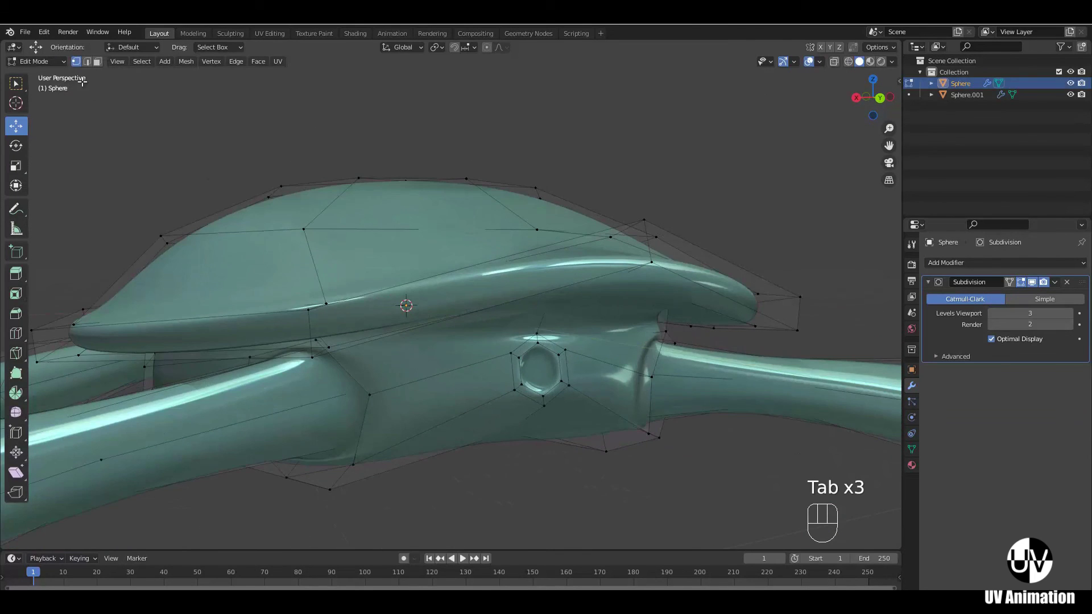
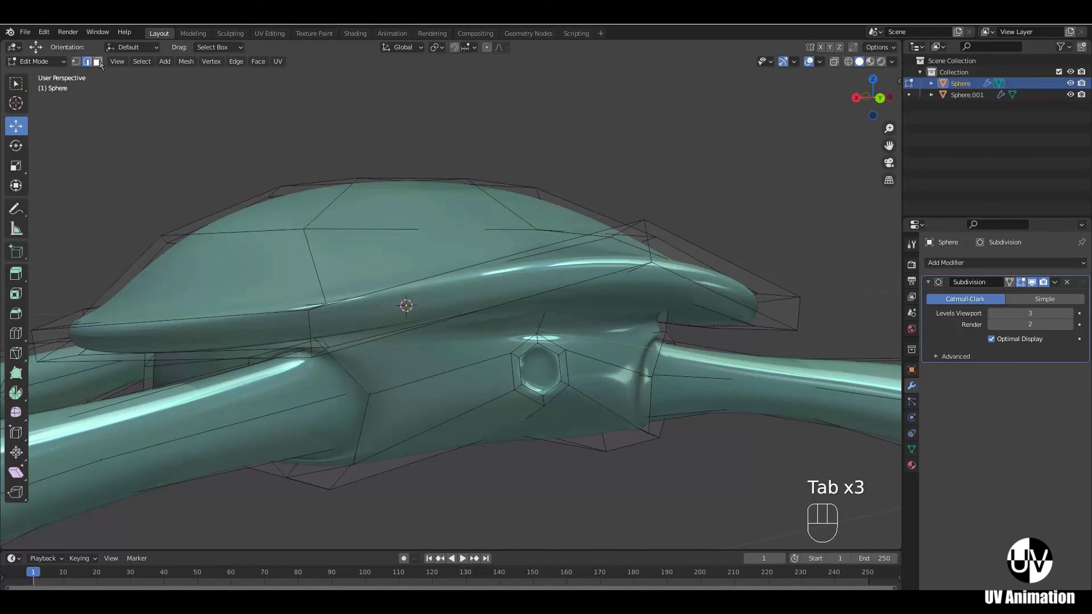
# - Select the faces around the rear opening and extrude them out as a tail stub
pyautogui.click(101, 64)
pyautogui.click(548, 360)
pyautogui.middleClick(537, 345)
pyautogui.moveTo(532, 342); pyautogui.dragTo(560, 360)
pyautogui.middleClick(549, 350)
pyautogui.press('e')
pyautogui.click(656, 342)
# - From side view pull the tail outward and scale its end to 0.652 to taper it
pyautogui.press('KP_3')
pyautogui.moveTo(580, 313); pyautogui.dragTo(428, 363)
pyautogui.moveTo(559, 332); pyautogui.dragTo(587, 314)
pyautogui.press('s')
pyautogui.click(581, 308)
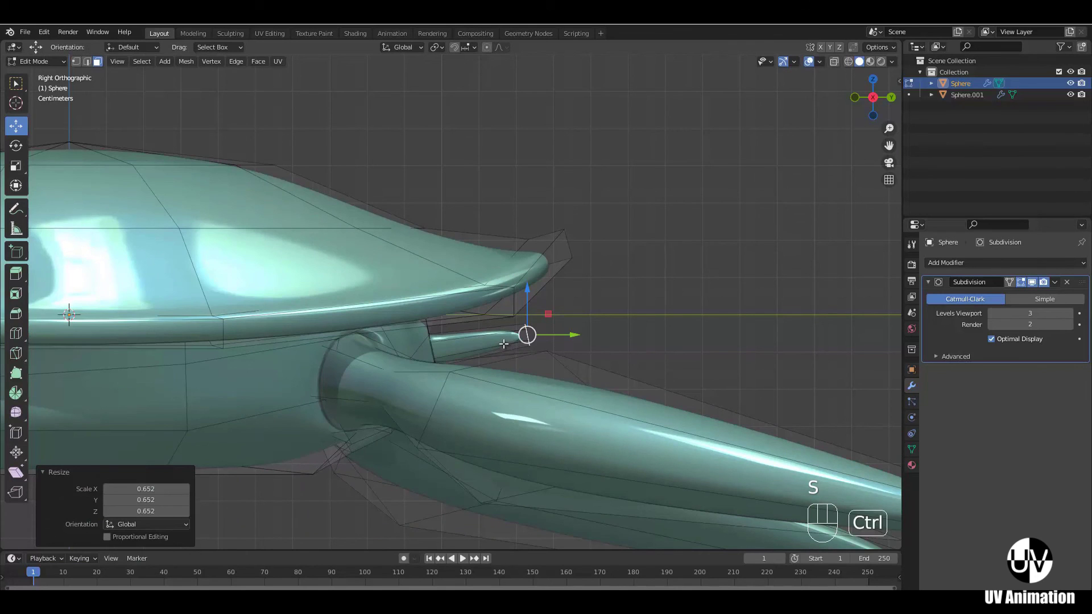
# - Add a loop cut (Ctrl+R) along the tail and drag its vertices into a gentle curve
pyautogui.press('ctrl+r')
pyautogui.click(503, 339)
pyautogui.click(485, 308)
pyautogui.moveTo(654, 323); pyautogui.dragTo(446, 337)
pyautogui.middleClick(477, 360)
pyautogui.moveTo(483, 373); pyautogui.dragTo(445, 359)
pyautogui.moveTo(470, 345); pyautogui.dragTo(506, 347)
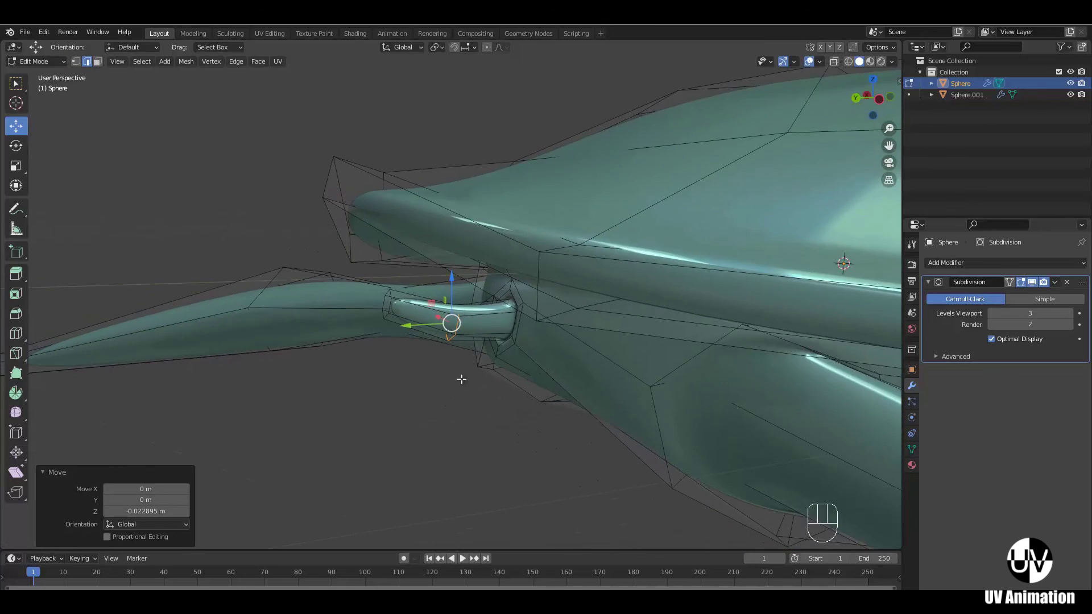
pyautogui.middleClick(487, 399)
pyautogui.moveTo(476, 346); pyautogui.dragTo(538, 406)
pyautogui.press('z')
pyautogui.moveTo(299, 409); pyautogui.dragTo(414, 408)
pyautogui.moveTo(412, 410); pyautogui.dragTo(413, 418)
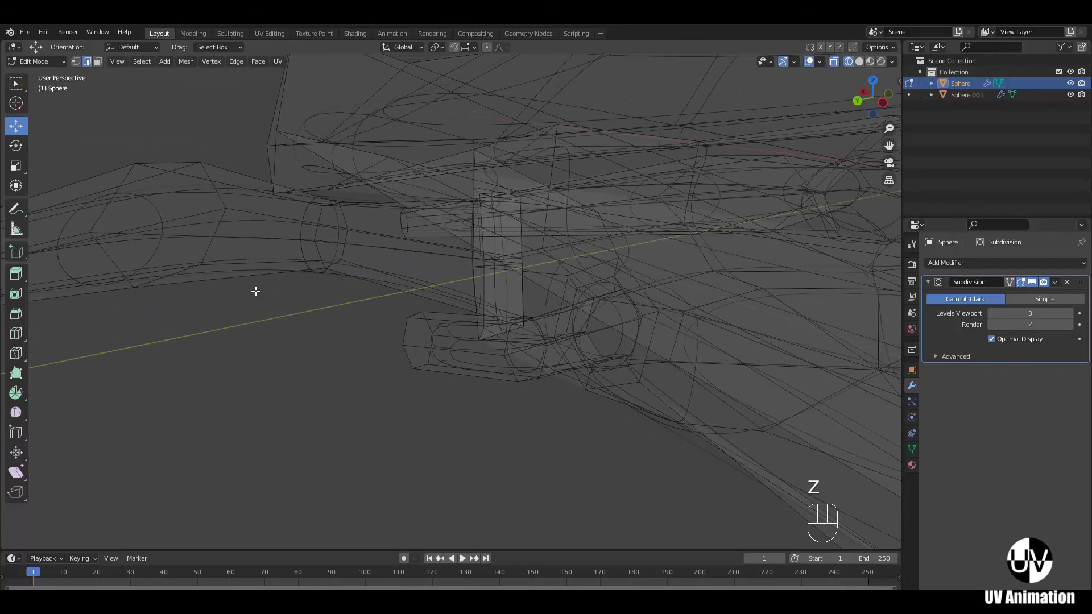